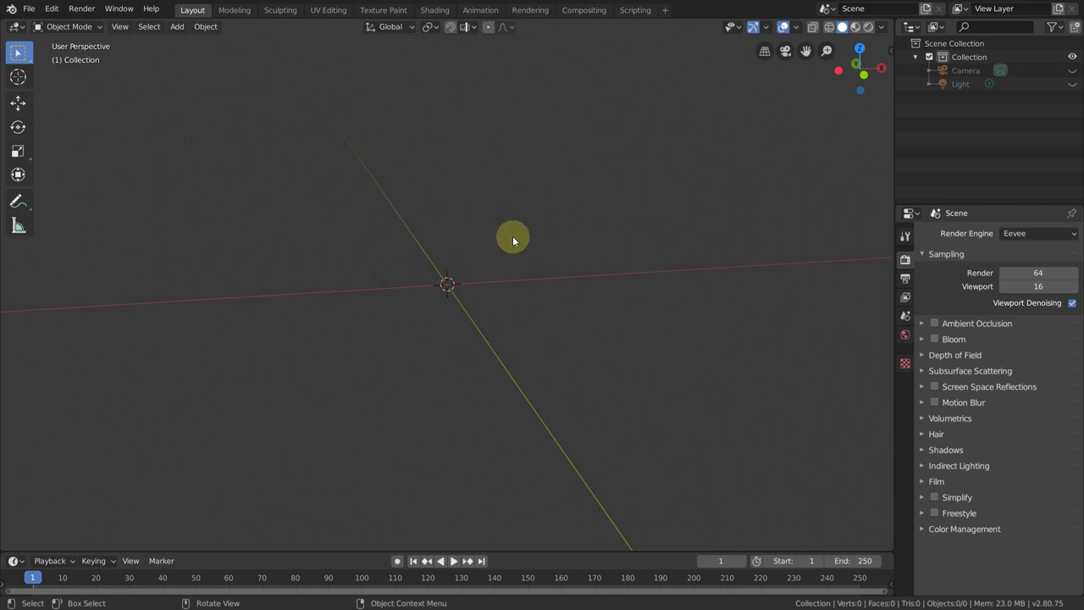
Add an Ico Sphere at the scene centre and reduce its Subdivisions to 1.
key(shift+a)
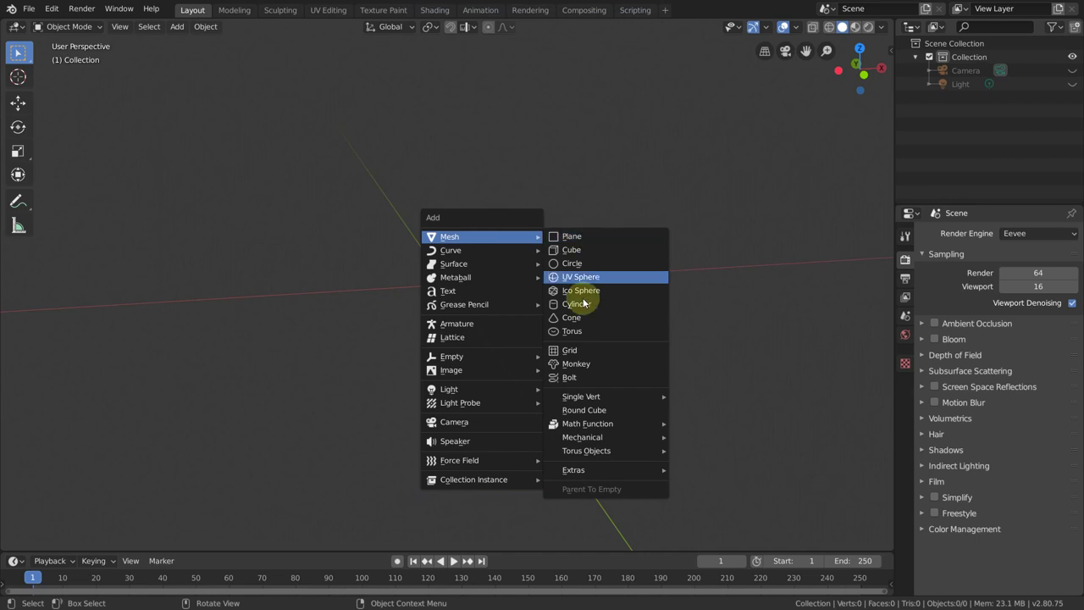
click(593, 292)
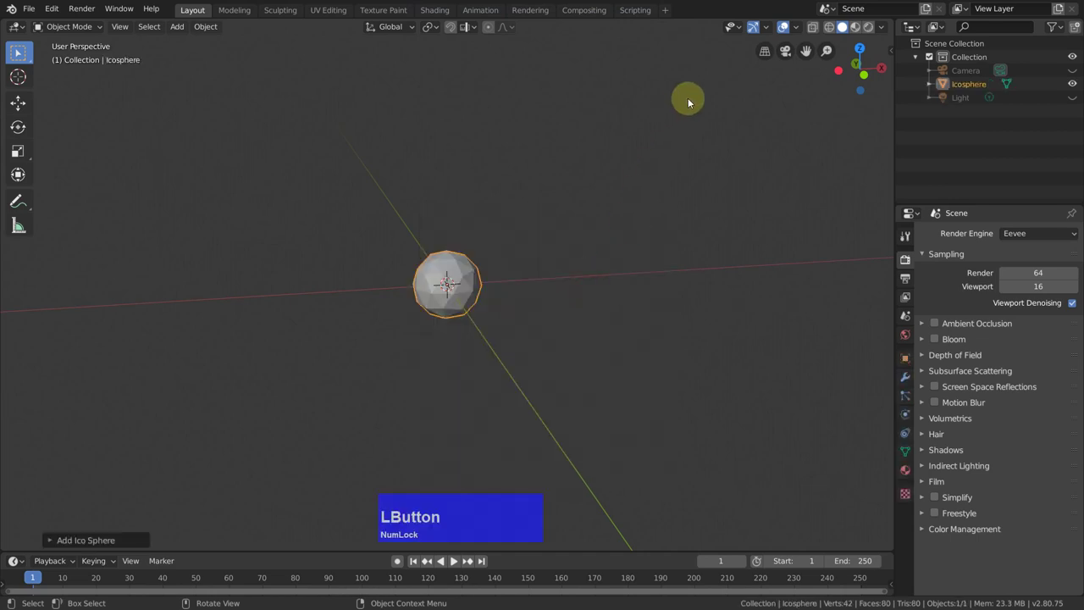
key(F9)
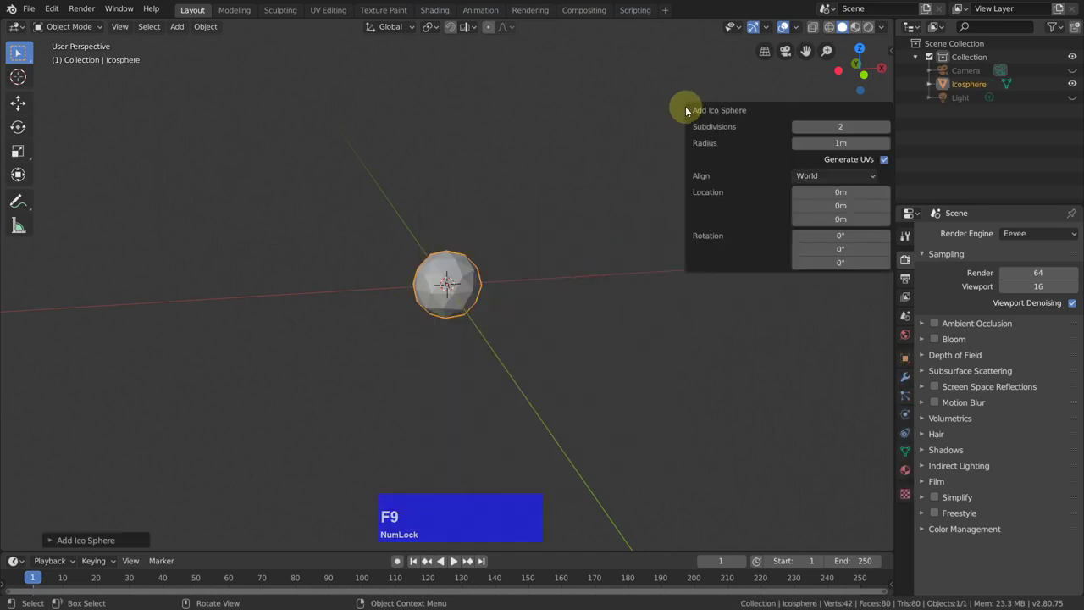
click(790, 126)
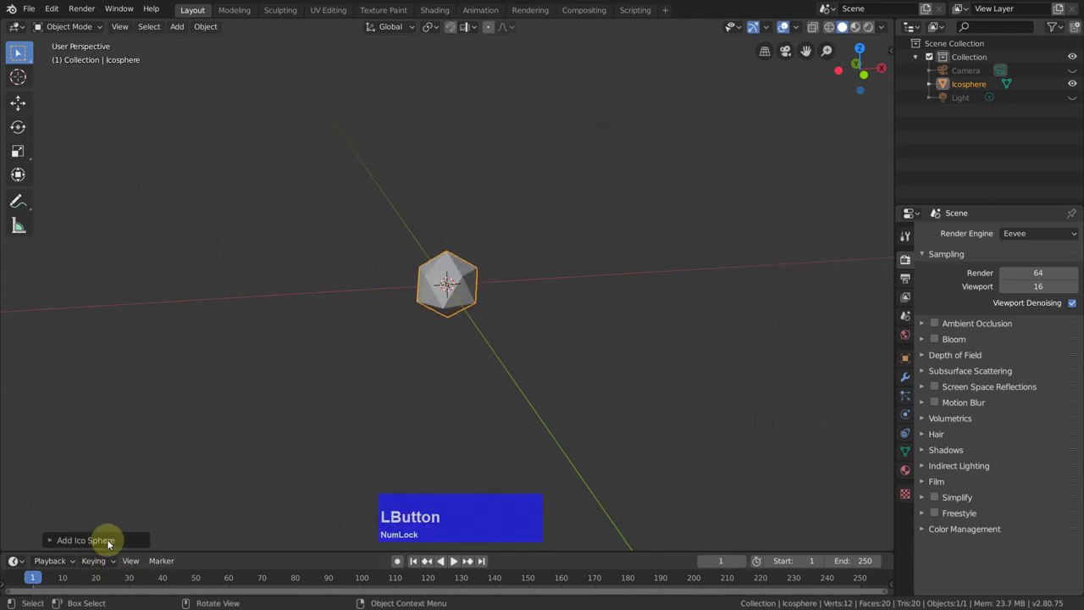
click(93, 544)
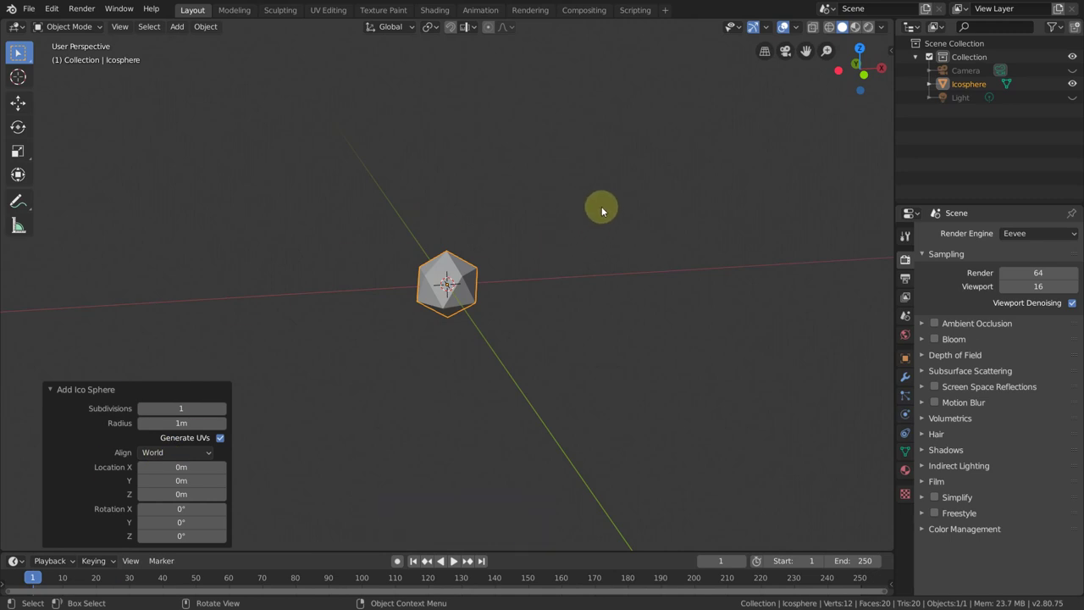
Enter Edit Mode on the icosahedron and select all 12 vertices in vertex select mode.
key(Tab)
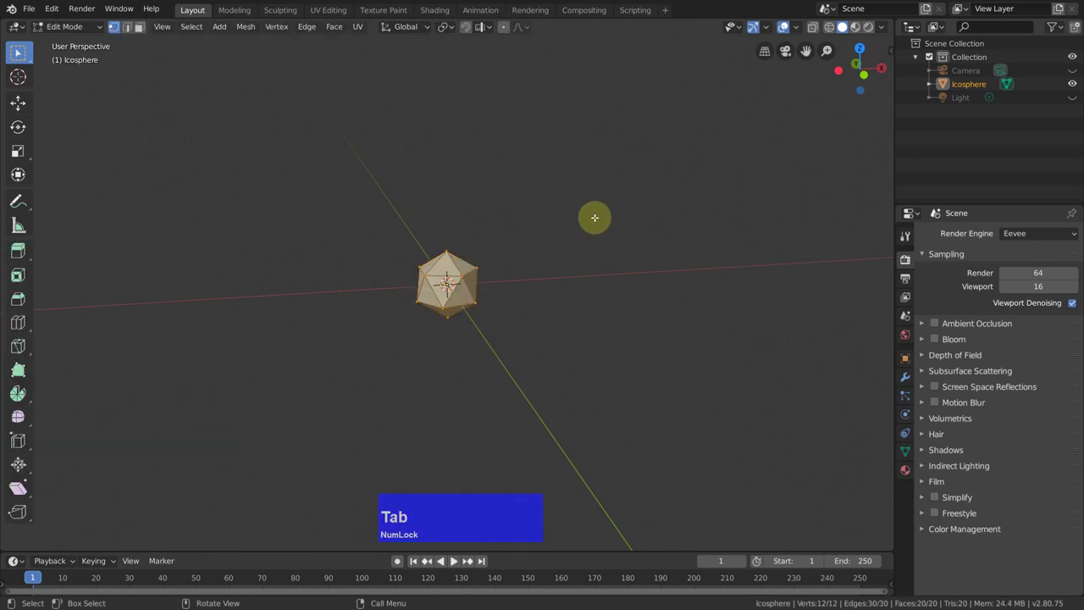
scroll(up, 3)
scroll(down, 3)
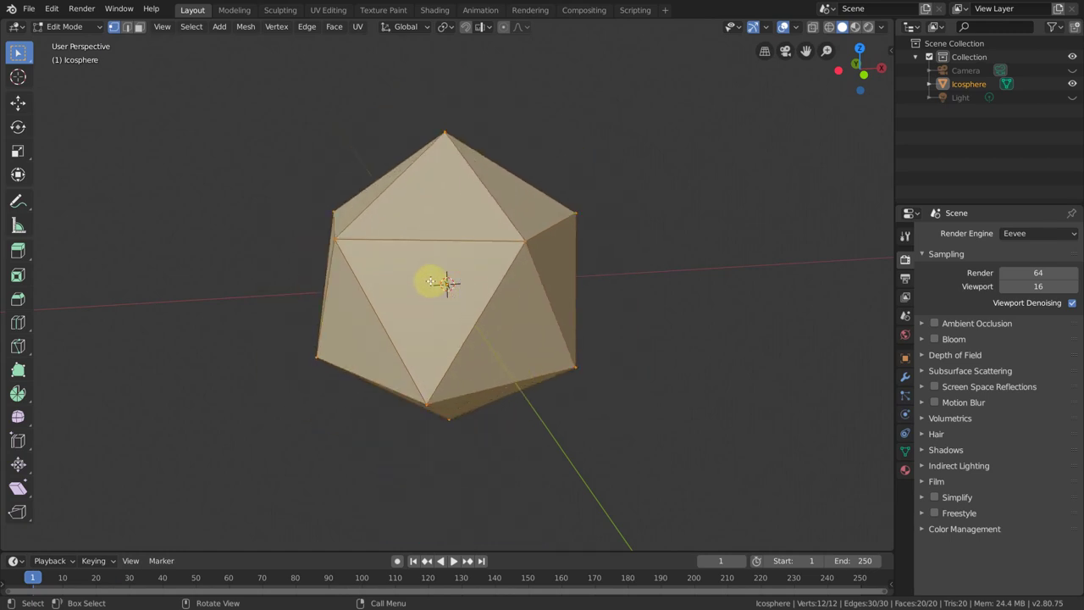
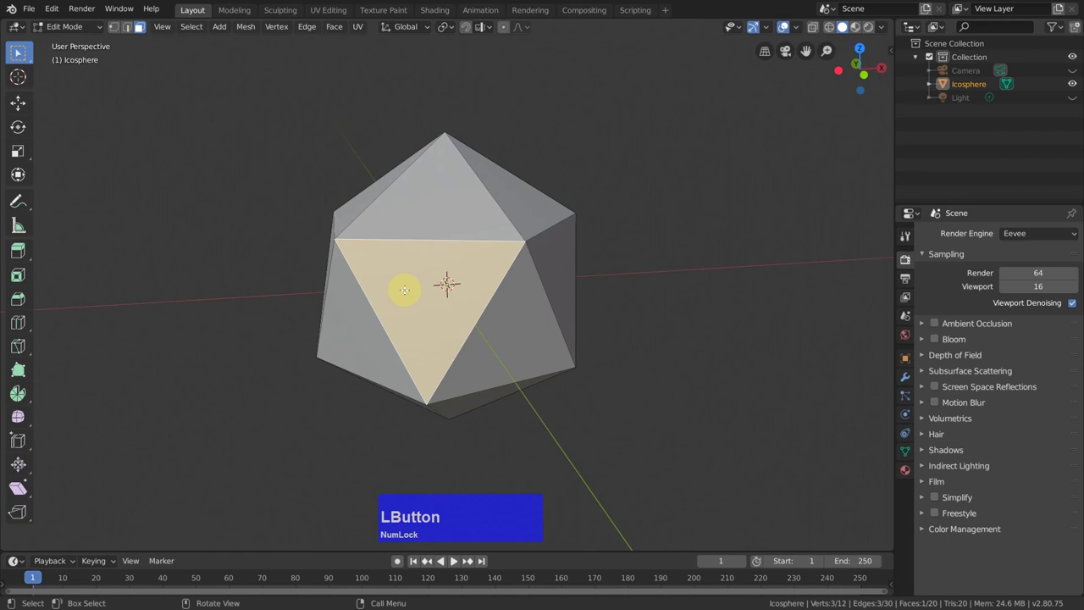
key(shift+Num_Lock)
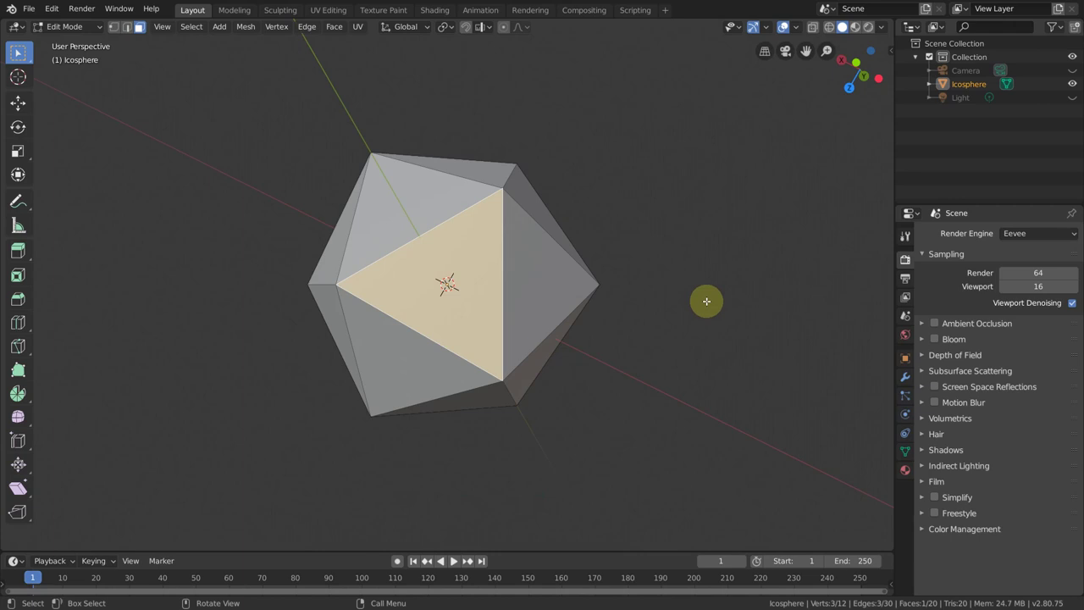
key(1)
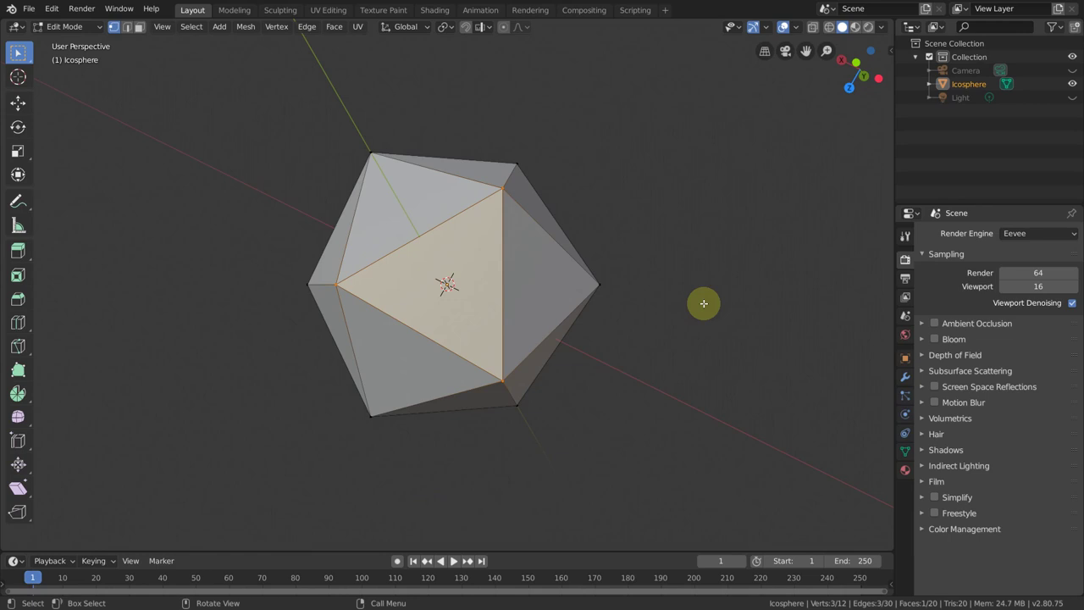
key(a)
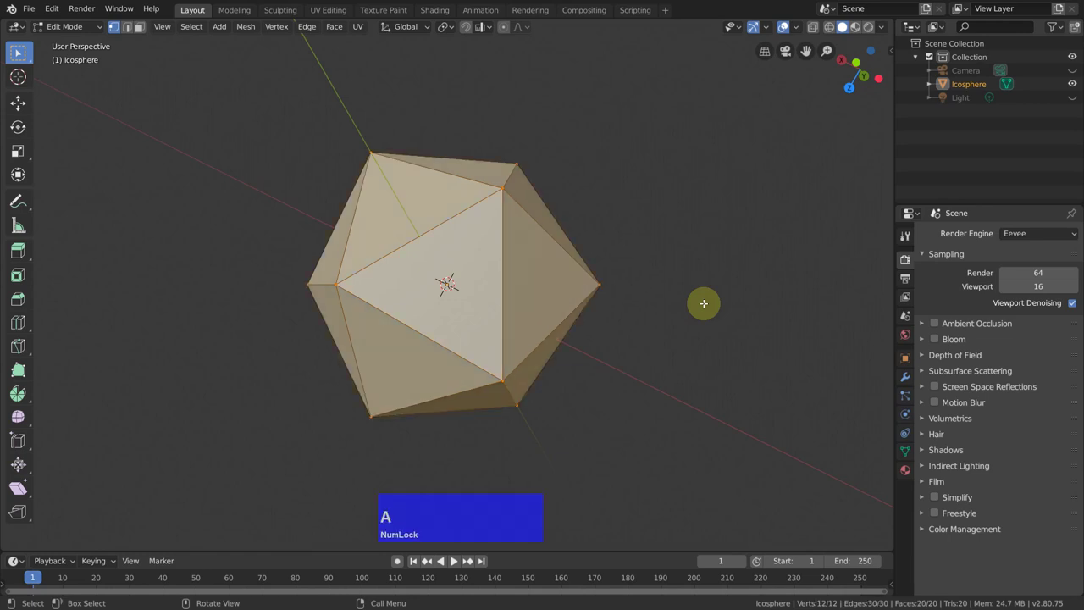
key(ctrl+Num_Lock)
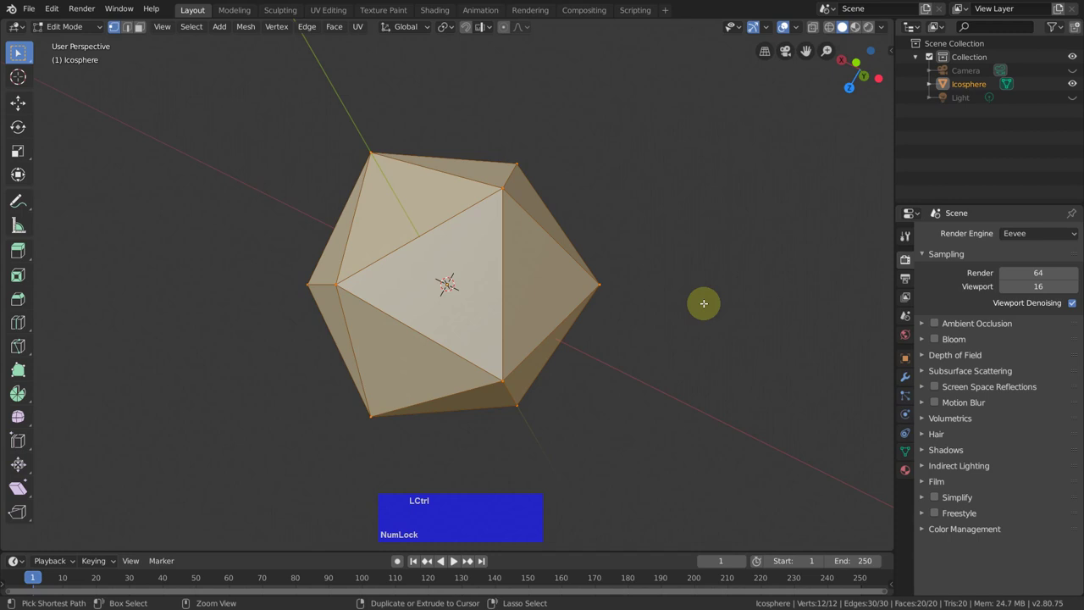
Bevel all vertices from Quick Favorites with a width of 0.35 m, truncating every corner.
key(q)
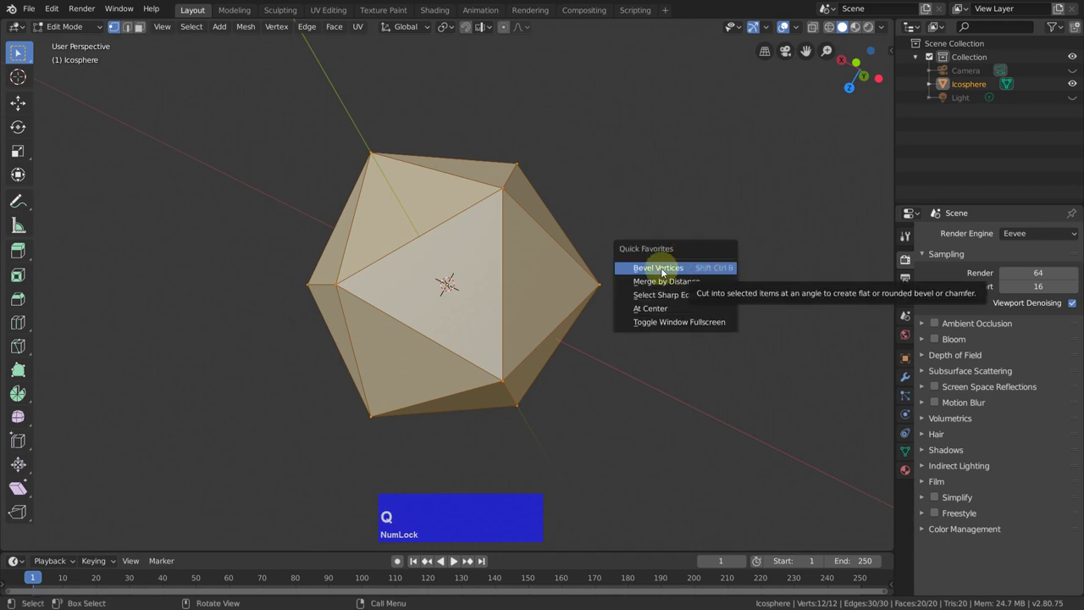
click(669, 268)
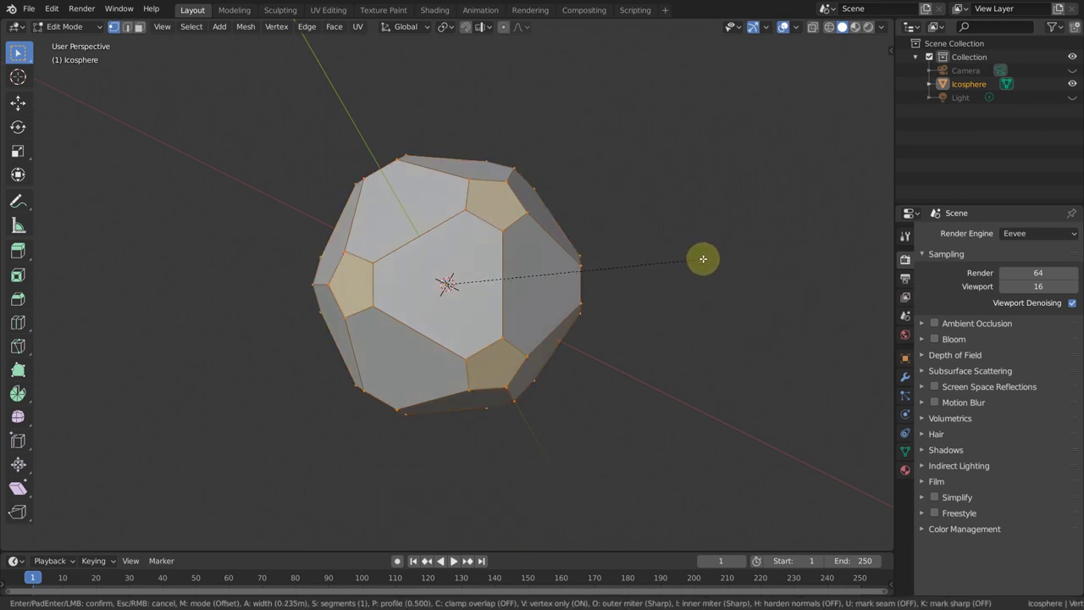
key(shift+Num_Lock)
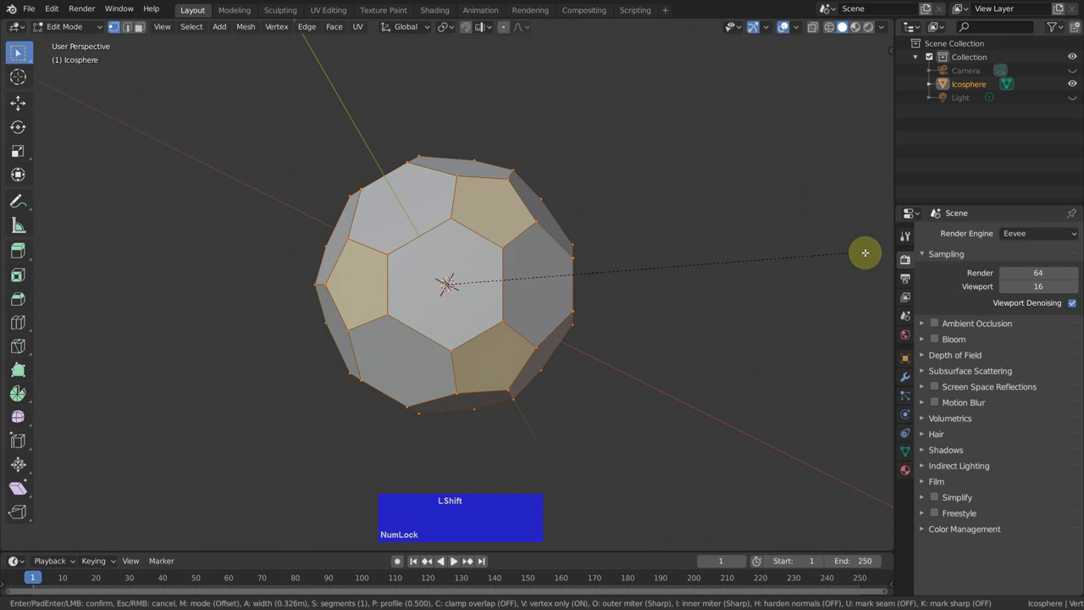
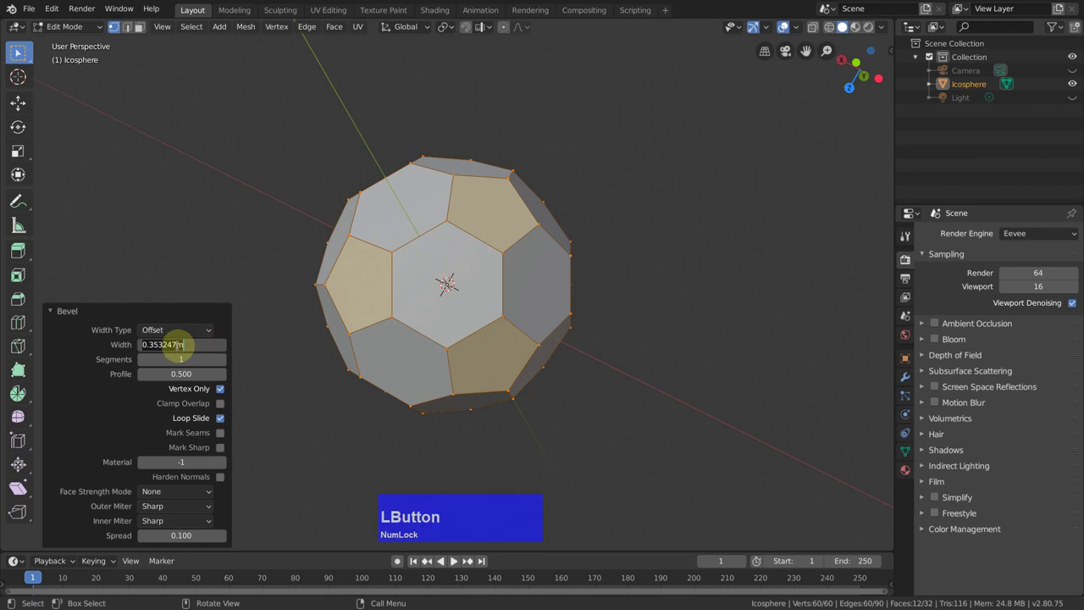
text(.35)
key(Return)
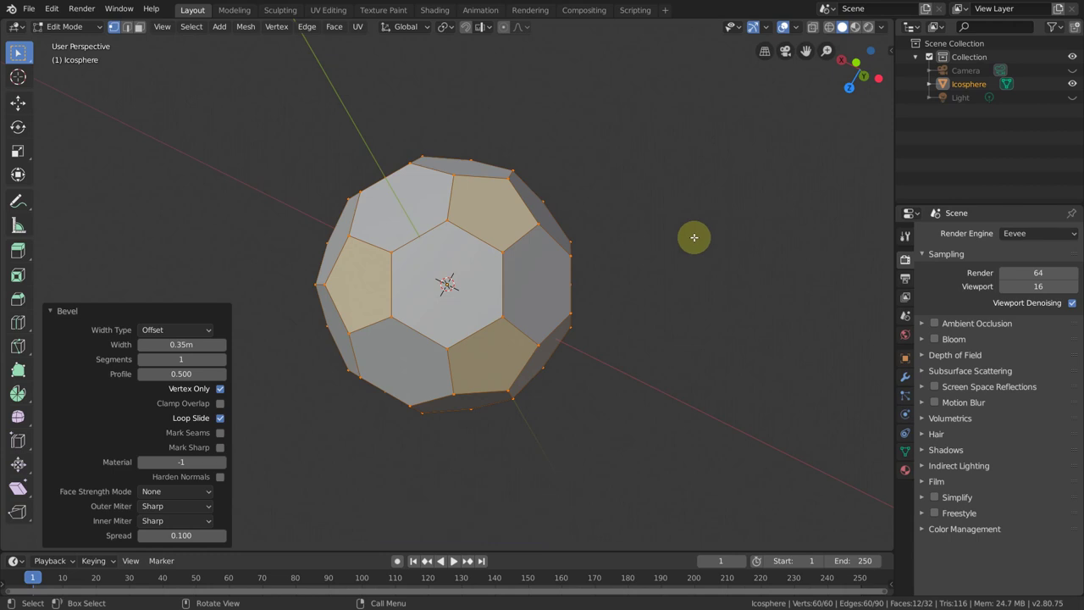
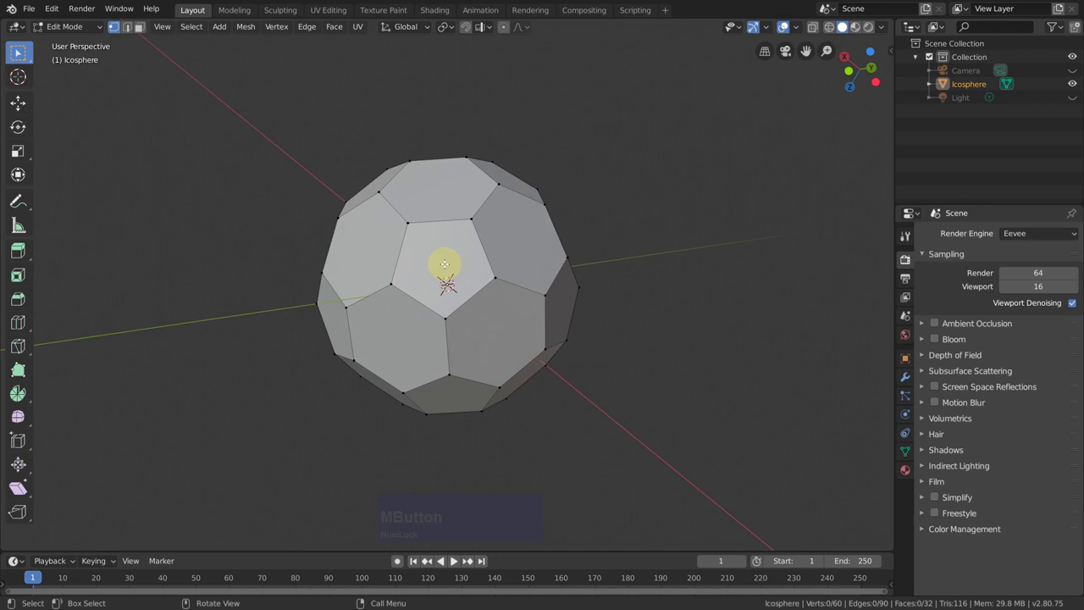
Switch to face select mode and bring up Select Similar to pick the pentagon faces.
key(3)
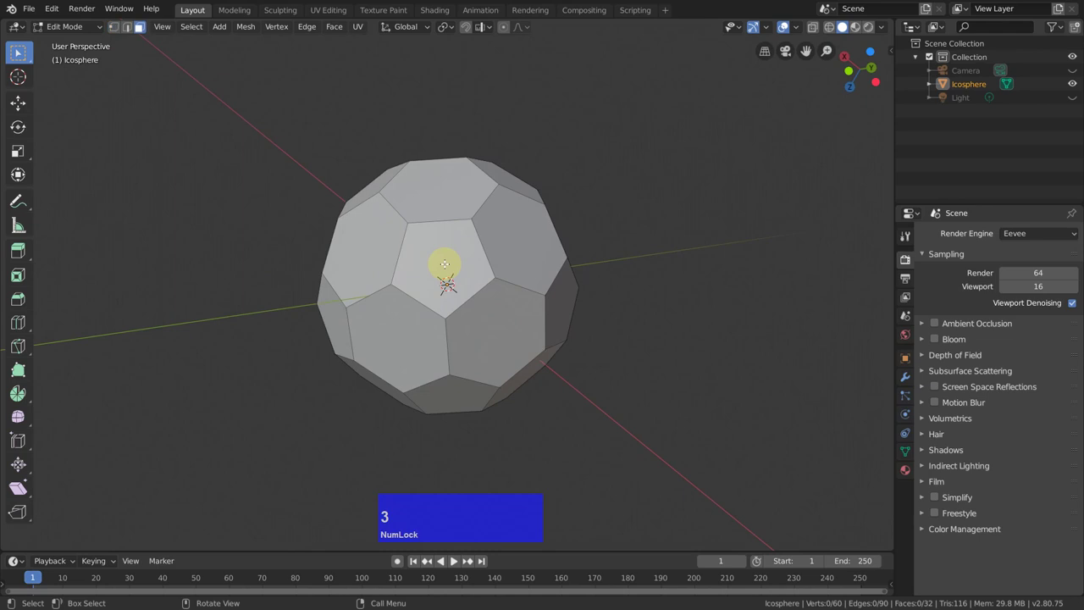
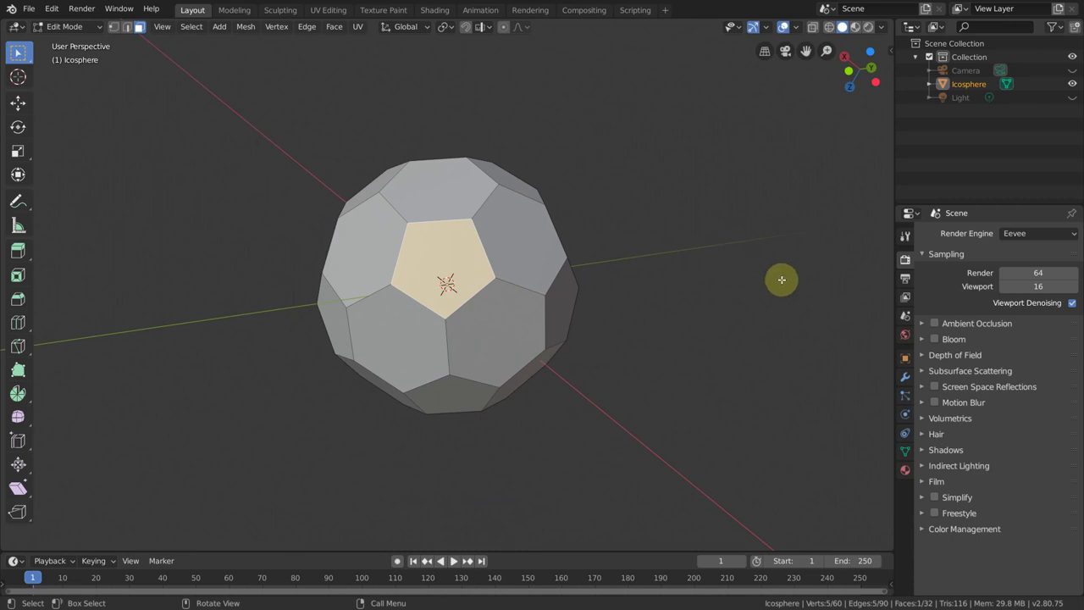
key(g)
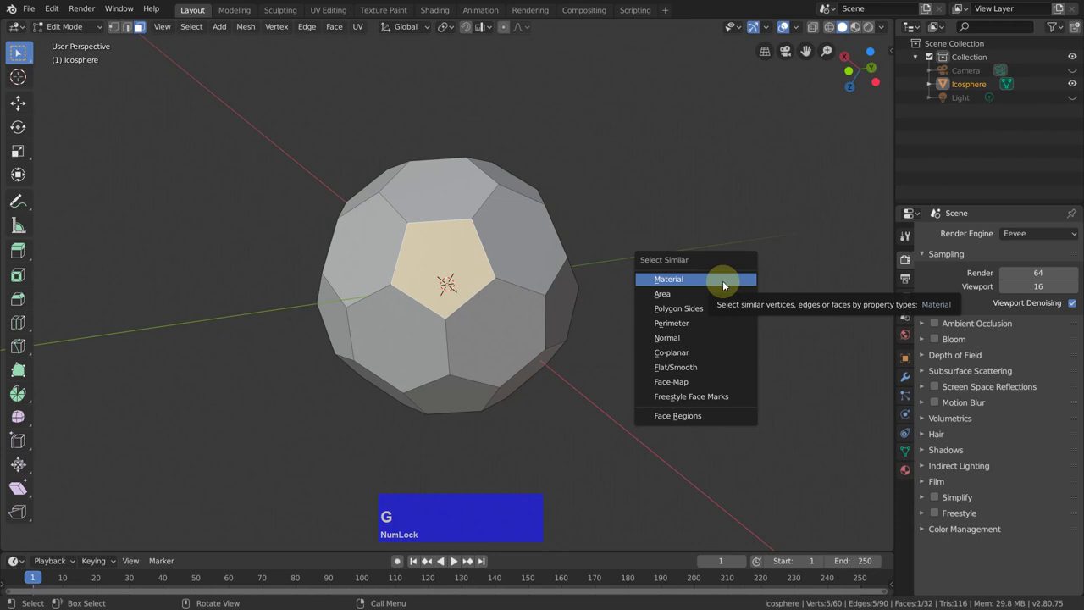
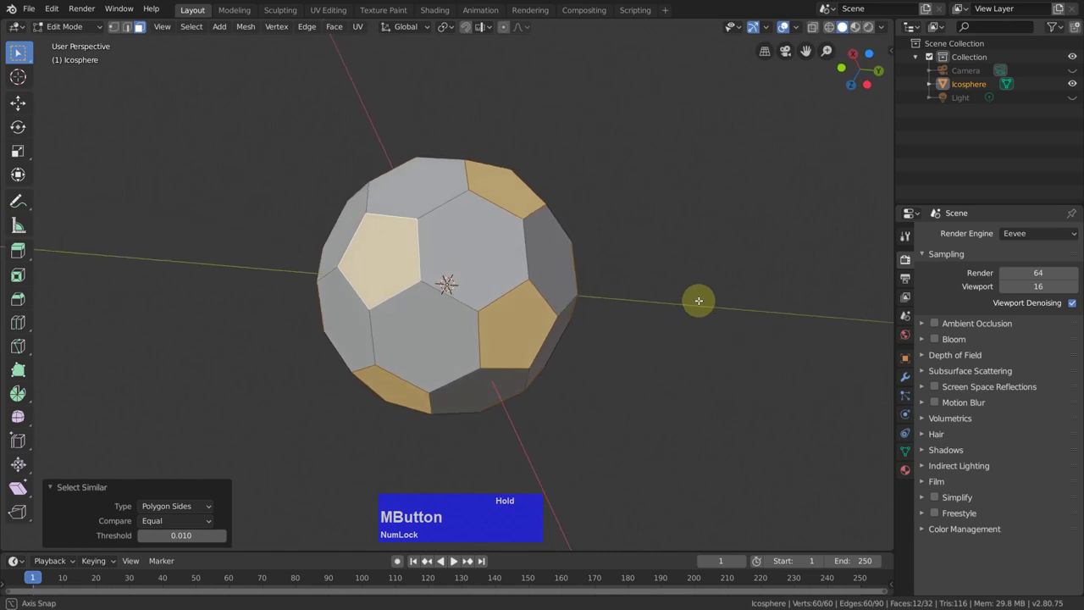
Create a material named Black with a pure black base colour for the selected pentagons.
click(913, 471)
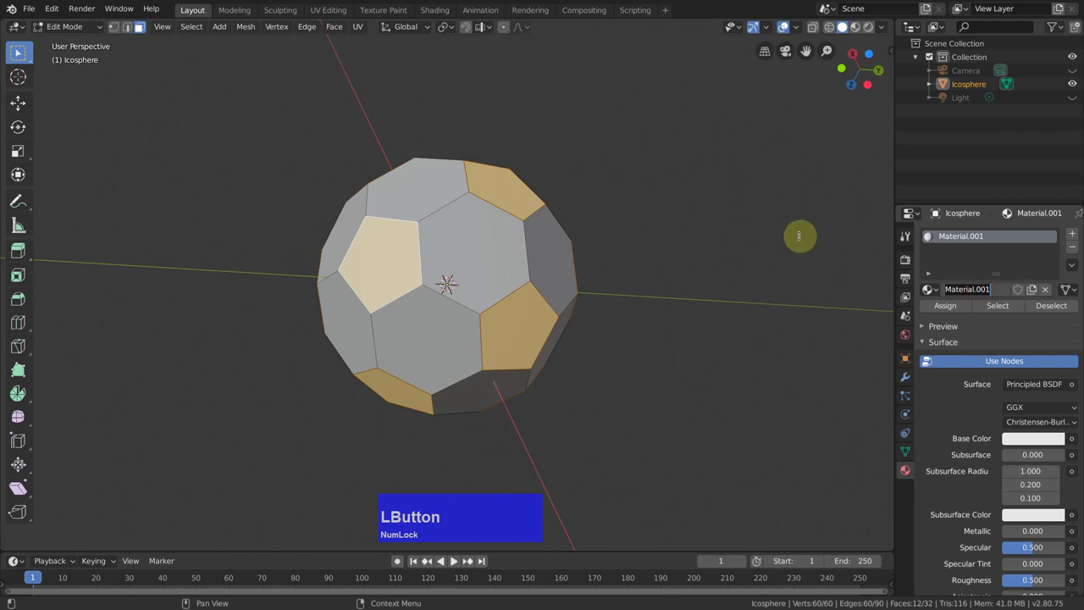
text(black)
key(Return)
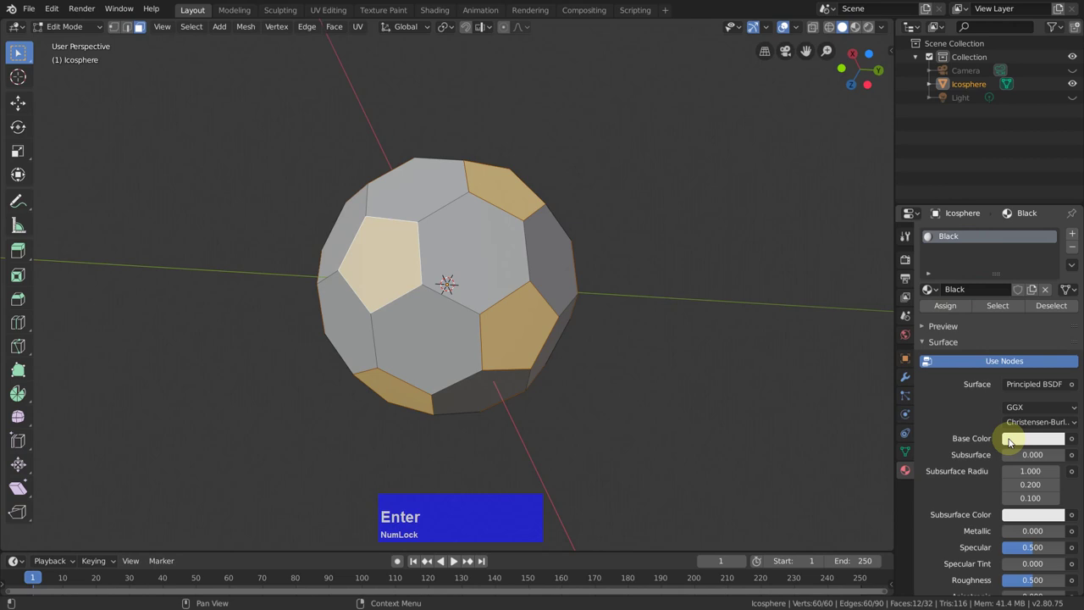
click(1020, 444)
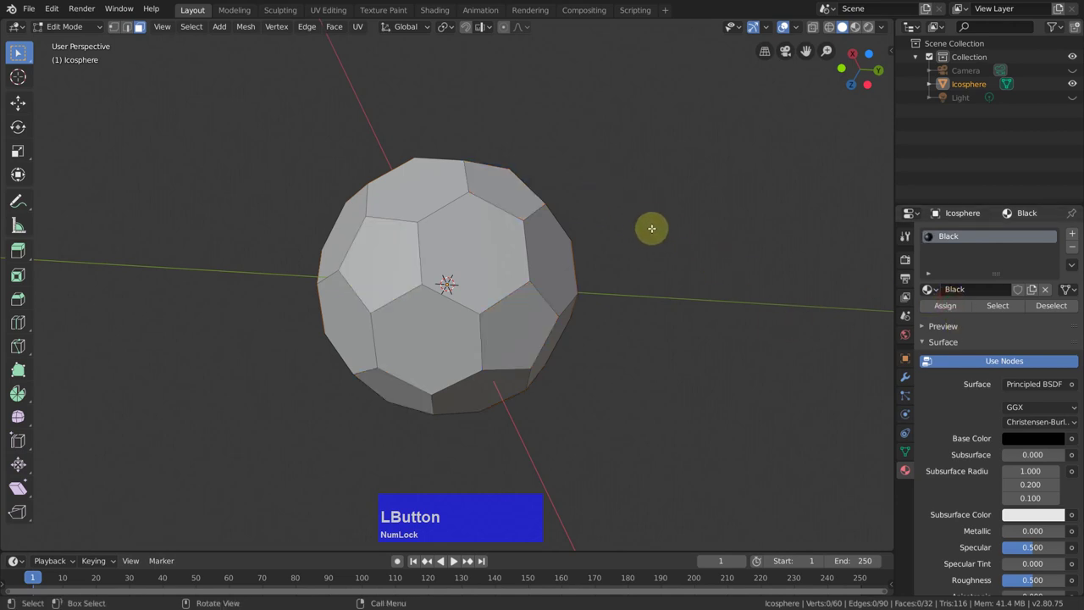
key(ctrl+Num_Lock)
key(ctrl+z)
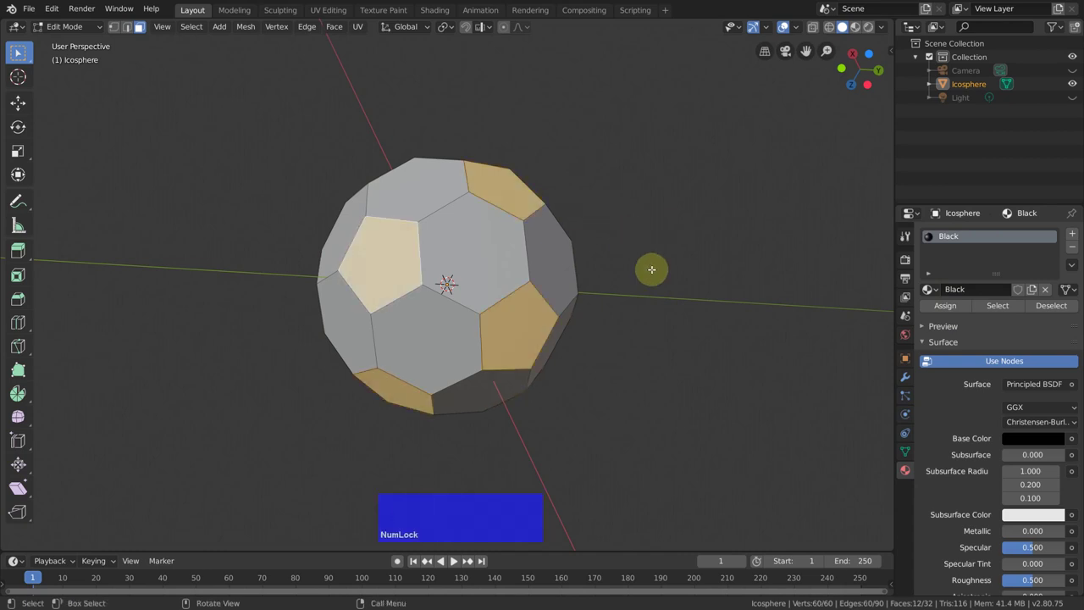
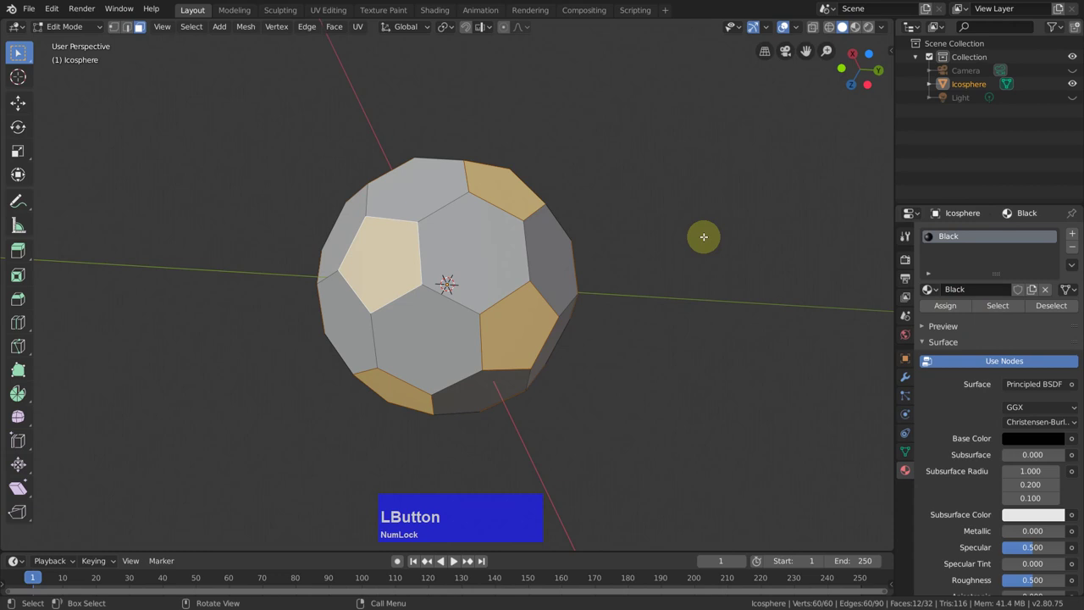
Hide the pentagons, select the remaining hexagon faces and create a second material named White.
key(h)
key(a)
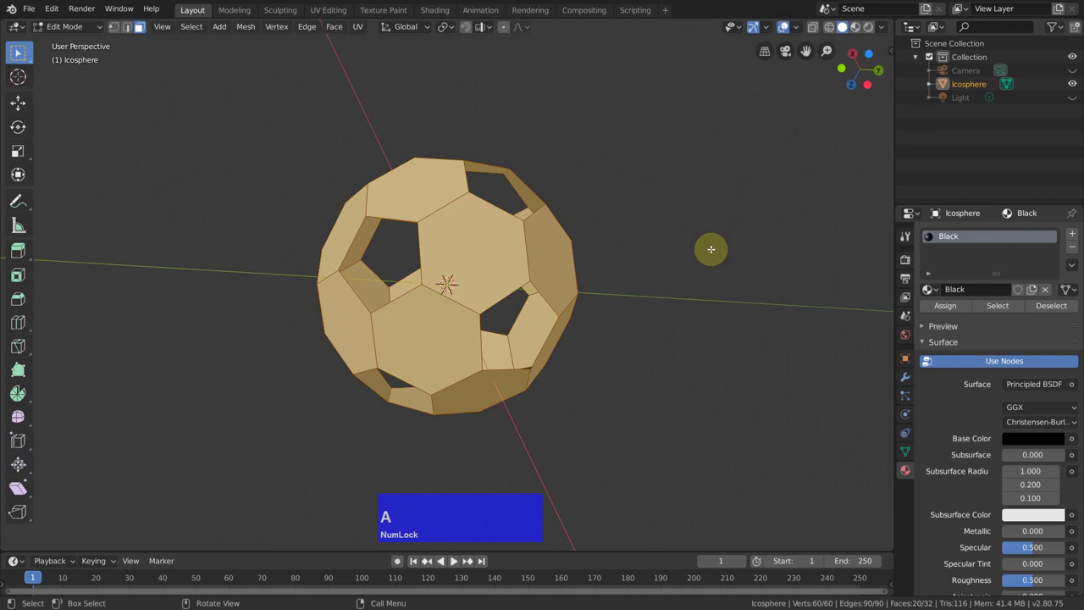
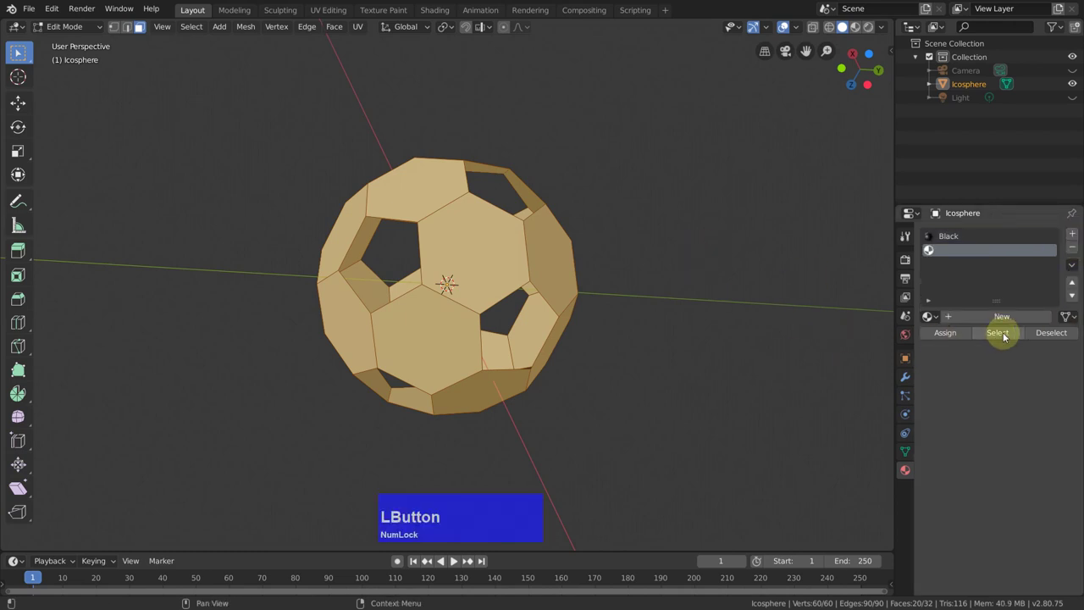
click(1000, 314)
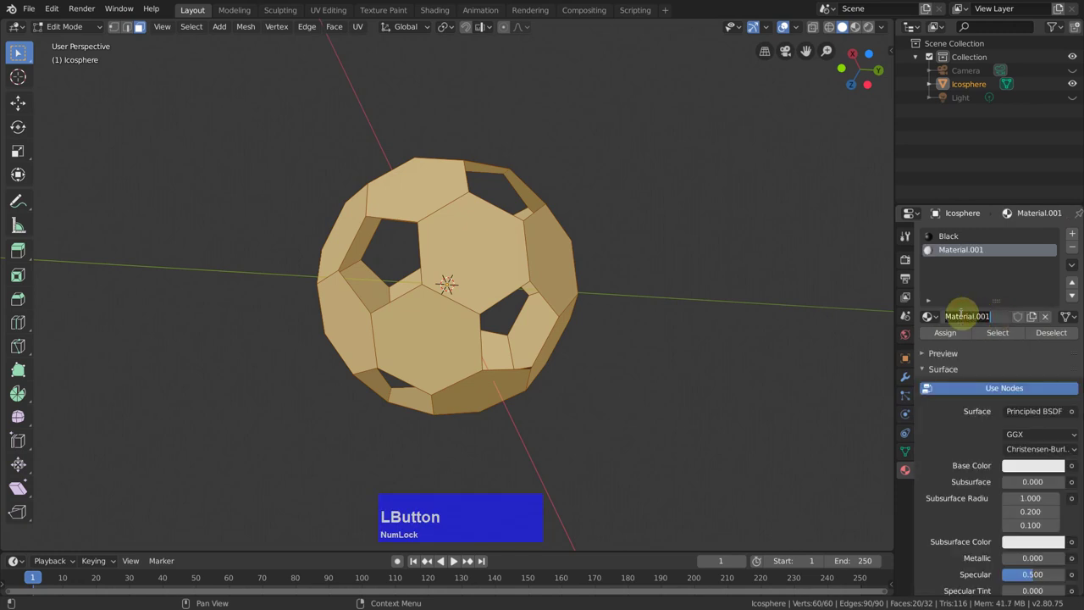
text(white)
key(Return)
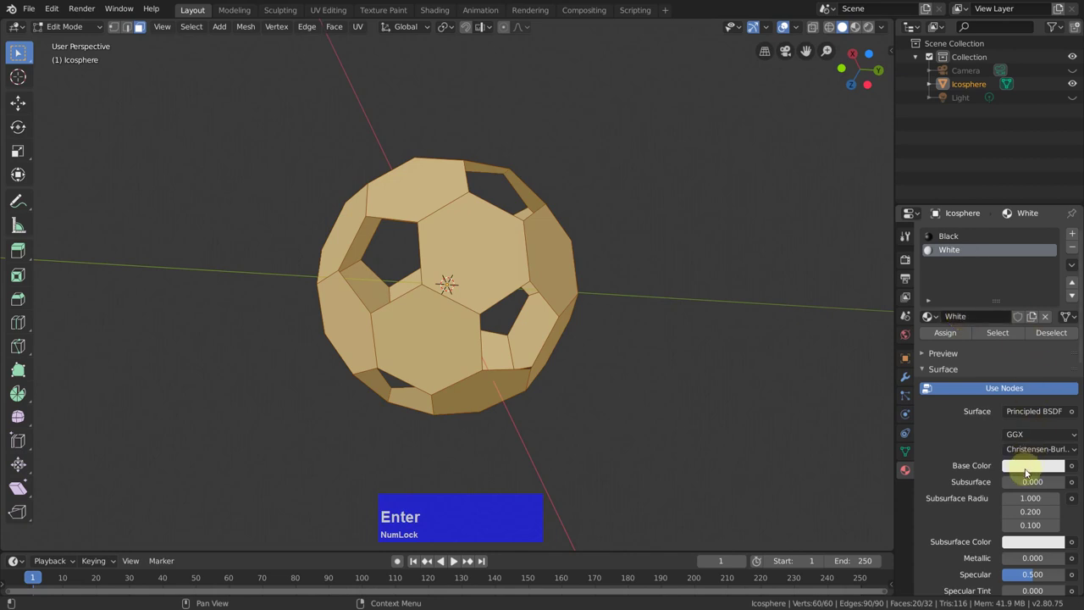
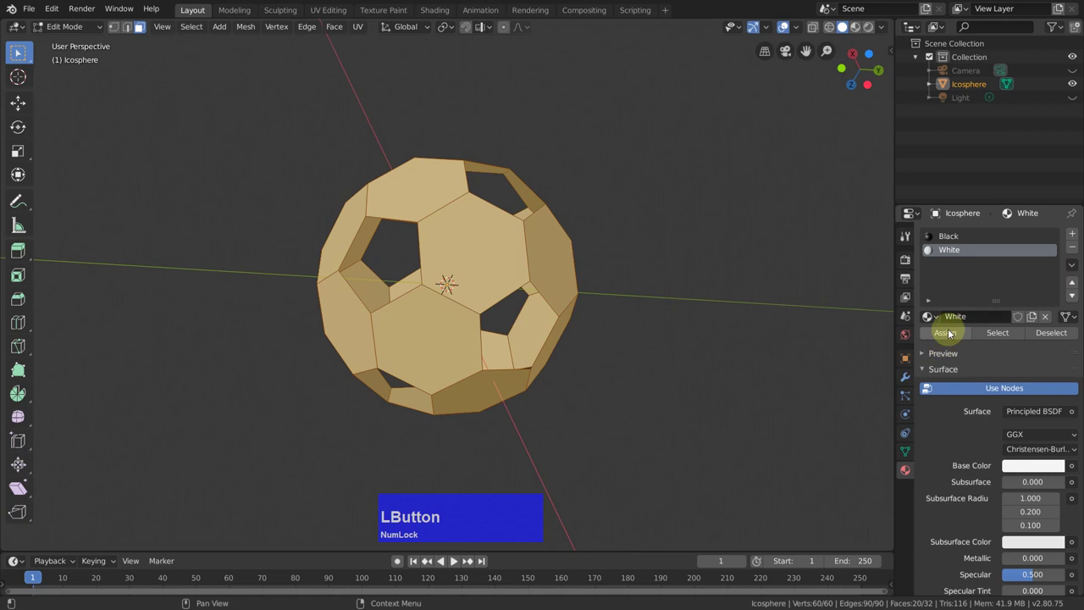
Assign White to the hexagon panels, clear the selection and reveal the hidden pentagons.
click(951, 334)
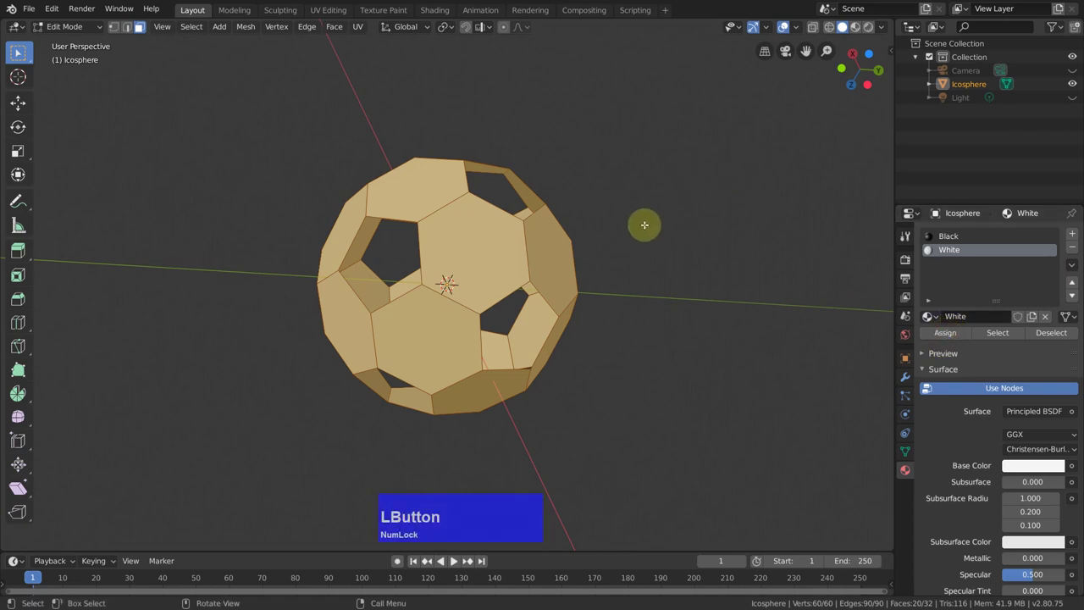
key(alt+Num_Lock)
key(alt+h)
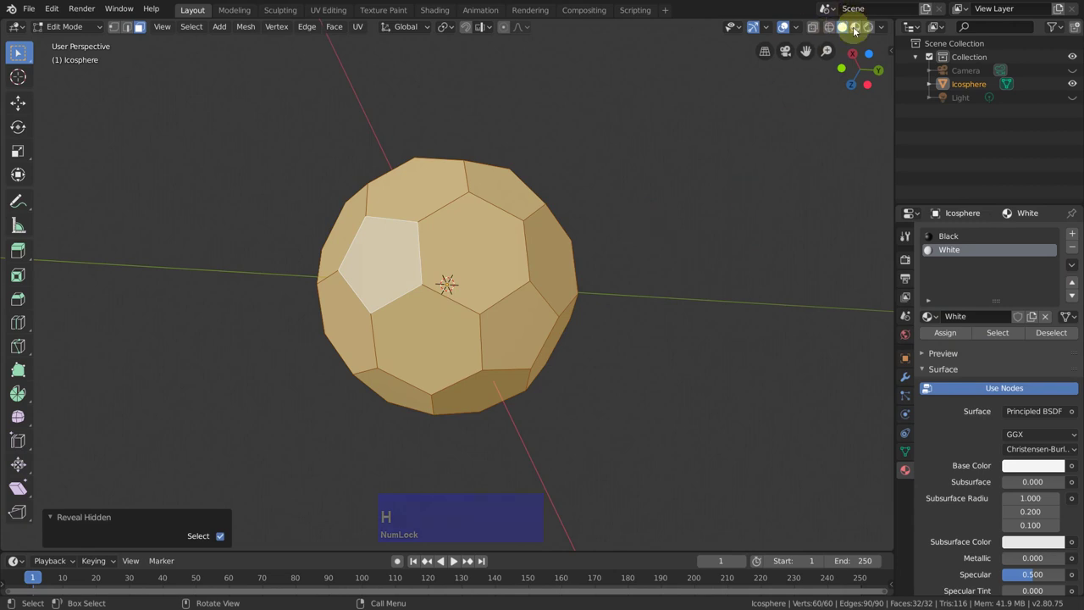
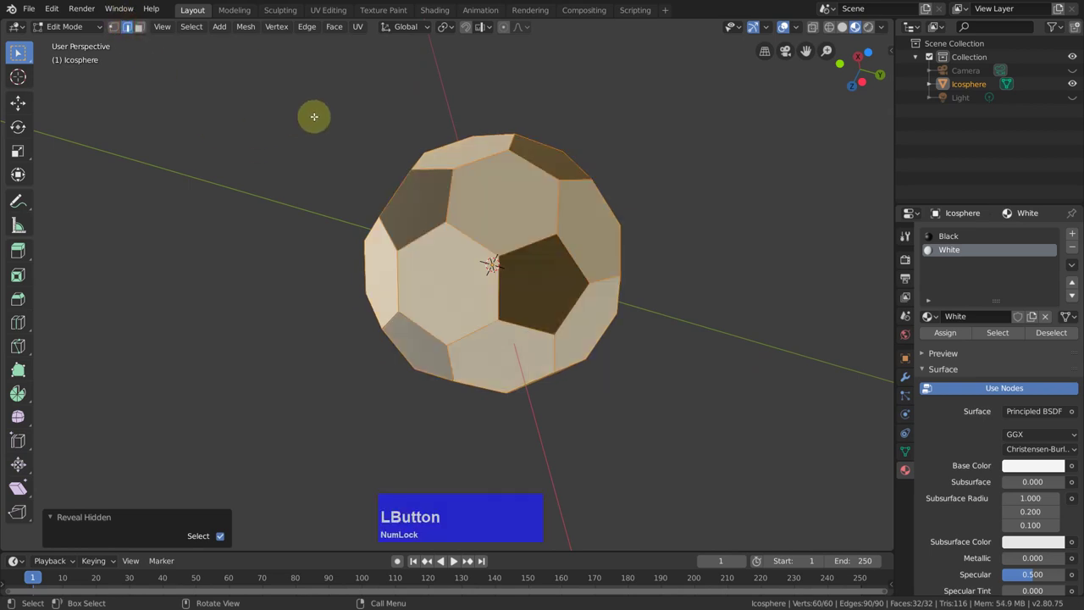
Select all of the ball's edges in edge select mode.
key(a)
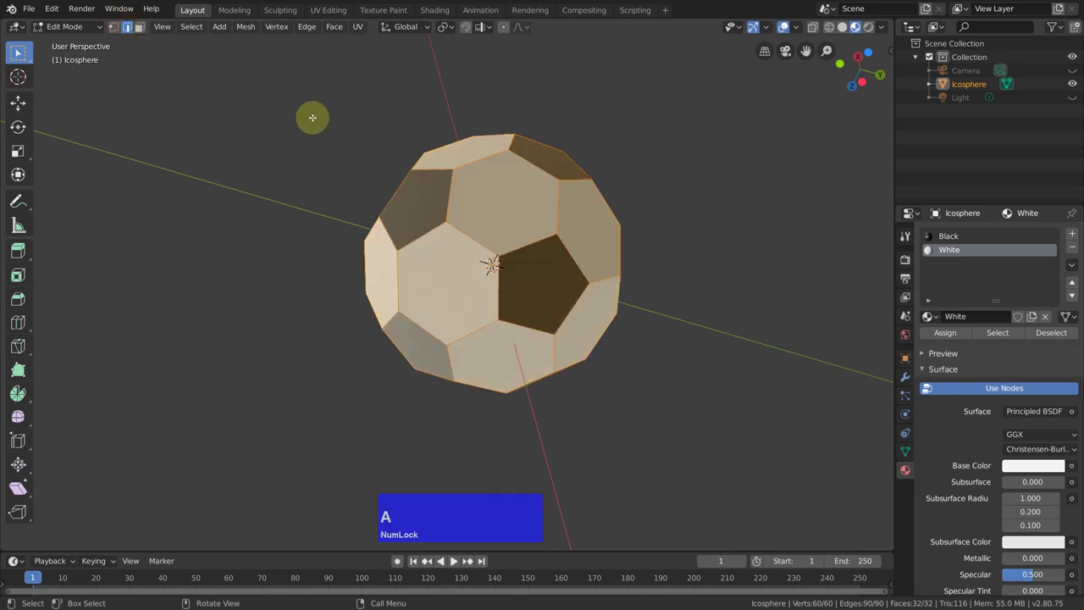
Mark all the selected panel border edges as sharp via the Edge menu.
click(310, 28)
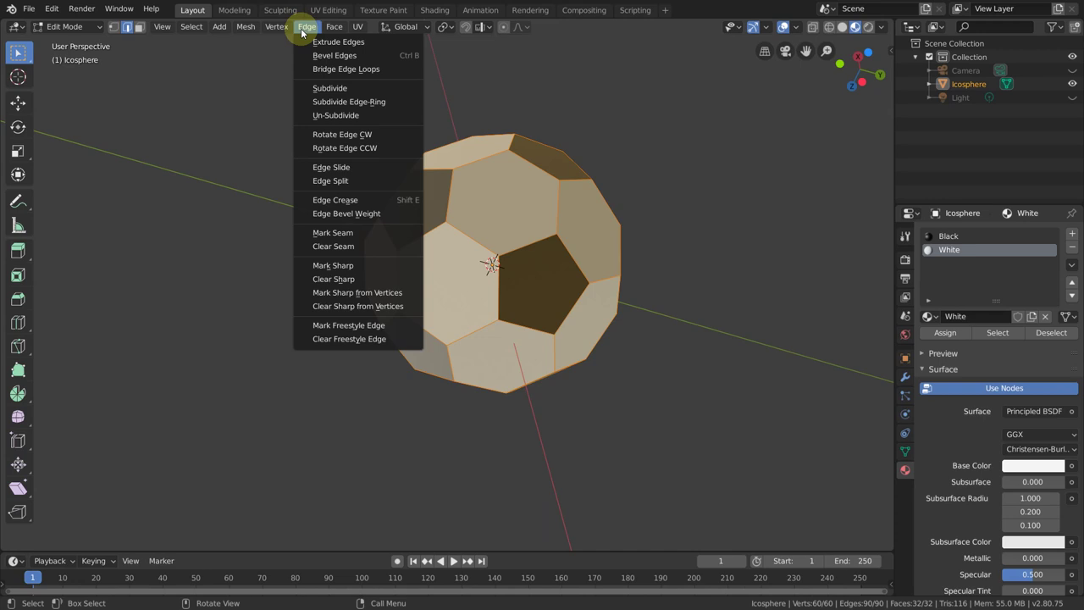
click(354, 264)
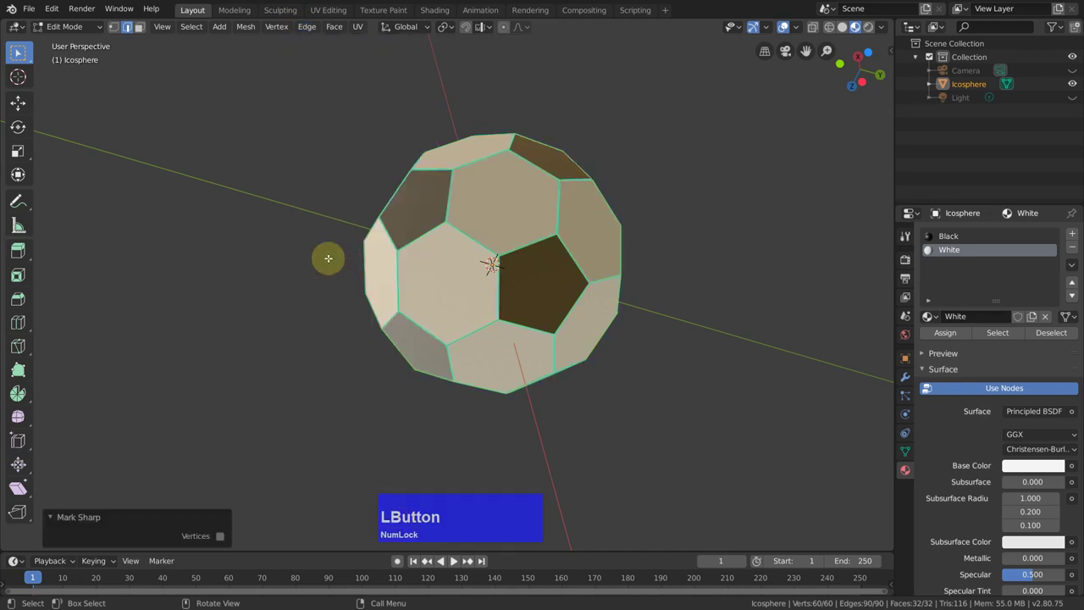
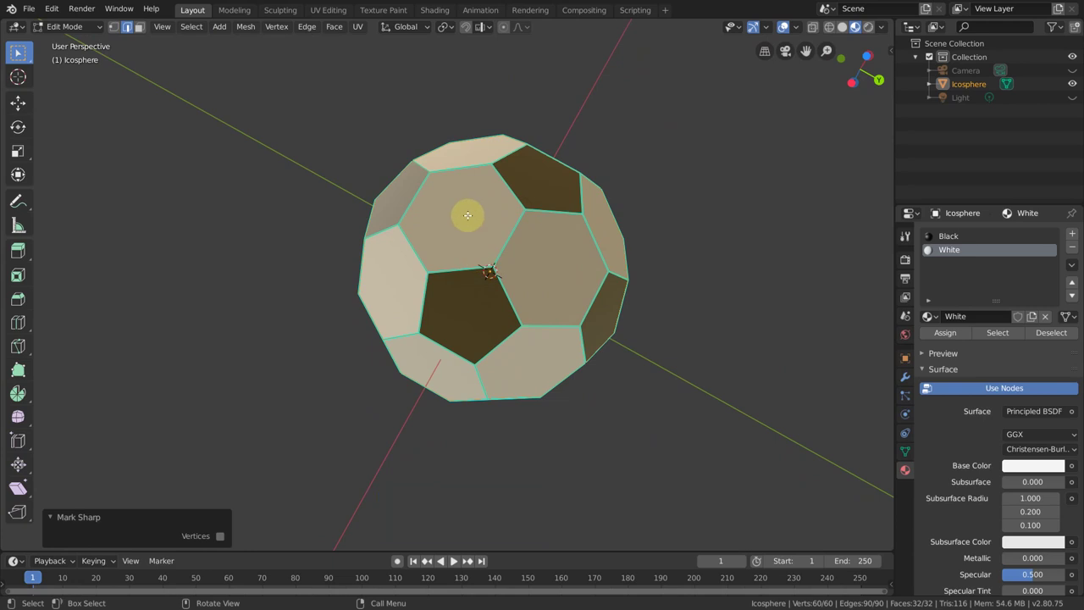
In Object Mode add a level-4 Subdivision Surface and apply it to the mesh.
key(Tab)
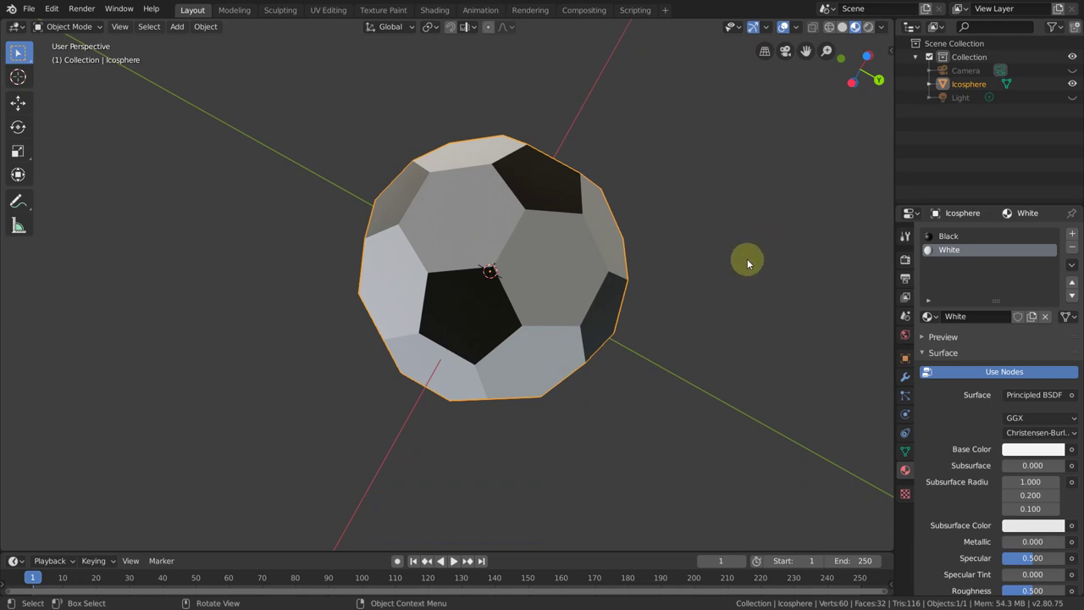
key(ctrl+Num_Lock)
key(ctrl+4)
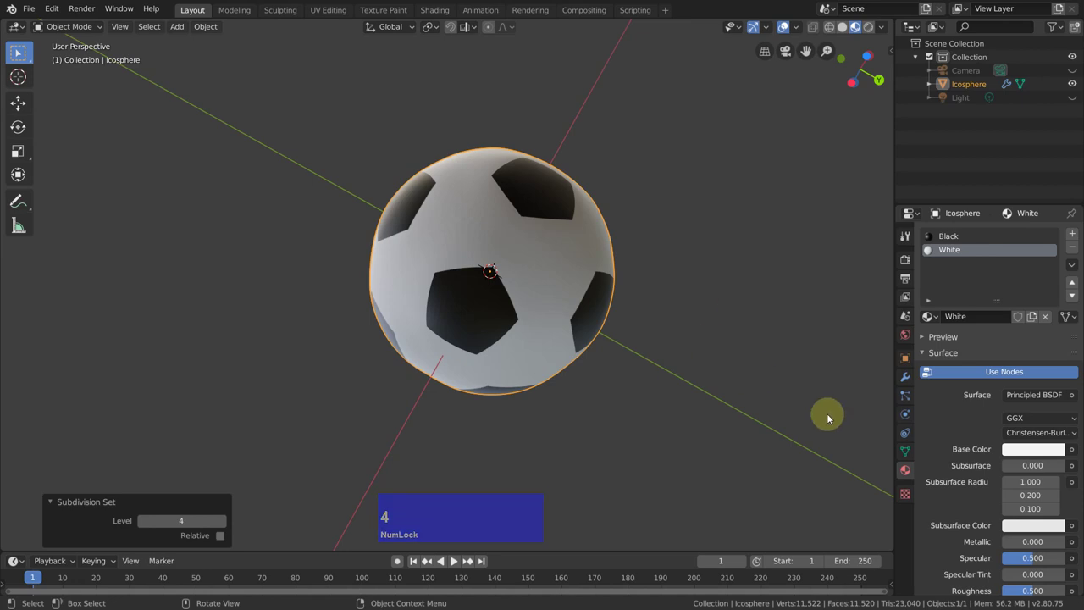
click(907, 377)
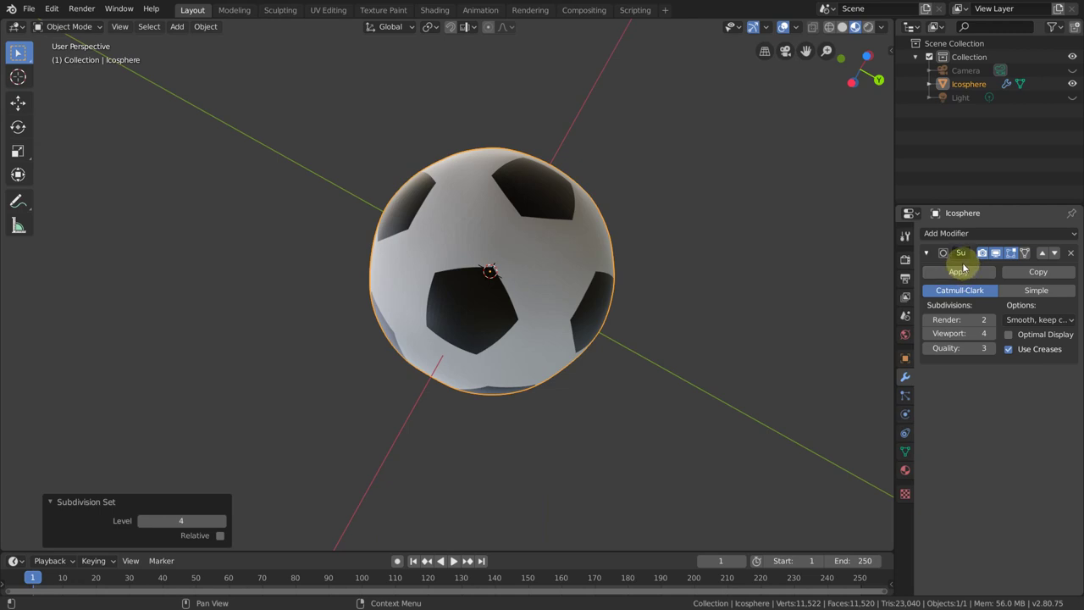
click(965, 271)
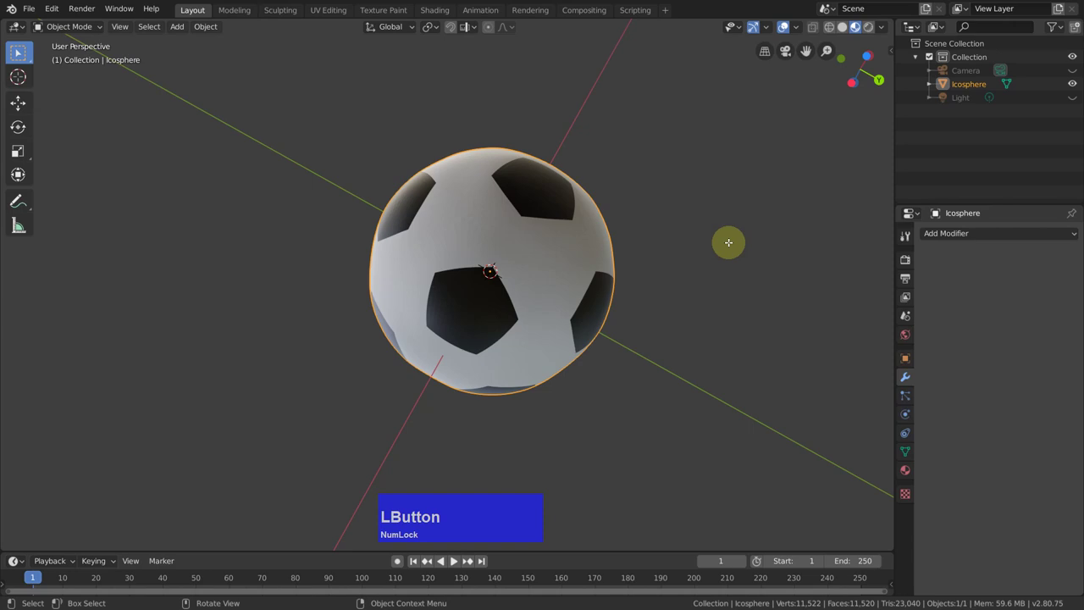
Add a Cast modifier to the ball and set its Factor to 1.
key(Tab)
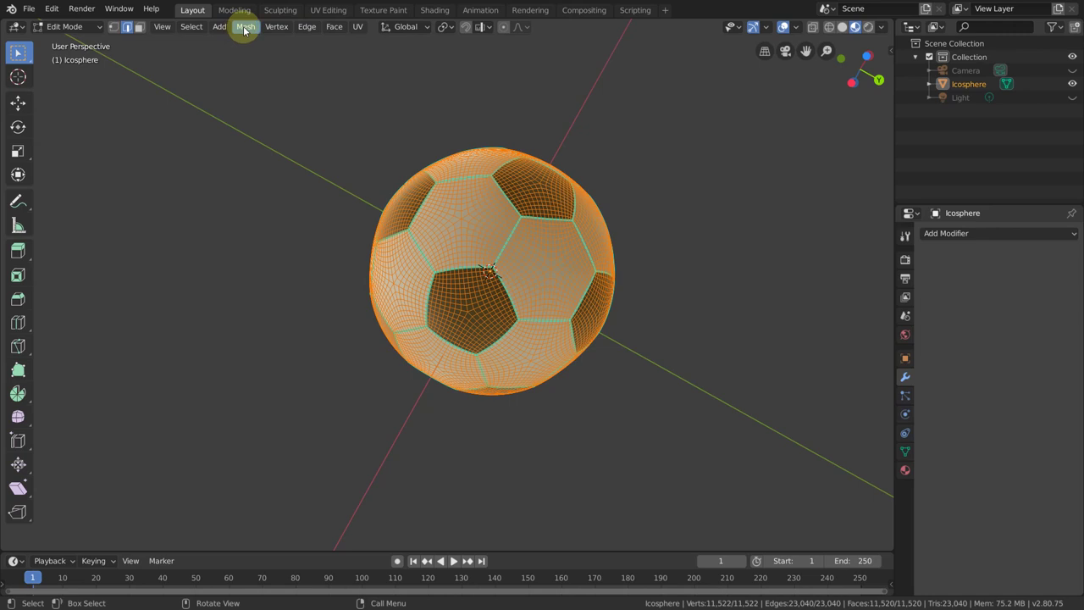
click(249, 27)
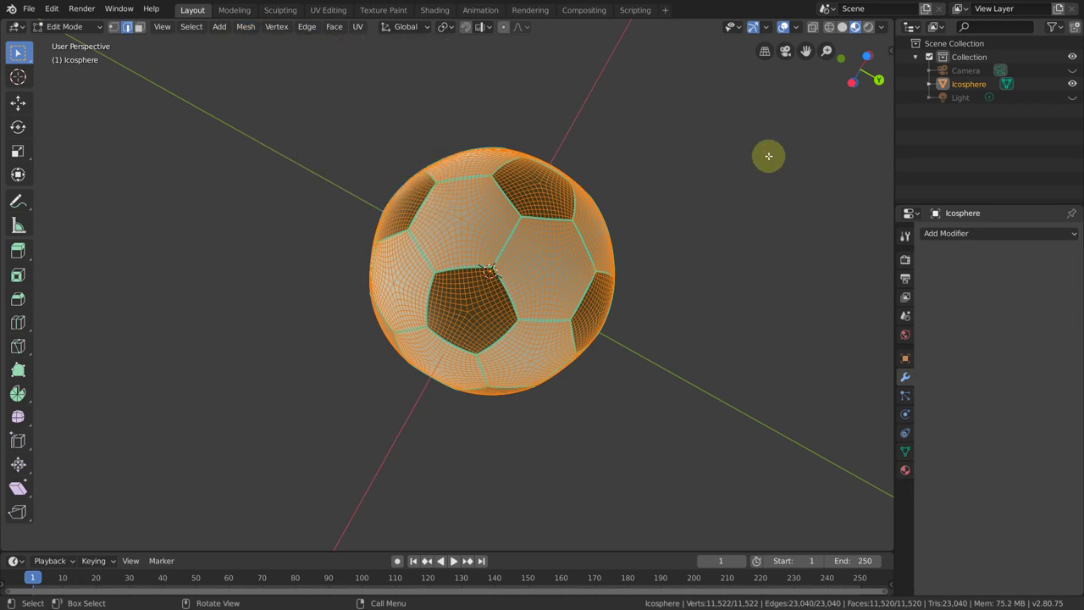
key(Tab)
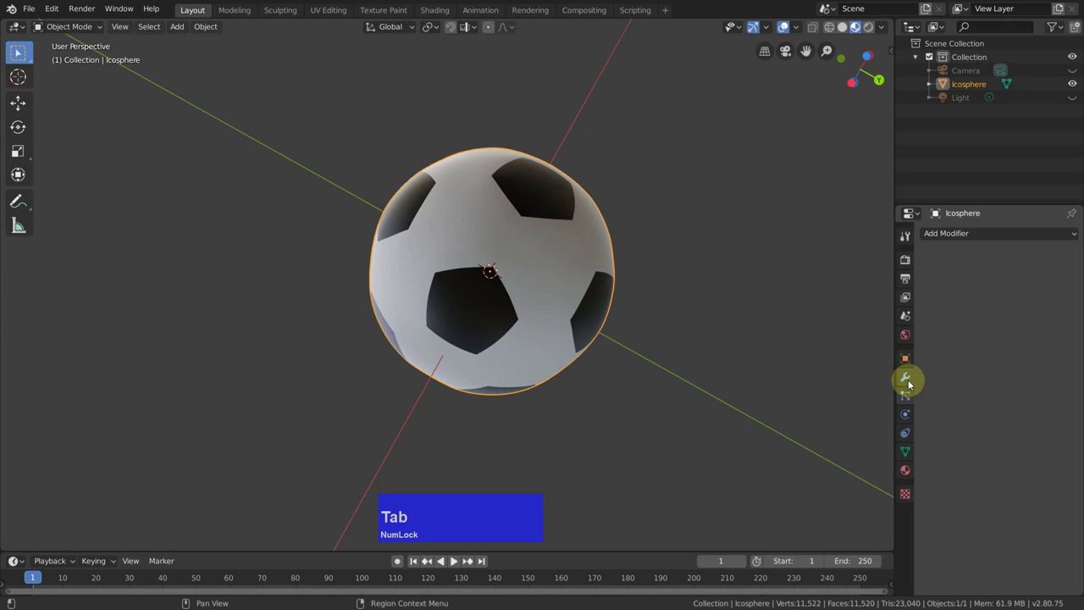
click(969, 236)
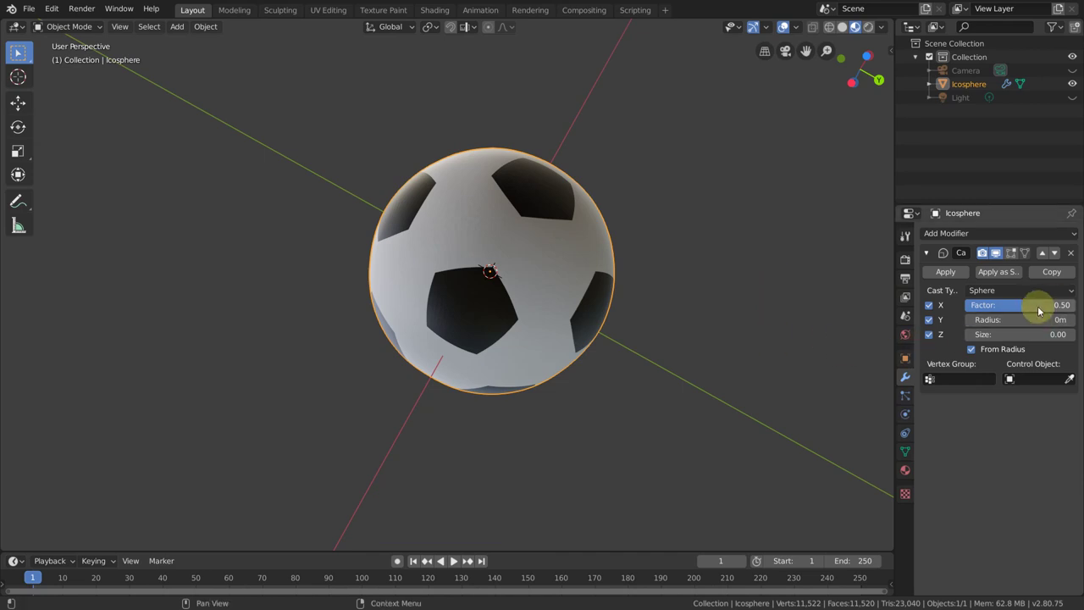
click(1042, 308)
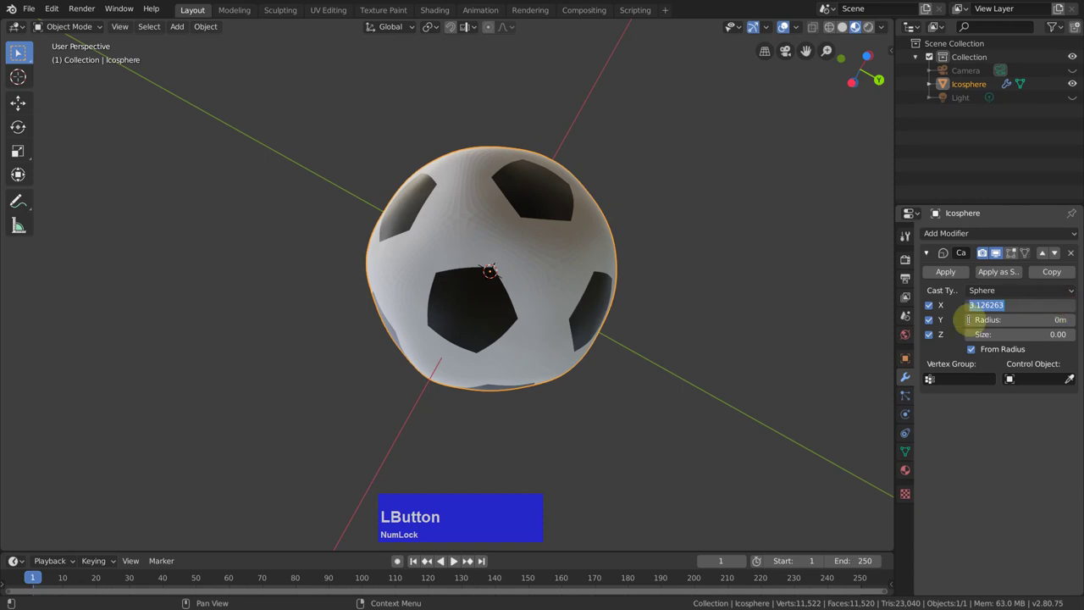
key(1)
key(Return)
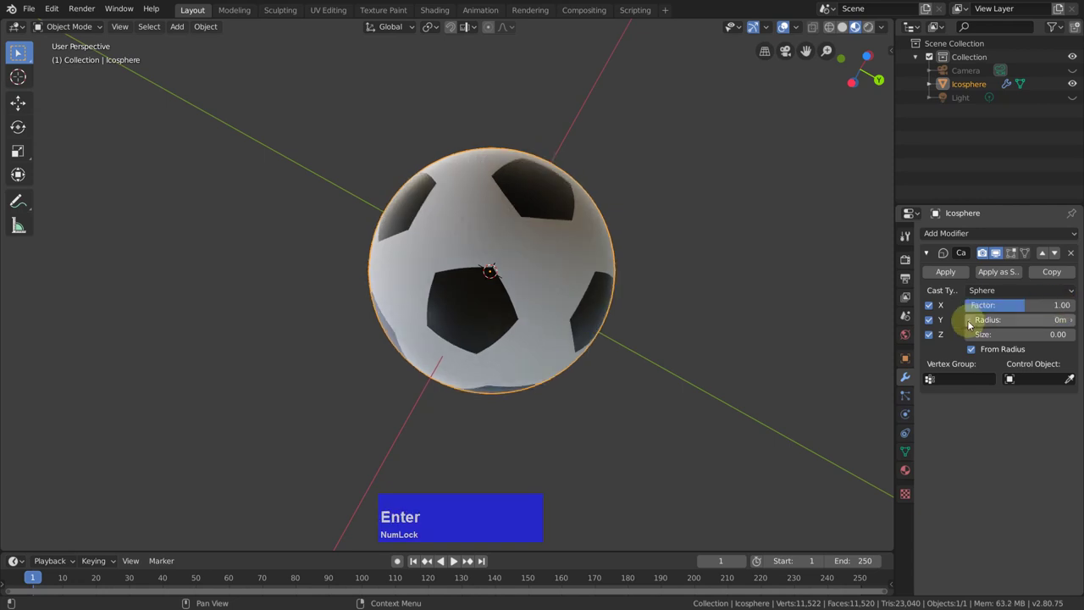
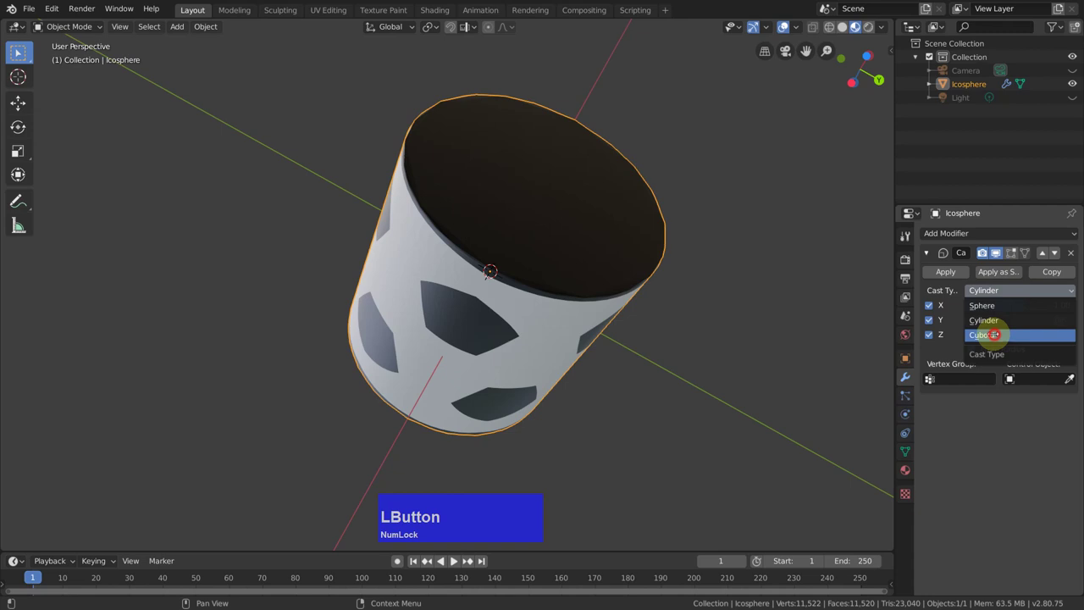
Inspect the cast shape, set its type back to Sphere and apply it to the mesh.
middle_click(811, 292)
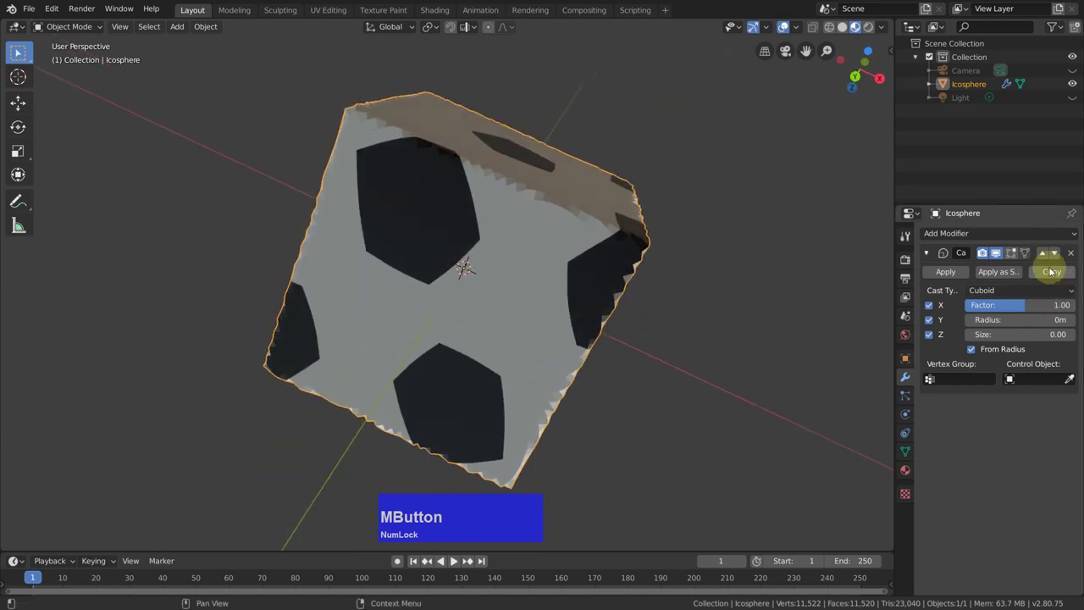
click(1055, 305)
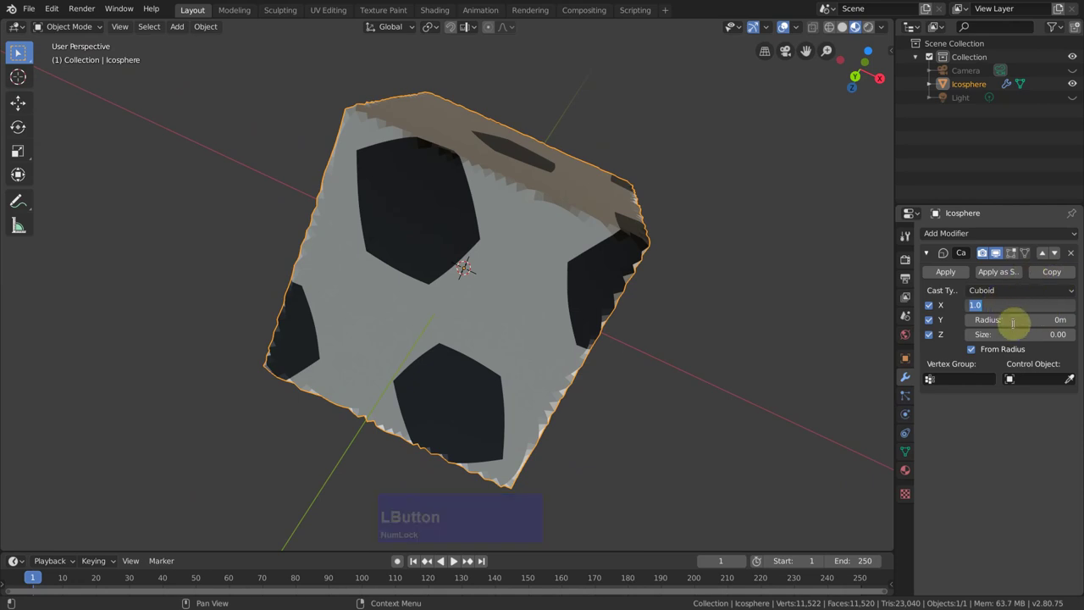
click(998, 293)
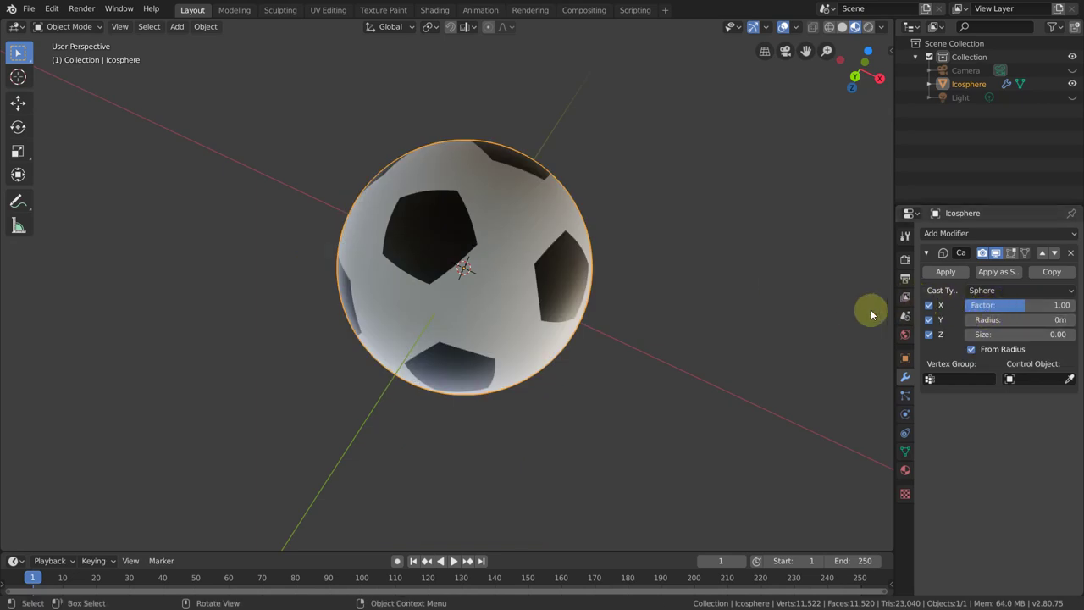
click(944, 275)
In Edit Mode, pick a border edge and select all similar-sharpness edges (1,440 of 23,040).
key(Tab)
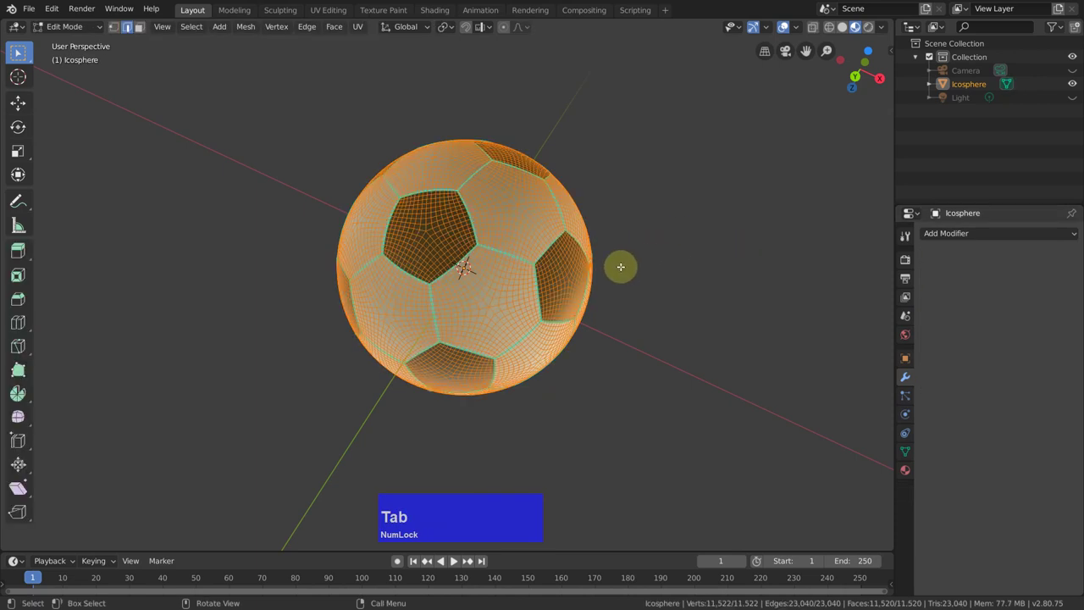
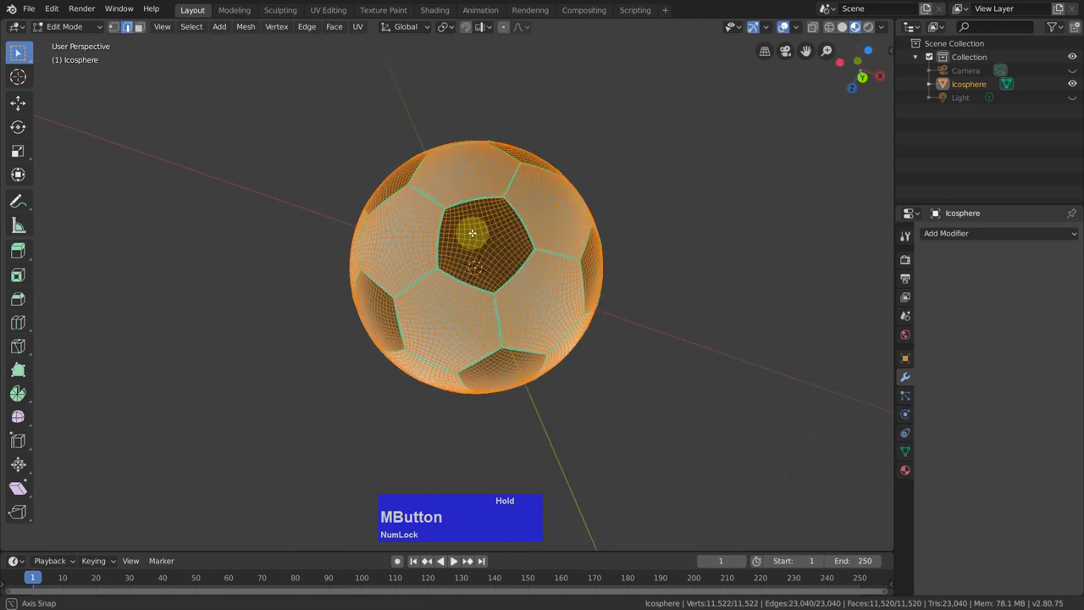
key(r)
key(z)
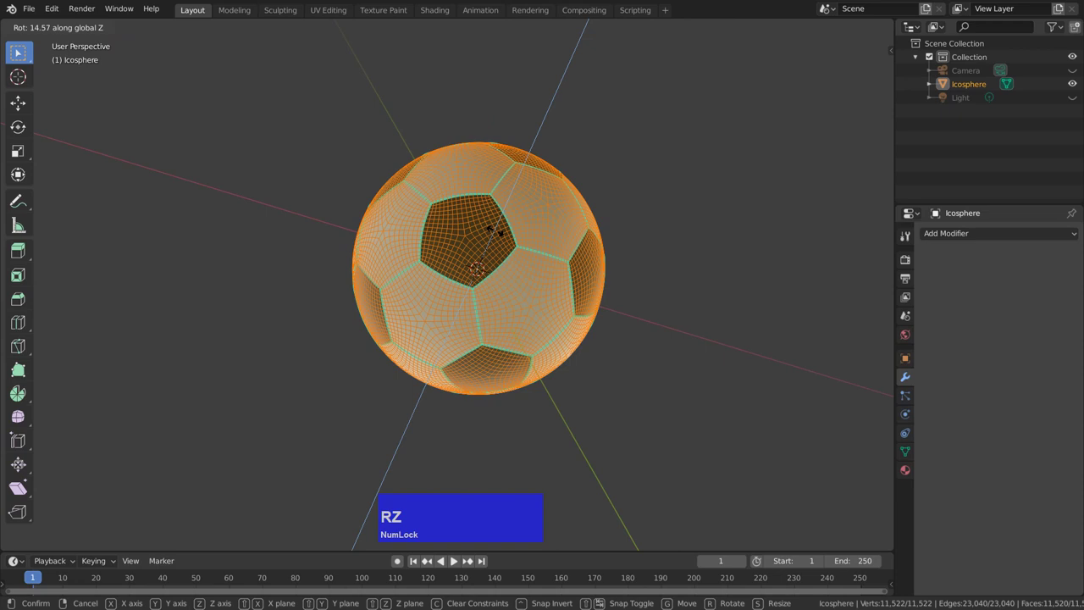
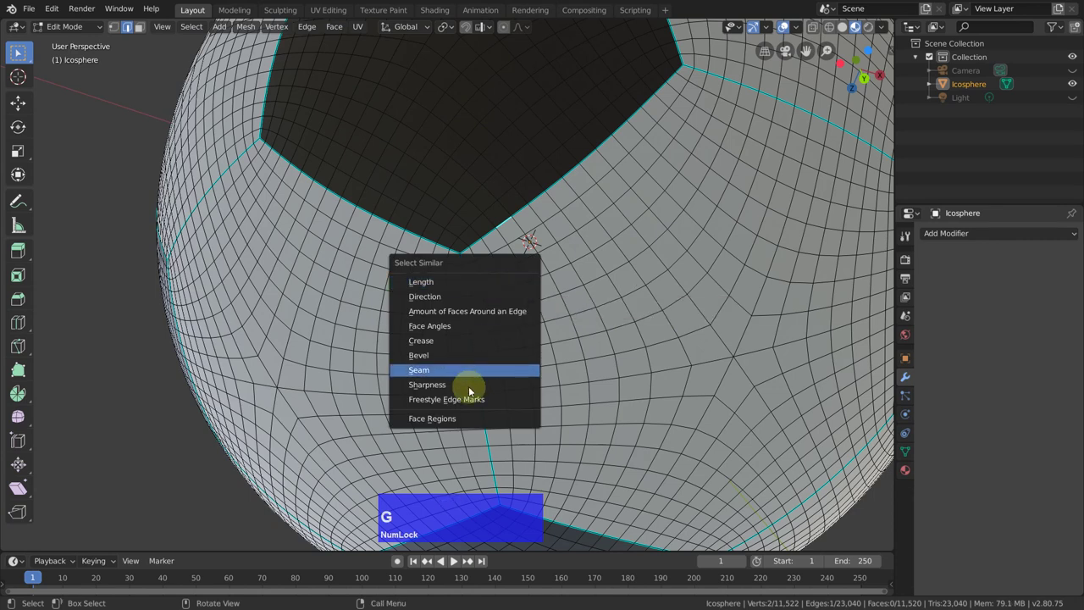
click(457, 383)
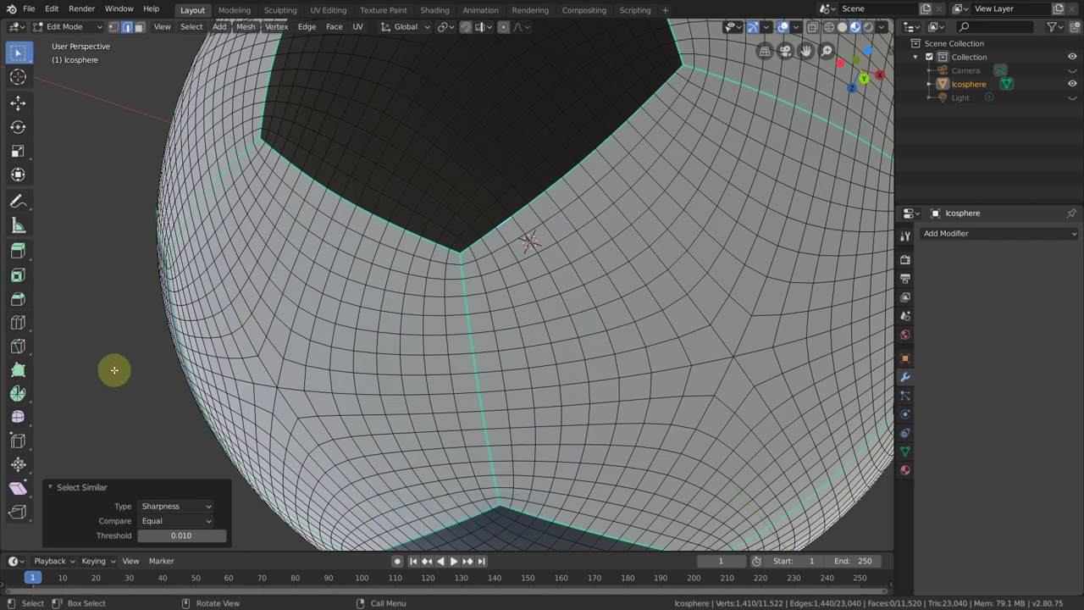
click(178, 30)
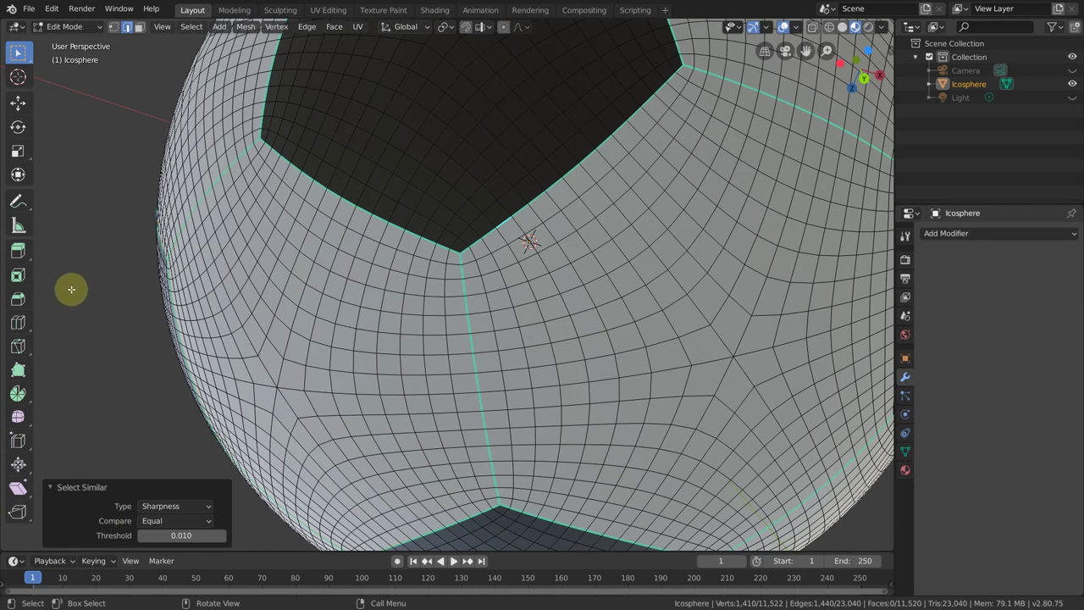
Bevel the selected border edges to width 0.0077 m with 2 segments.
scroll(up, 3)
scroll(down, 3)
scroll(up, 3)
key(ctrl+b)
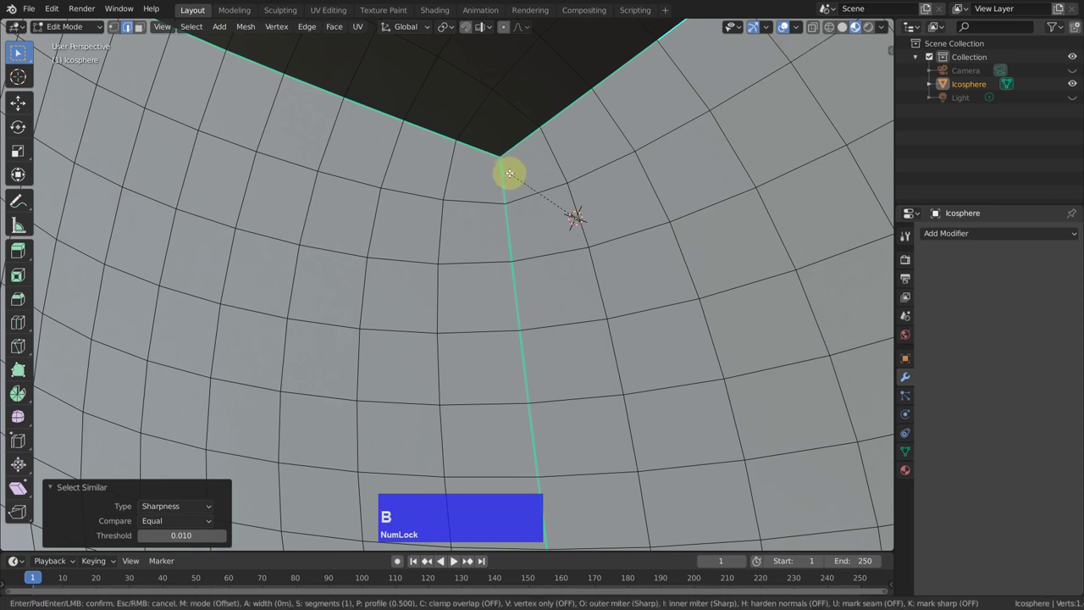
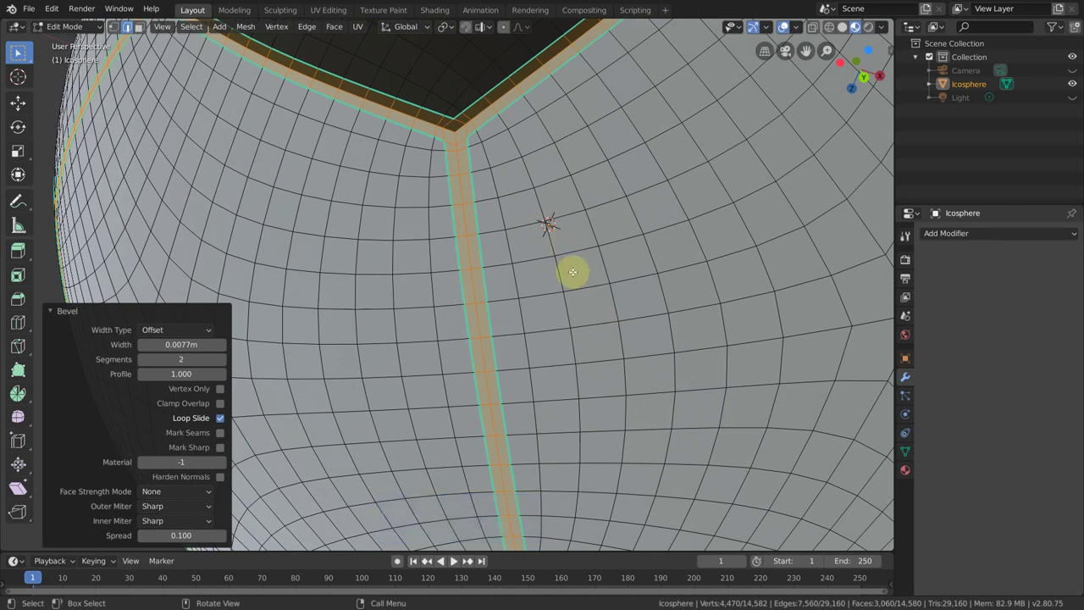
Extrude the seam strips in place, shrink them to 0.968 scale and grow the selection.
key(e)
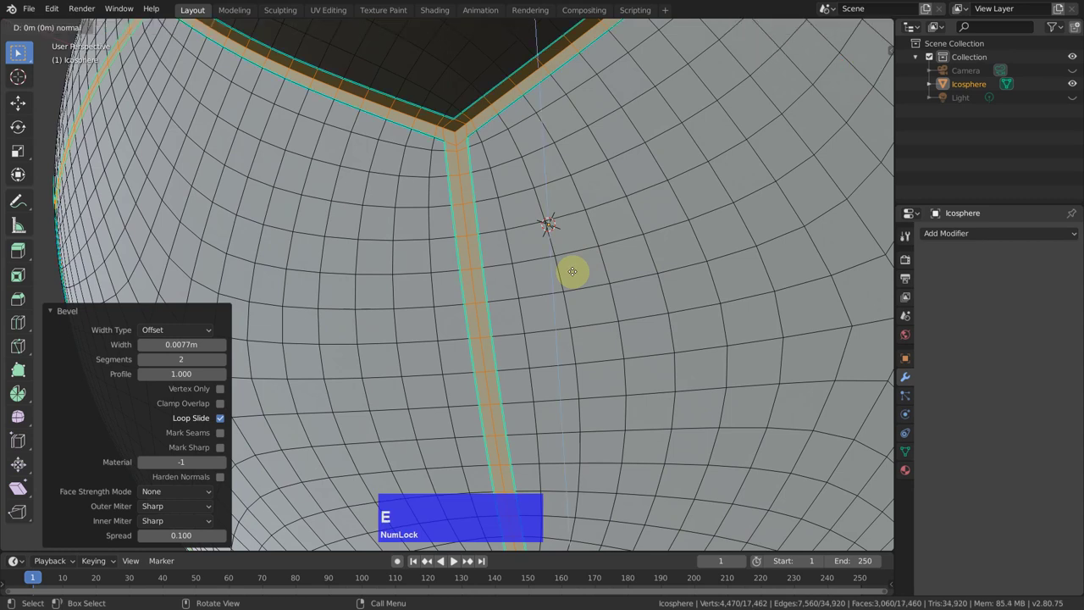
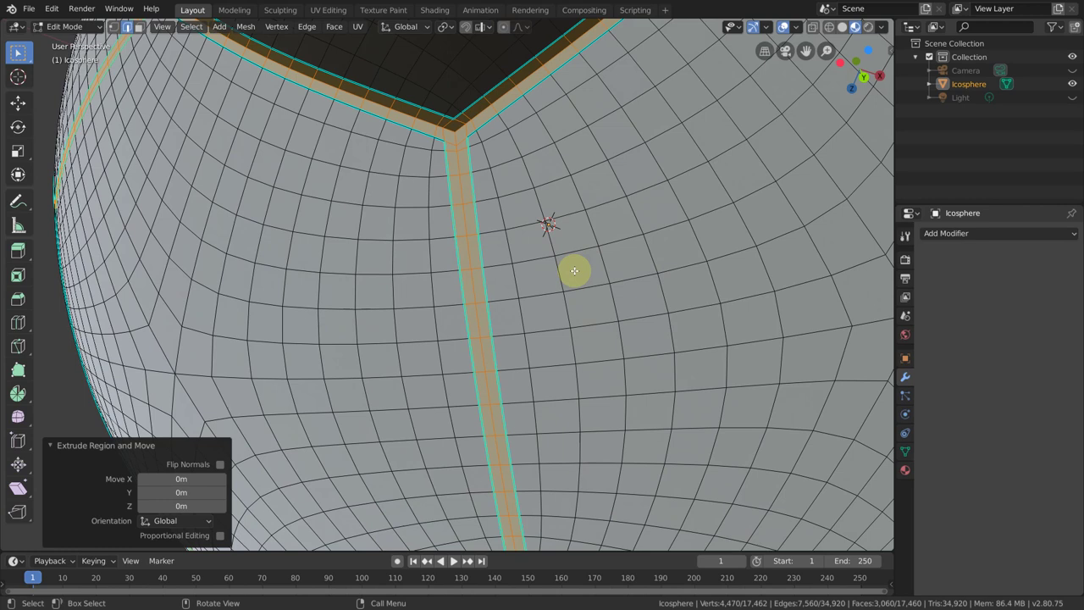
key(s)
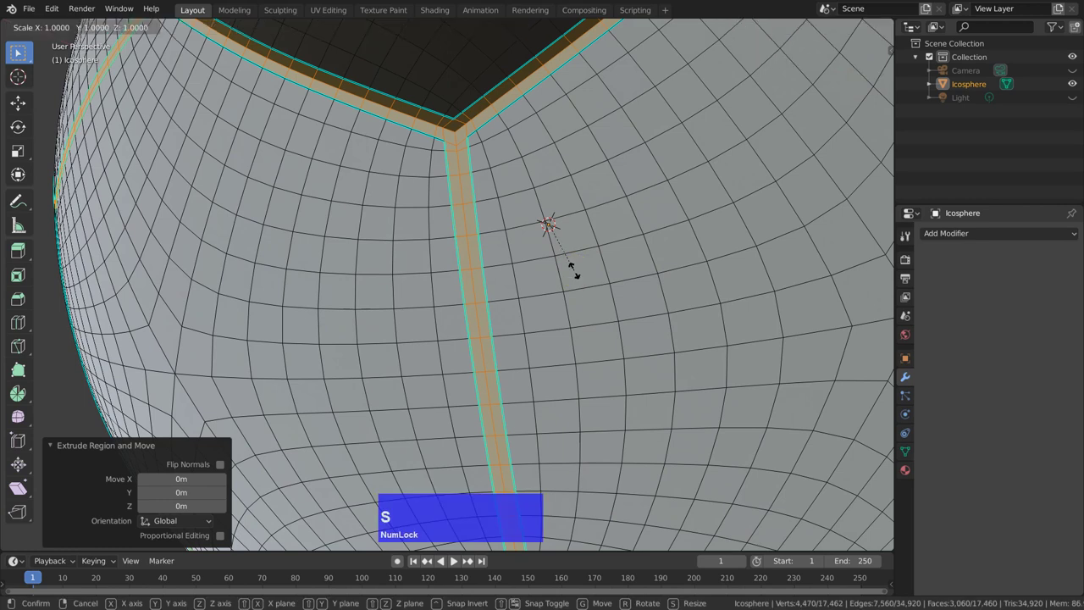
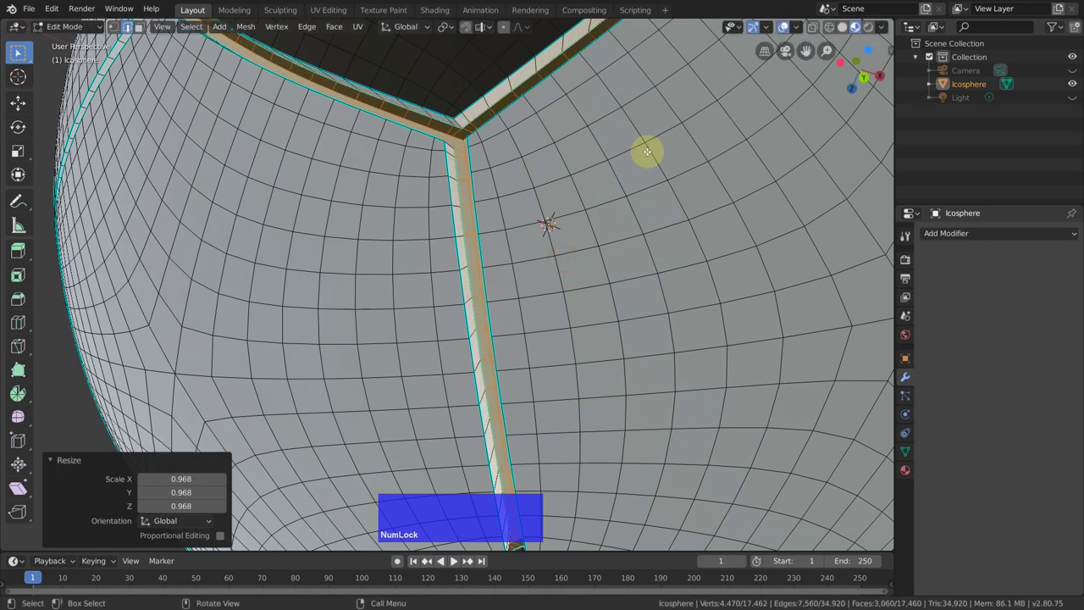
key(ctrl+KP_Add)
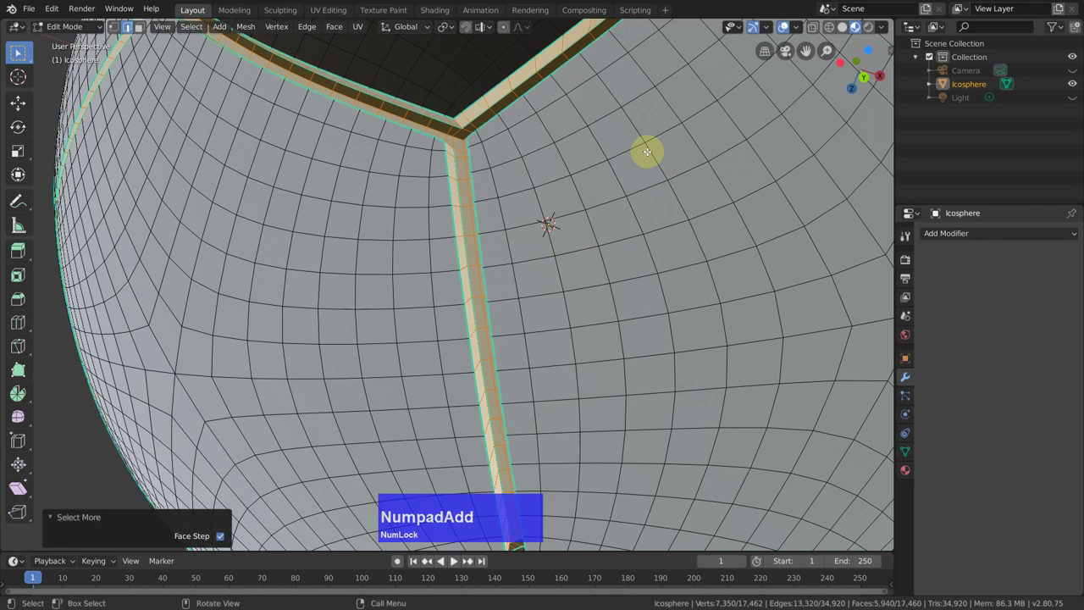
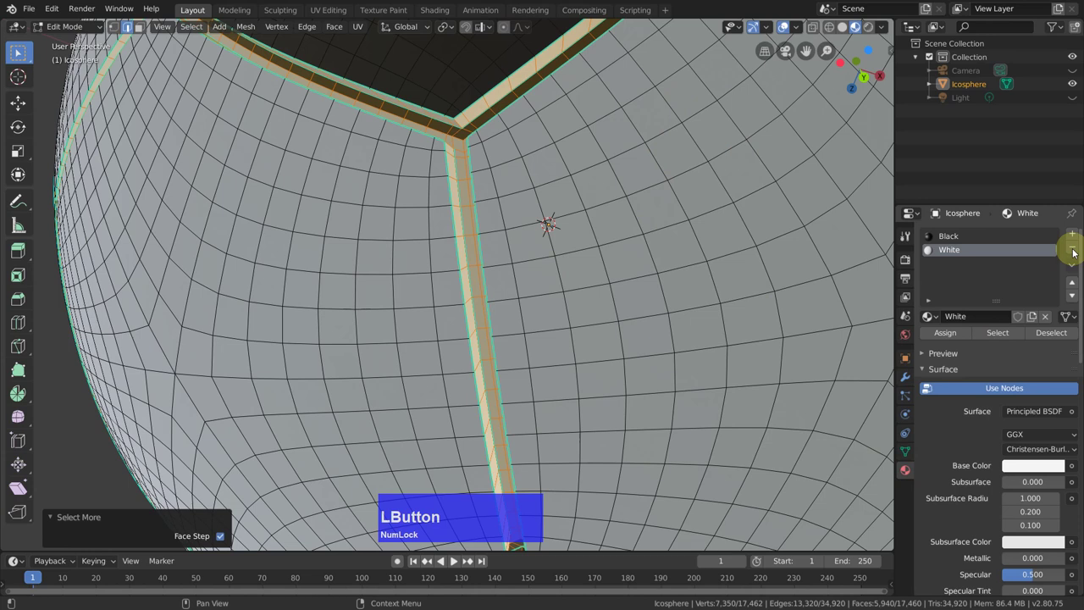
Add a new material slot named 'seams' with a dark grey base colour and assign it to the strips.
click(1078, 234)
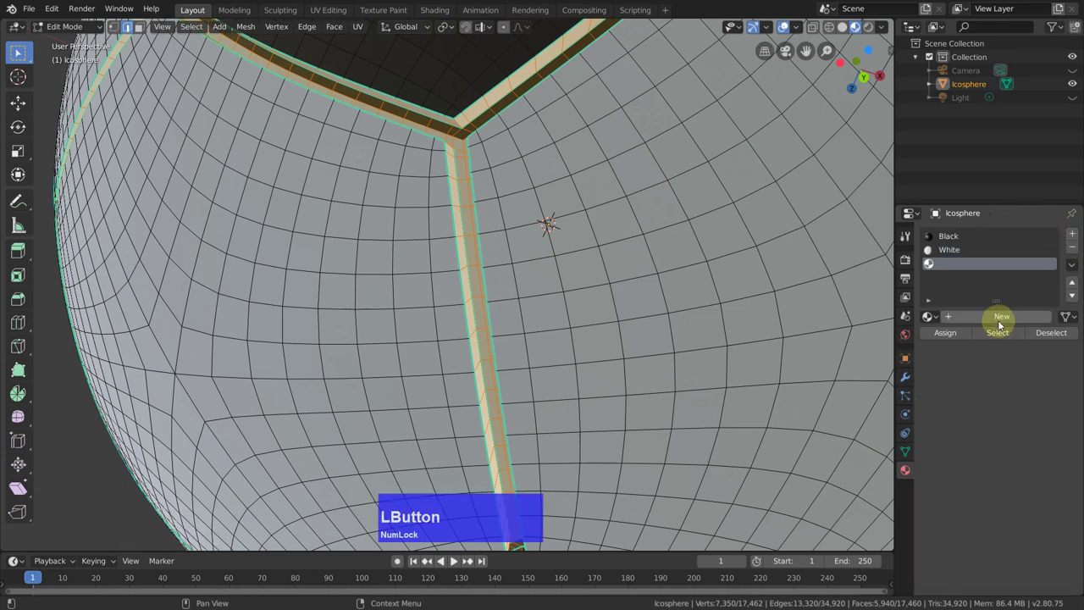
click(989, 319)
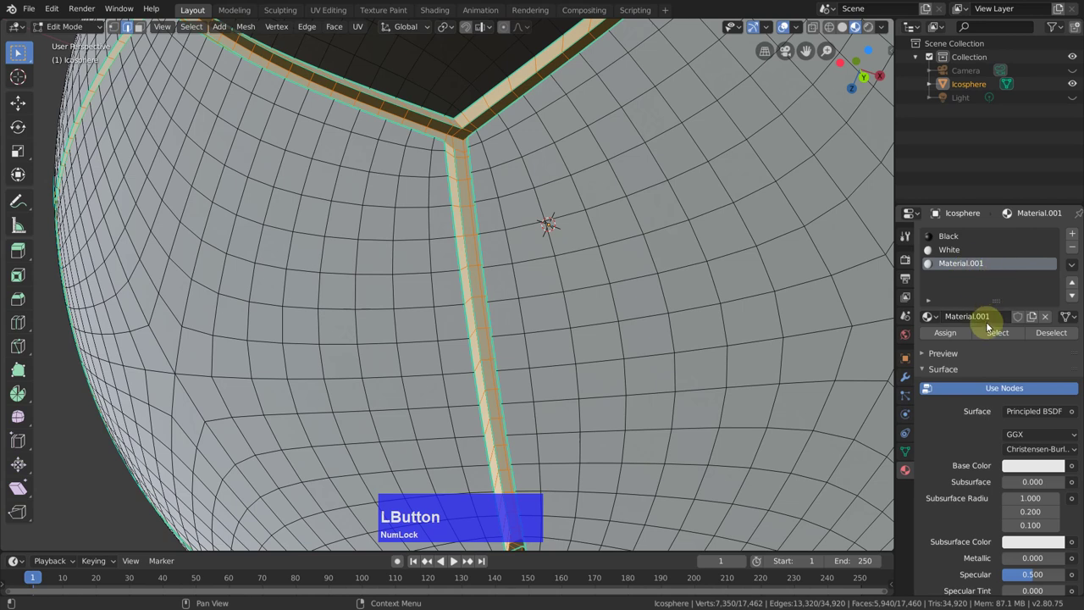
text(seams)
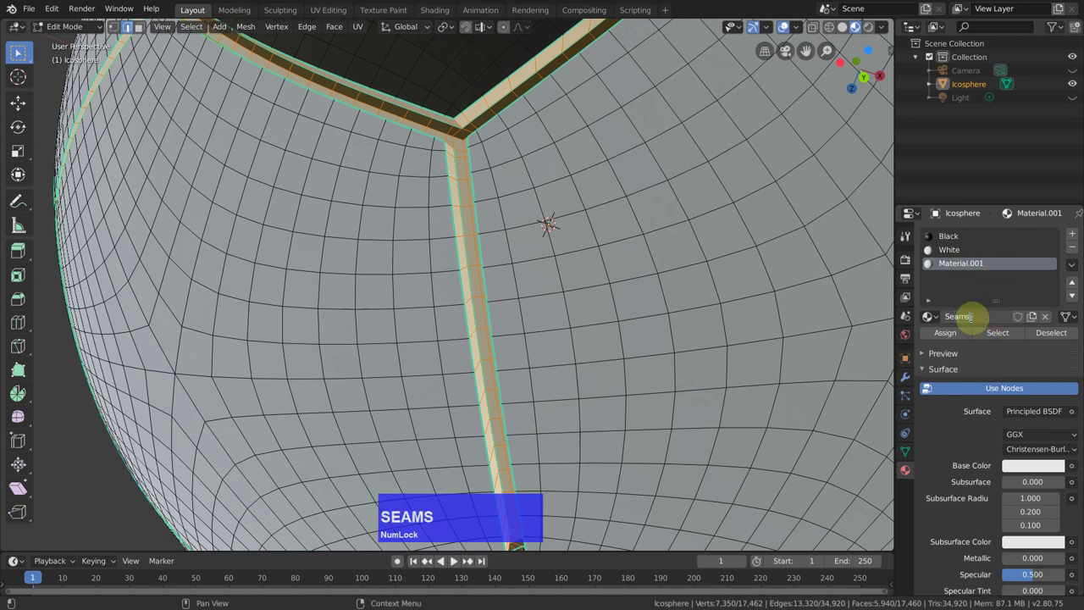
key(Return)
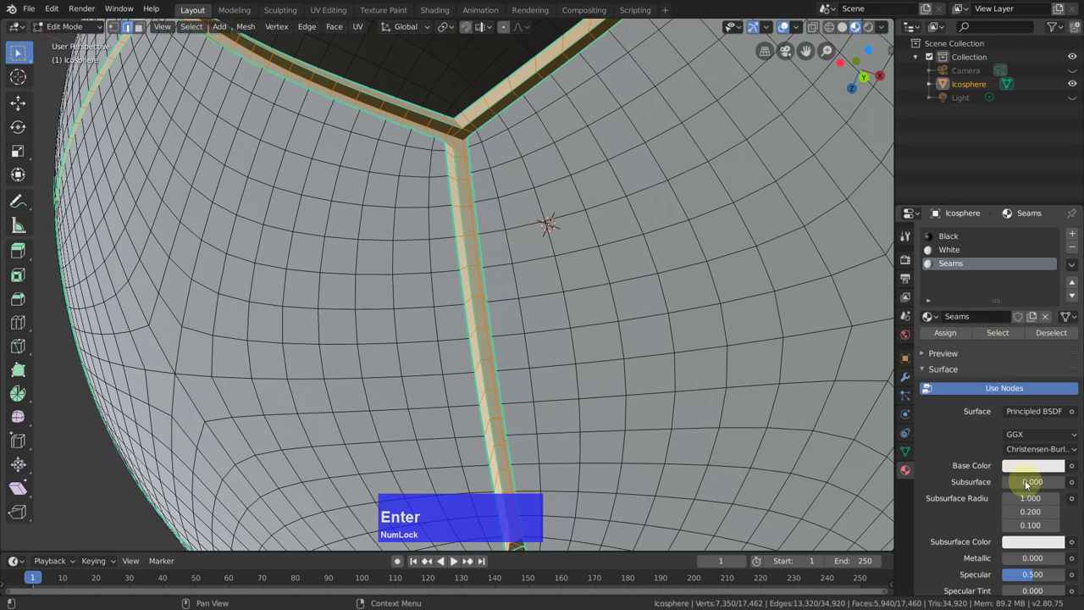
click(1038, 461)
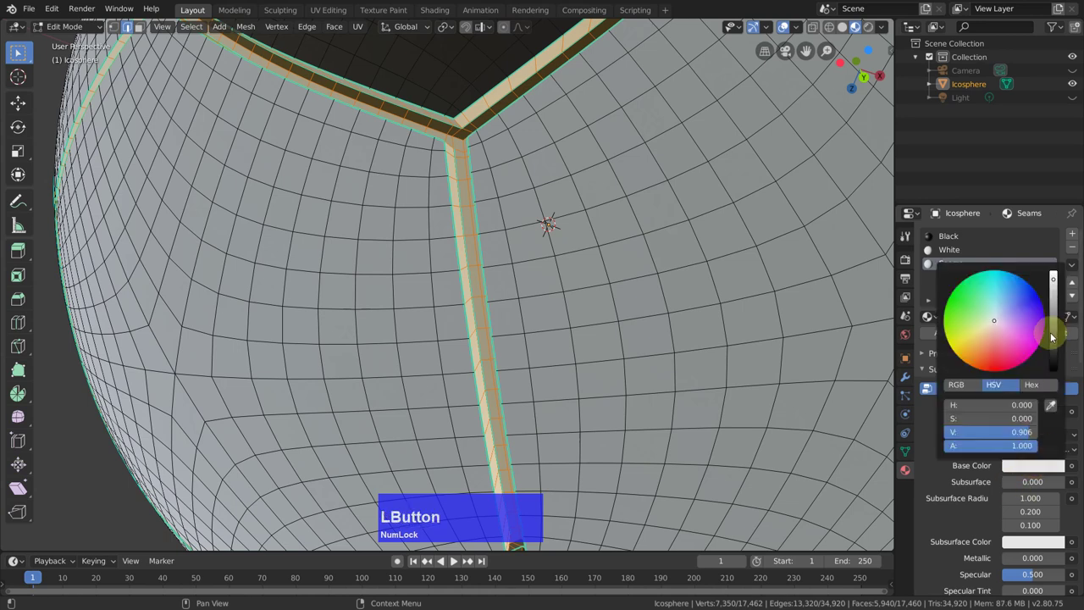
click(1057, 332)
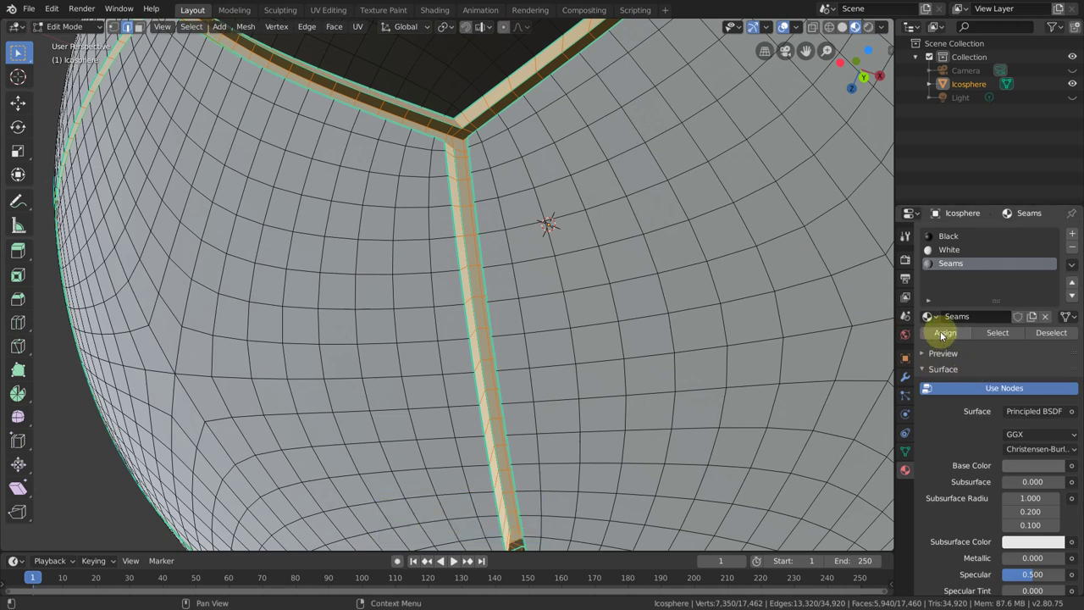
click(944, 332)
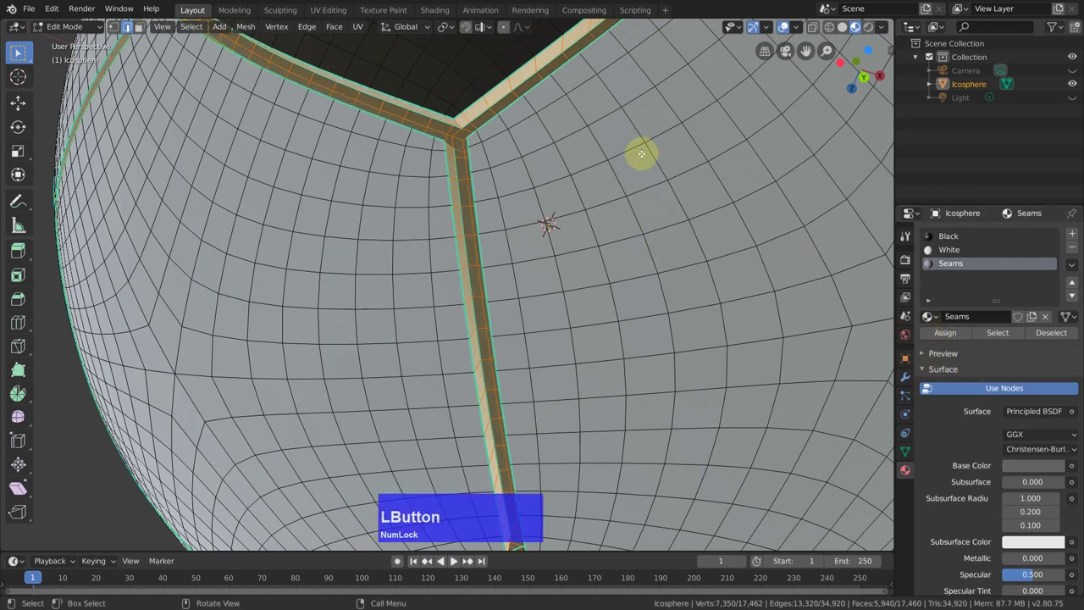
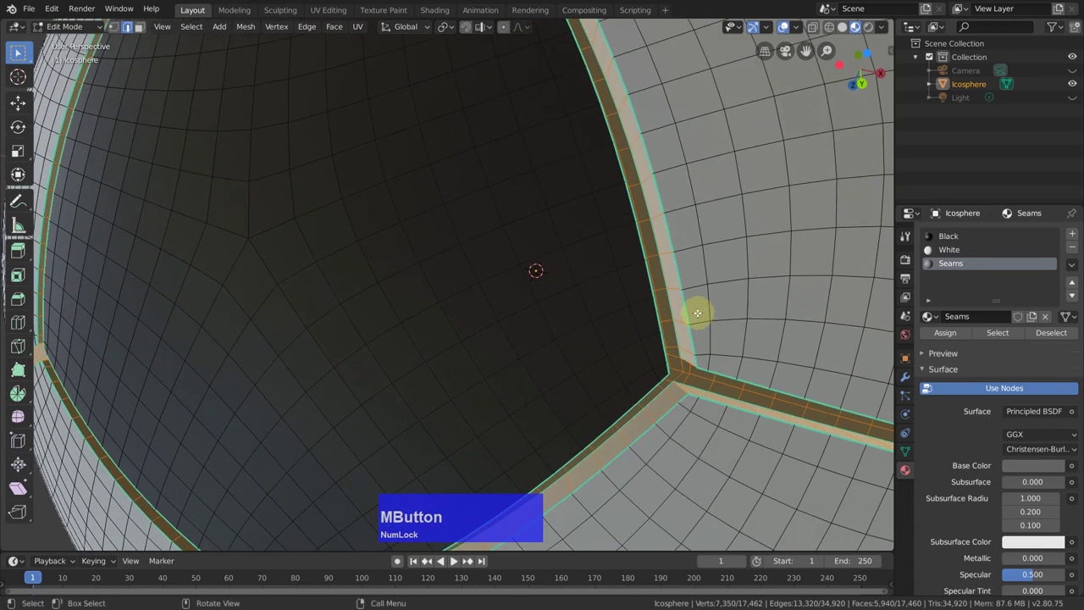
Bevel the seam edges 0.00381 m wide with 1 segment, adjust the profile, and return to Object Mode.
key(2)
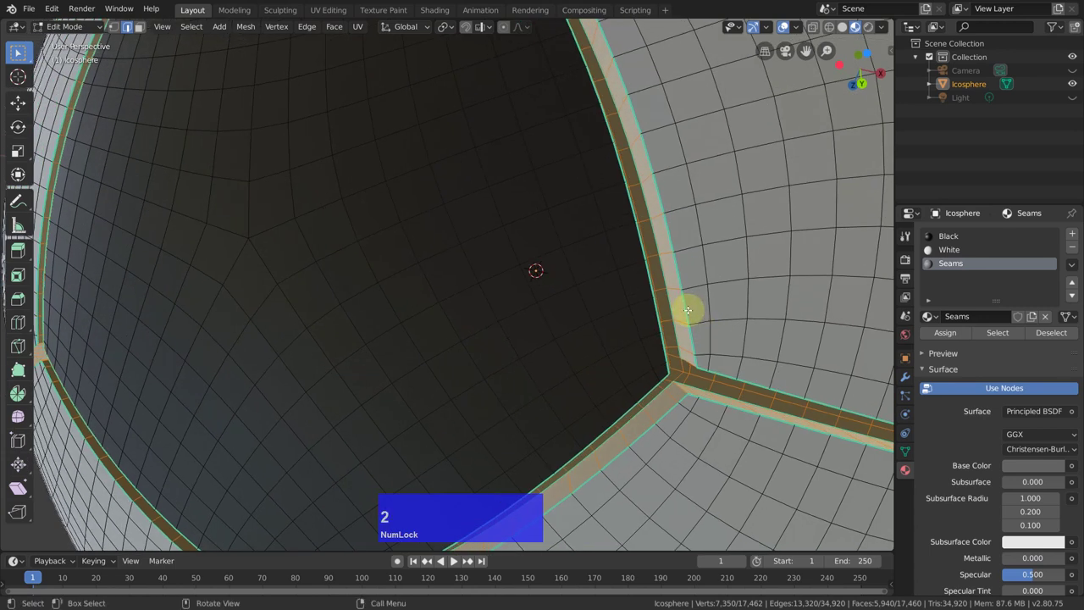
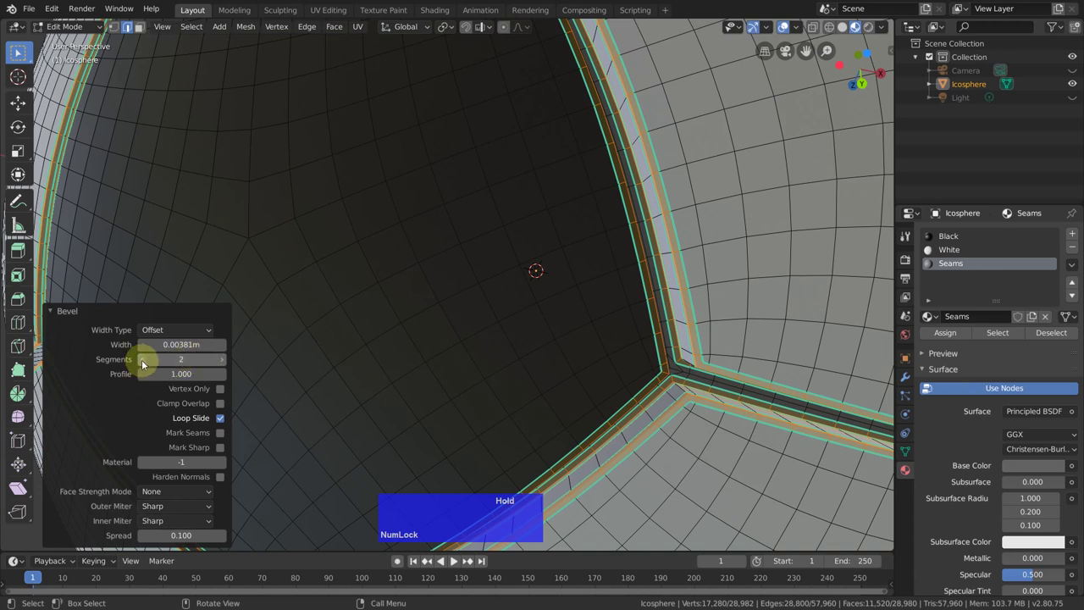
click(141, 367)
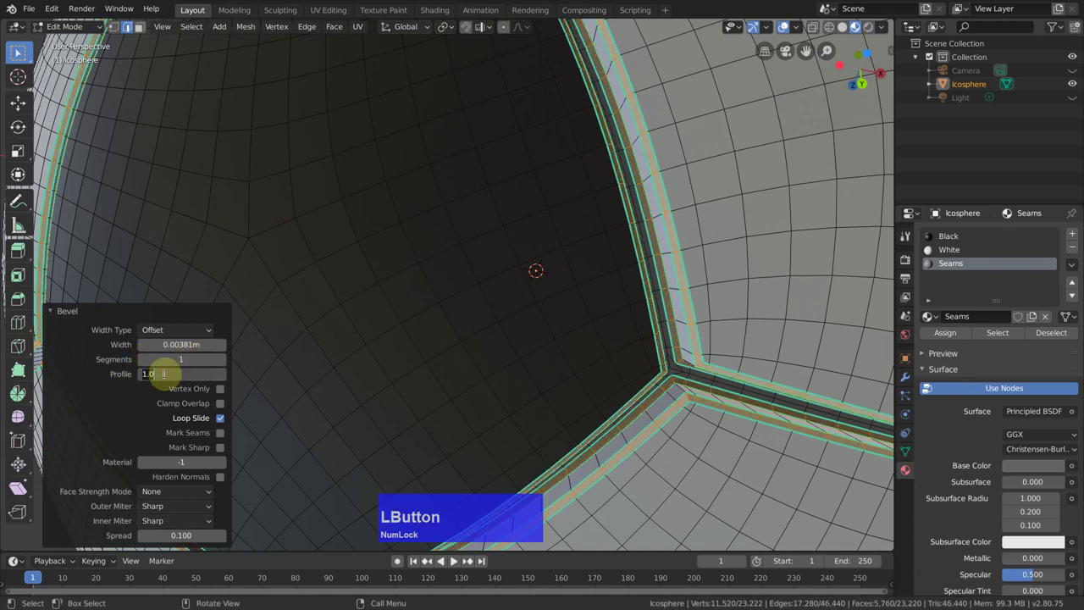
key(.)
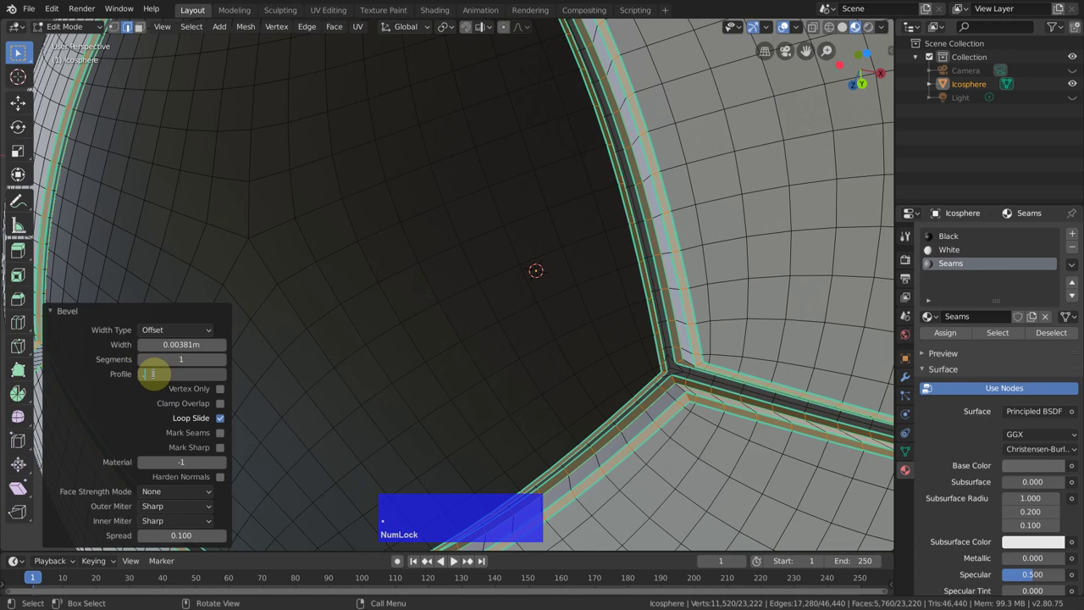
key(Return)
key(Tab)
scroll(down, 3)
scroll(up, 3)
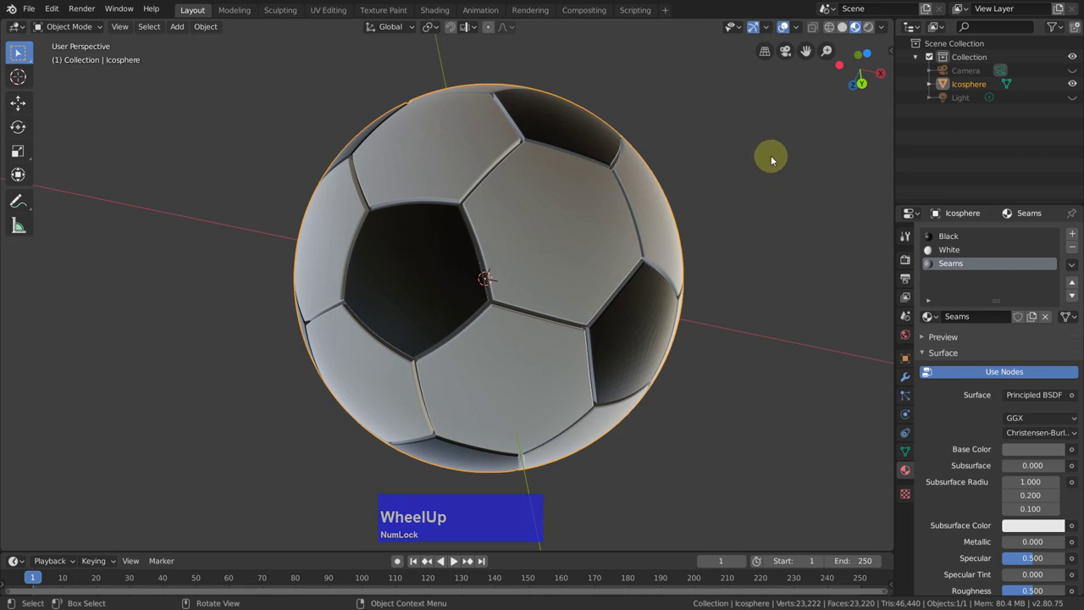
Apply Shade Smooth to the ball from its object context menu.
right_click(774, 156)
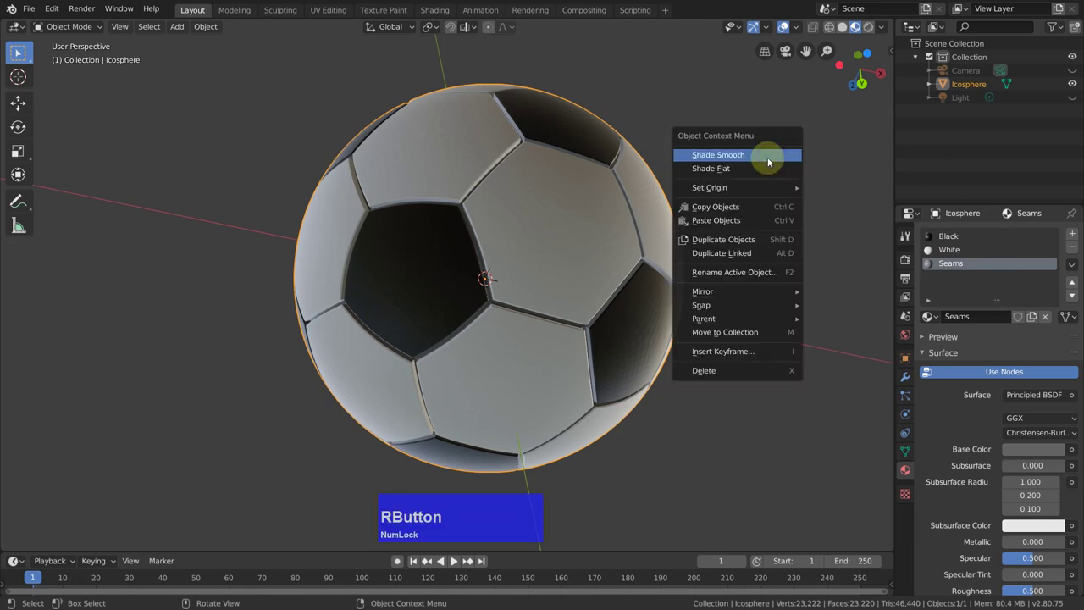
click(778, 157)
middle_click(759, 209)
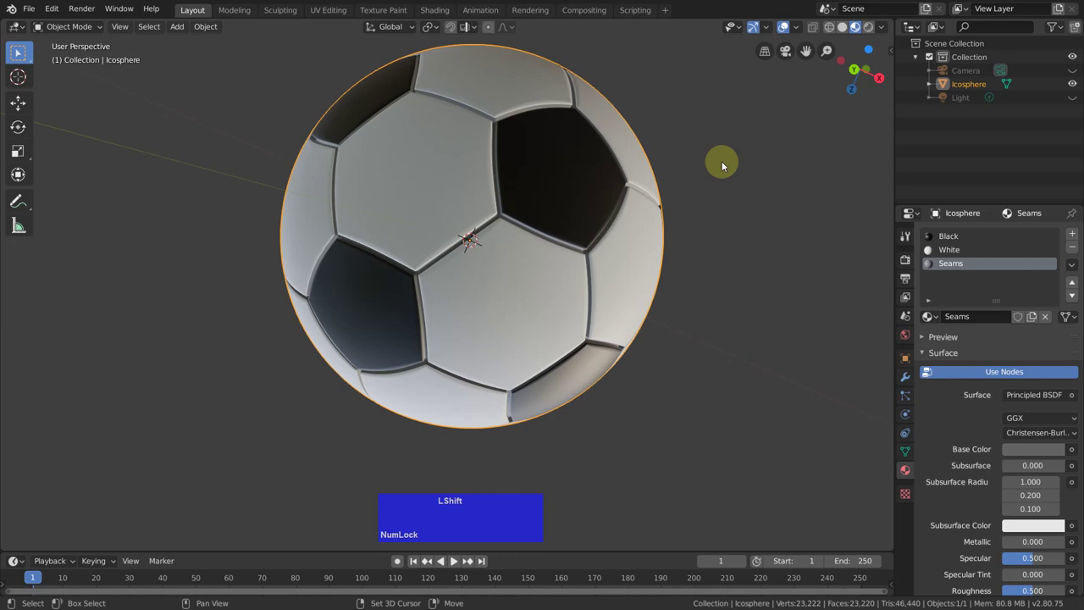
Add a mesh plane and view the scene from the front.
key(shift+a)
click(779, 160)
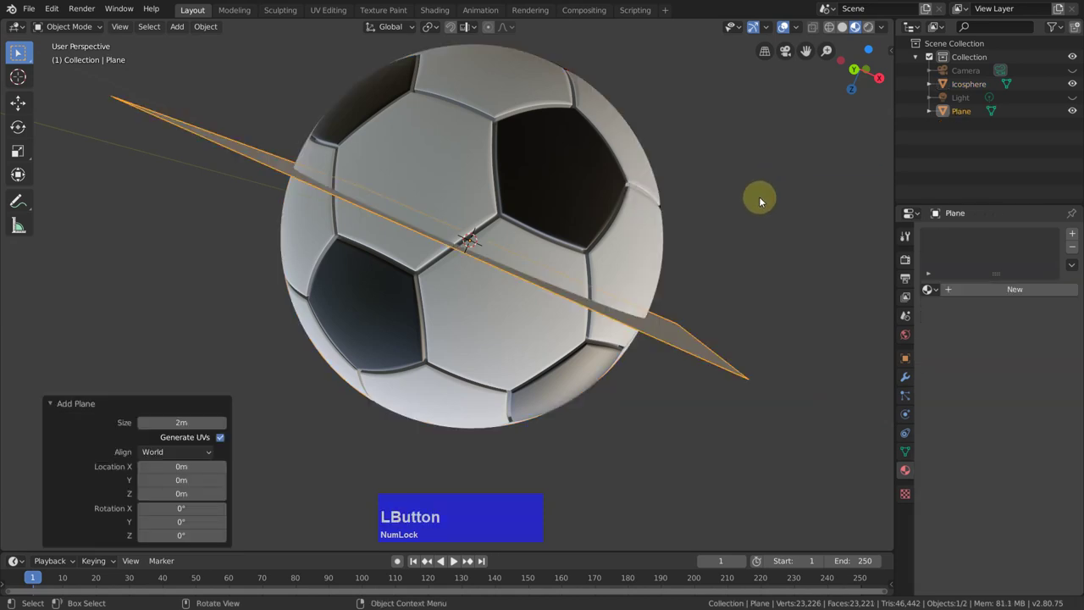
key(KP_1)
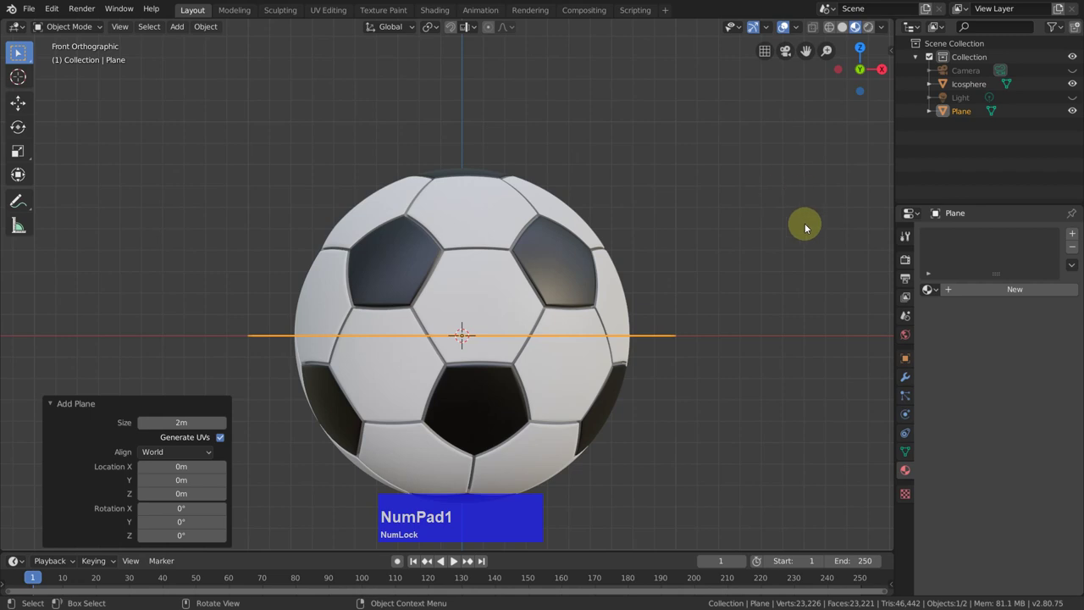
scroll(down, 3)
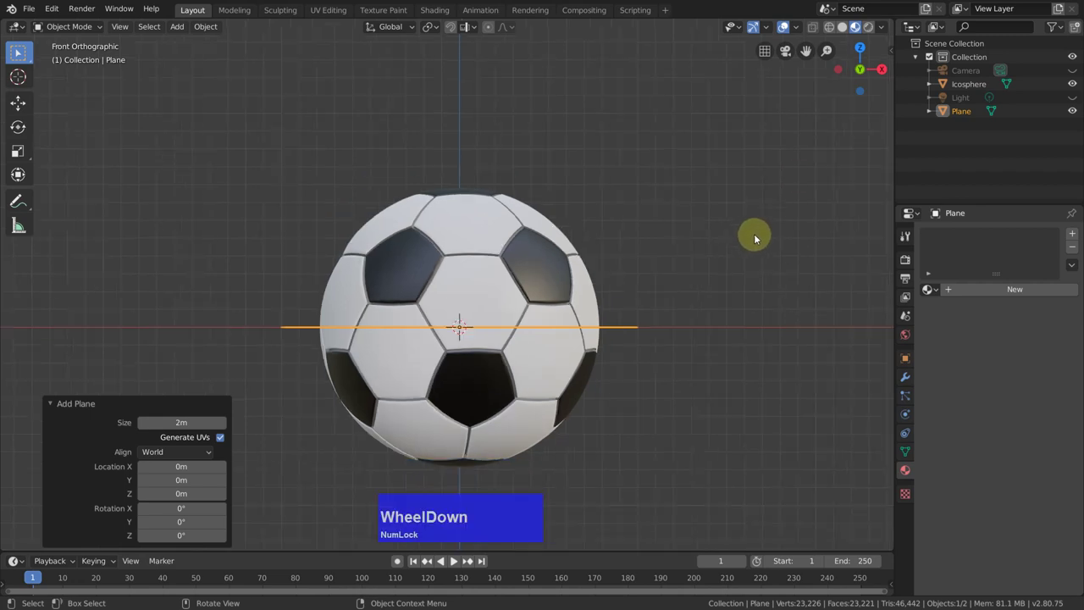
middle_click(788, 257)
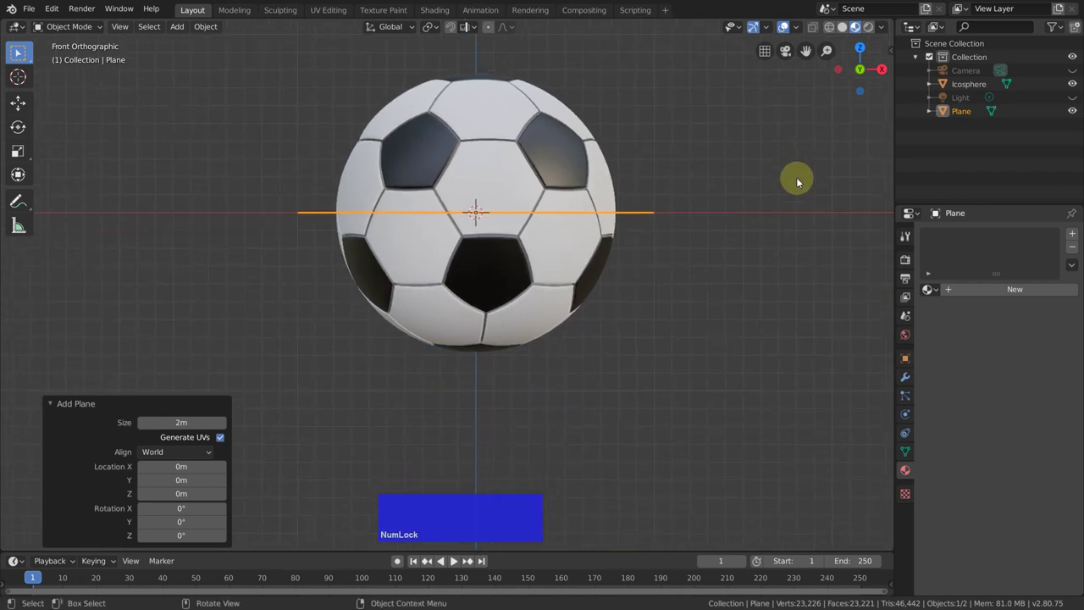
Move the plane down 0.786 m under the ball and scale it up 22 times.
key(g)
text(gz)
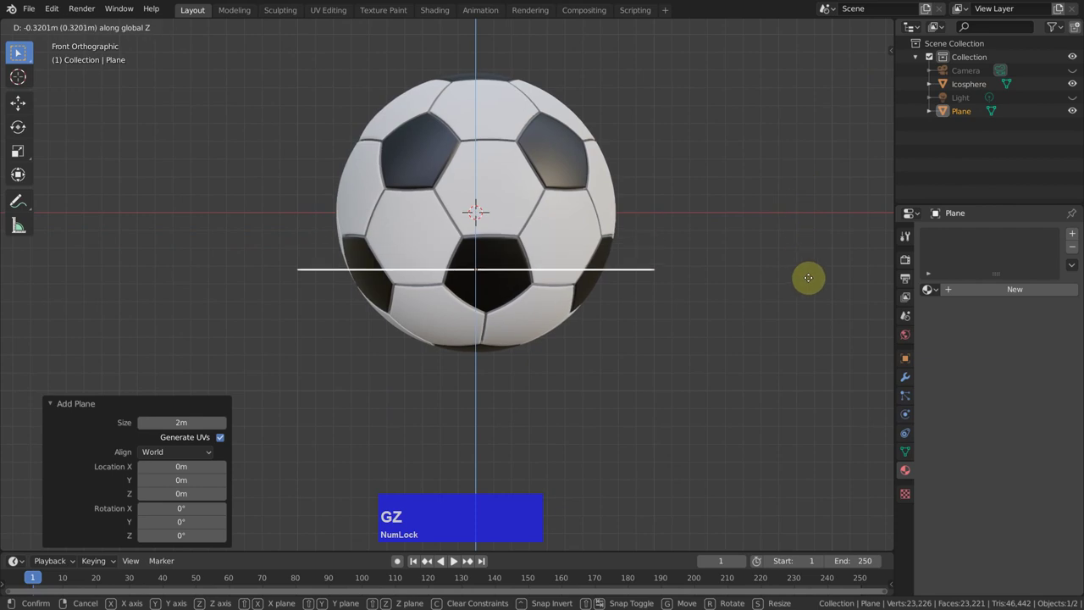
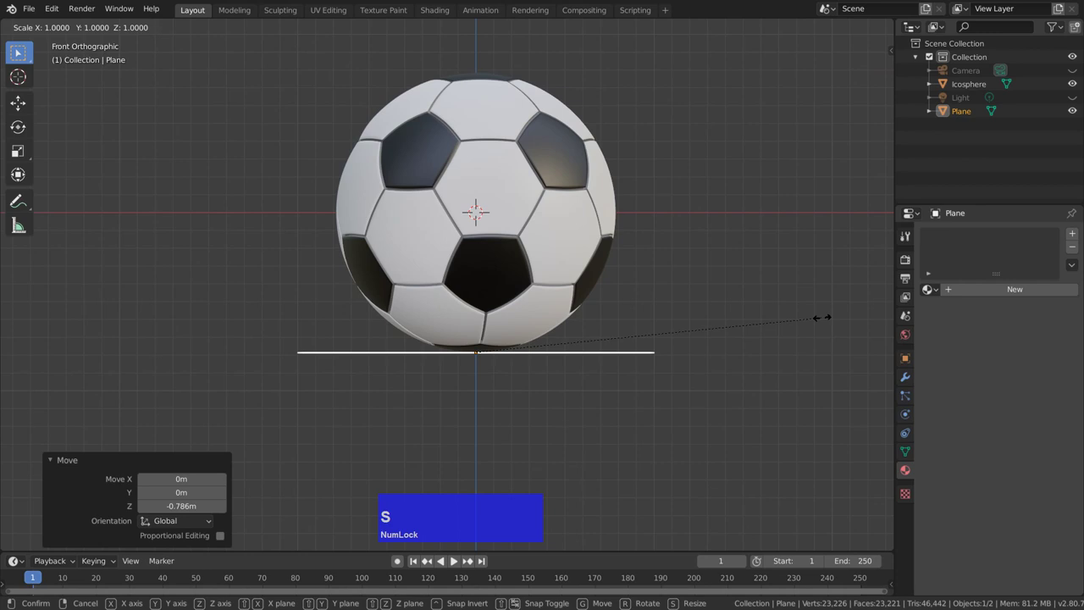
text(s22)
key(Return)
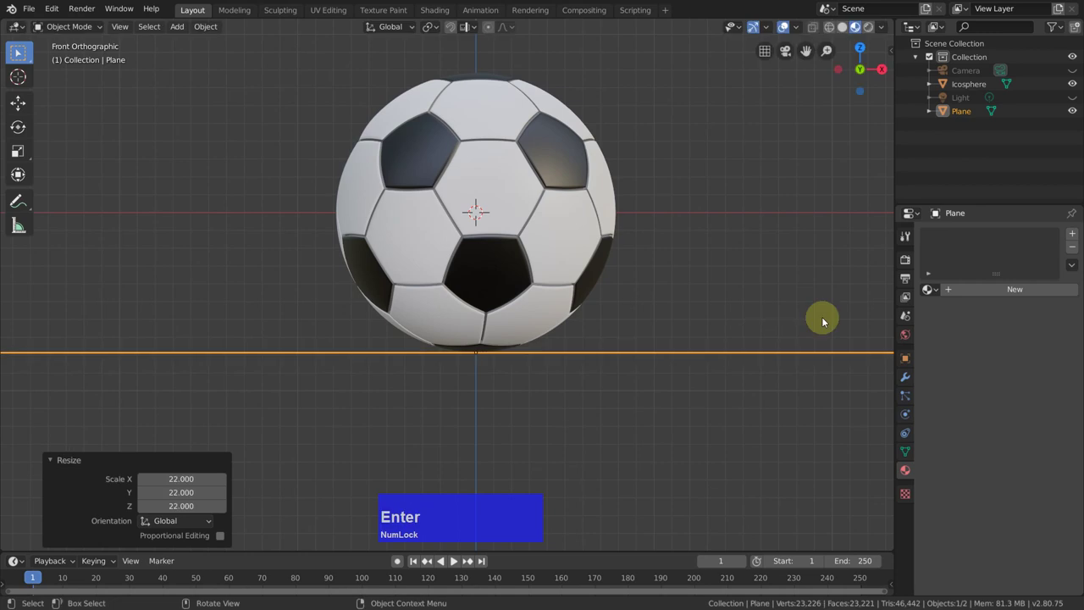
Create Material.001 on the plane with a dark green grass-like base colour.
middle_click(736, 286)
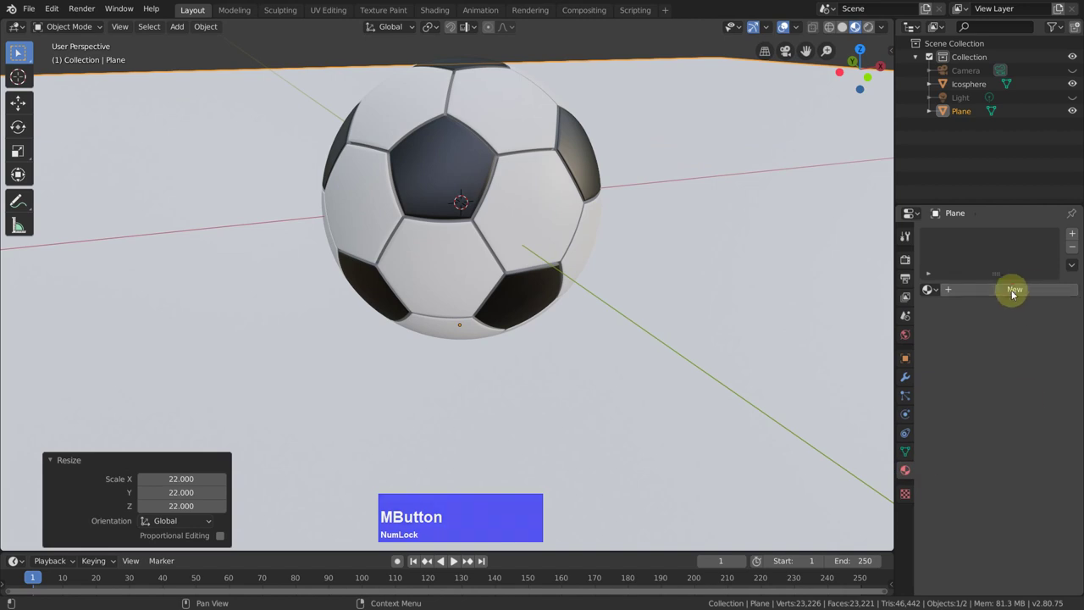
click(1008, 293)
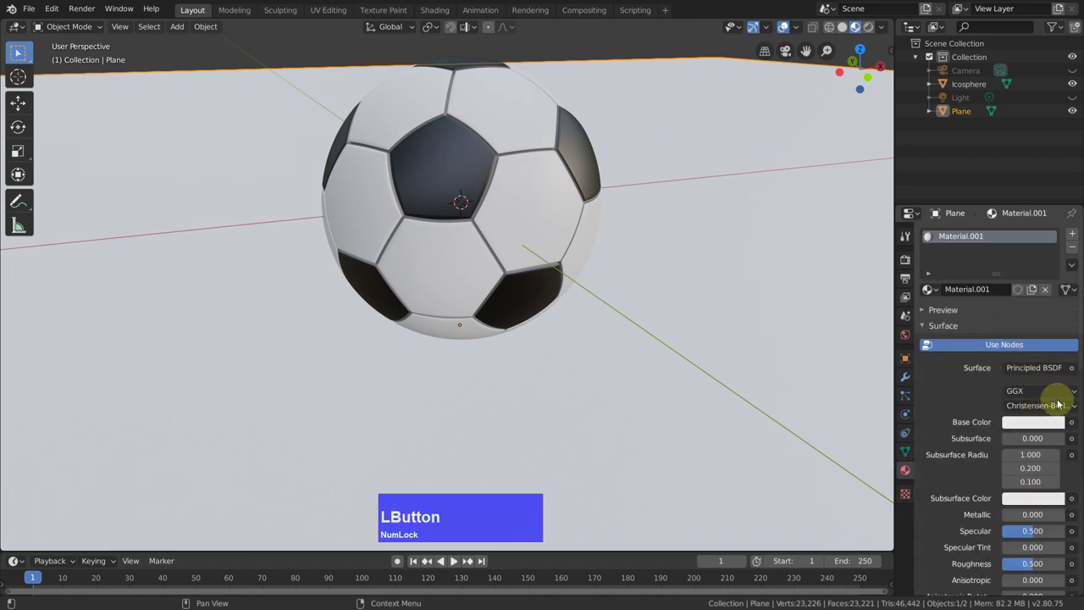
click(1020, 427)
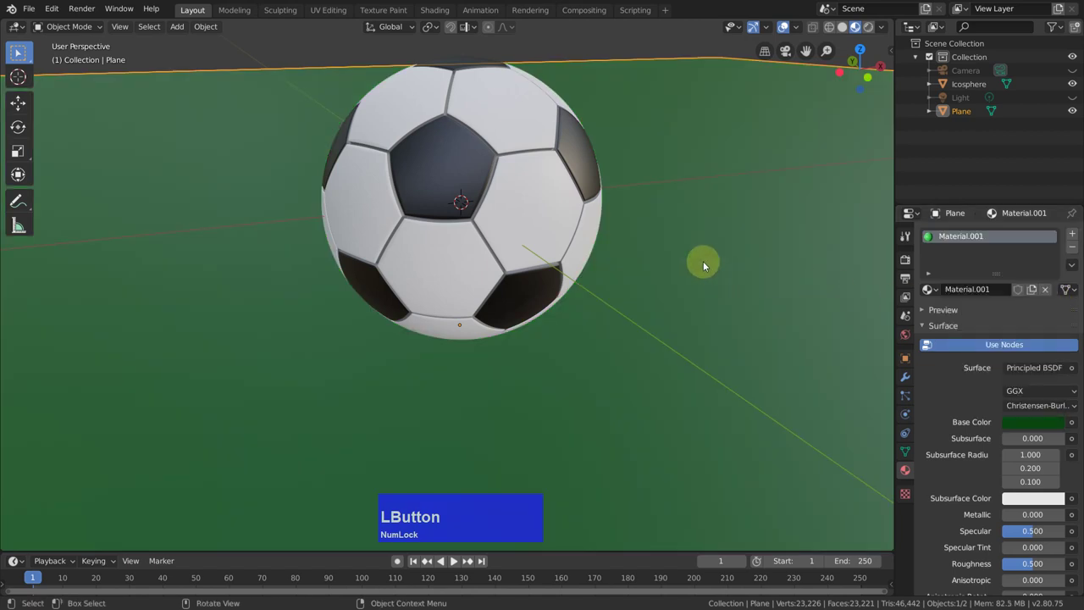
scroll(down, 3)
middle_click(674, 261)
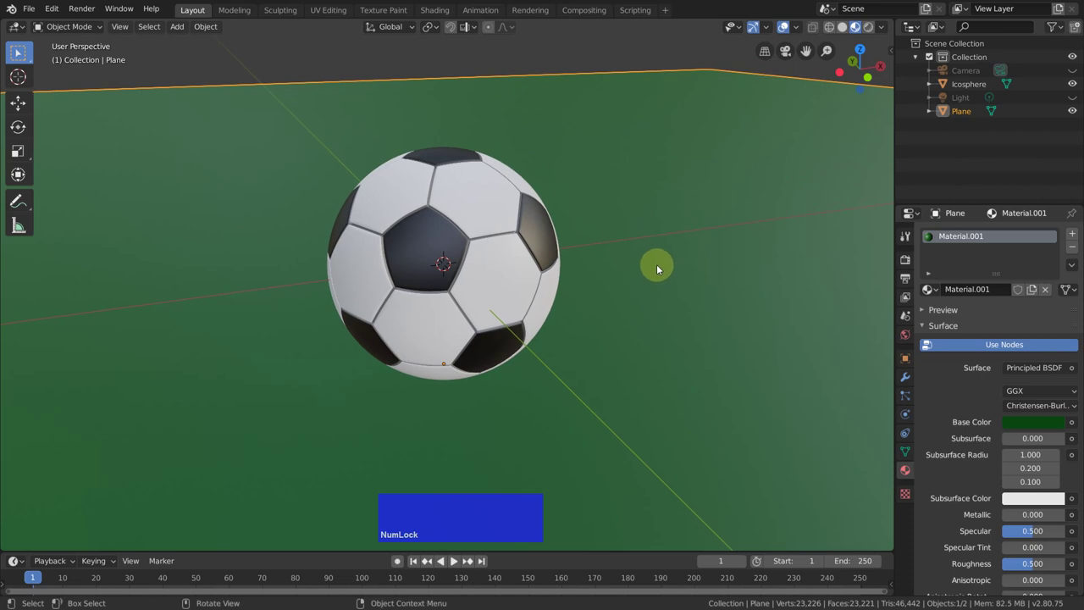
Enter camera view, lock camera to view, and move the camera in so the ball fills the shot.
key(KP_0)
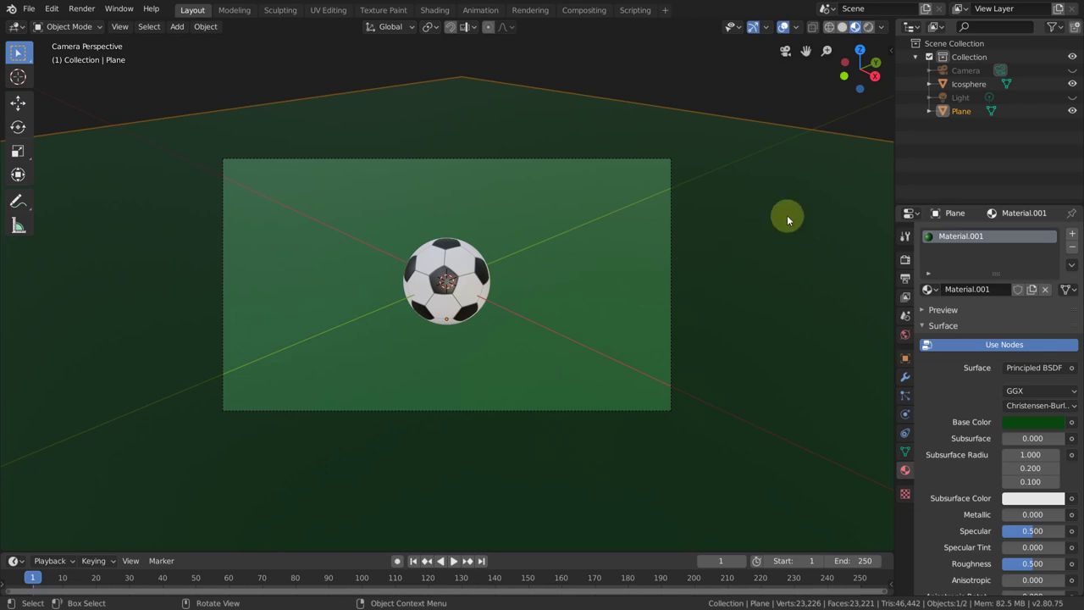
key(q)
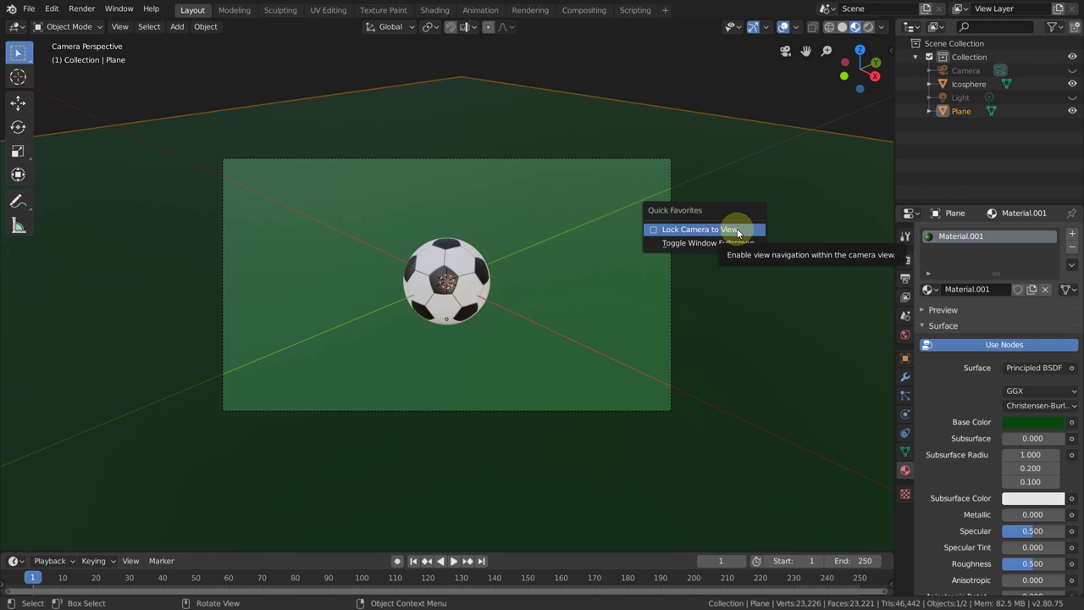
click(741, 231)
scroll(up, 3)
scroll(down, 3)
scroll(up, 3)
middle_click(456, 319)
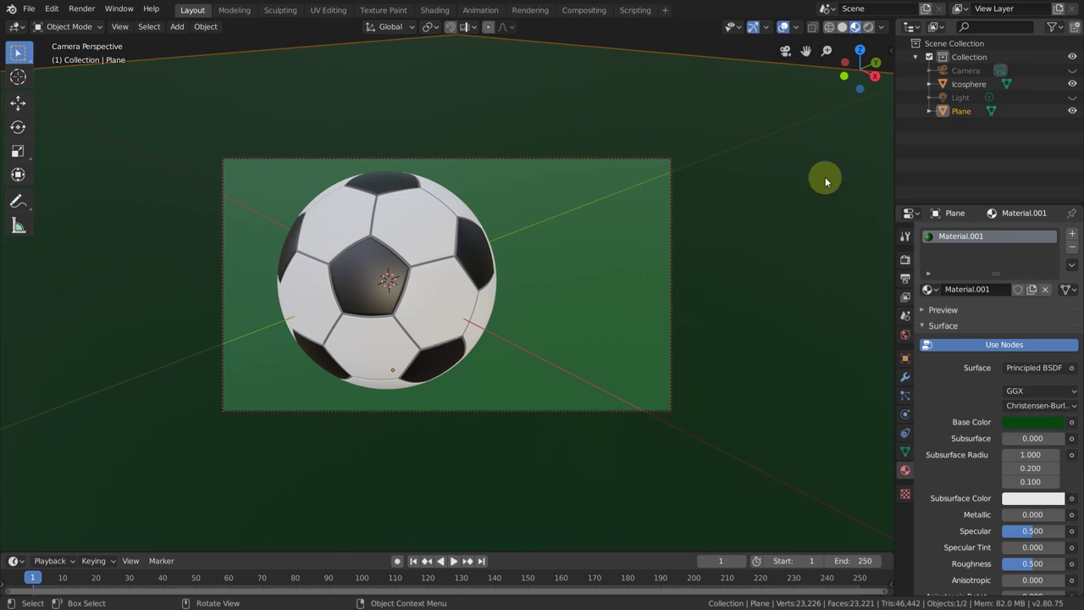
Switch to Rendered shading, unhide the Light in the Outliner and select it to show its settings.
click(785, 27)
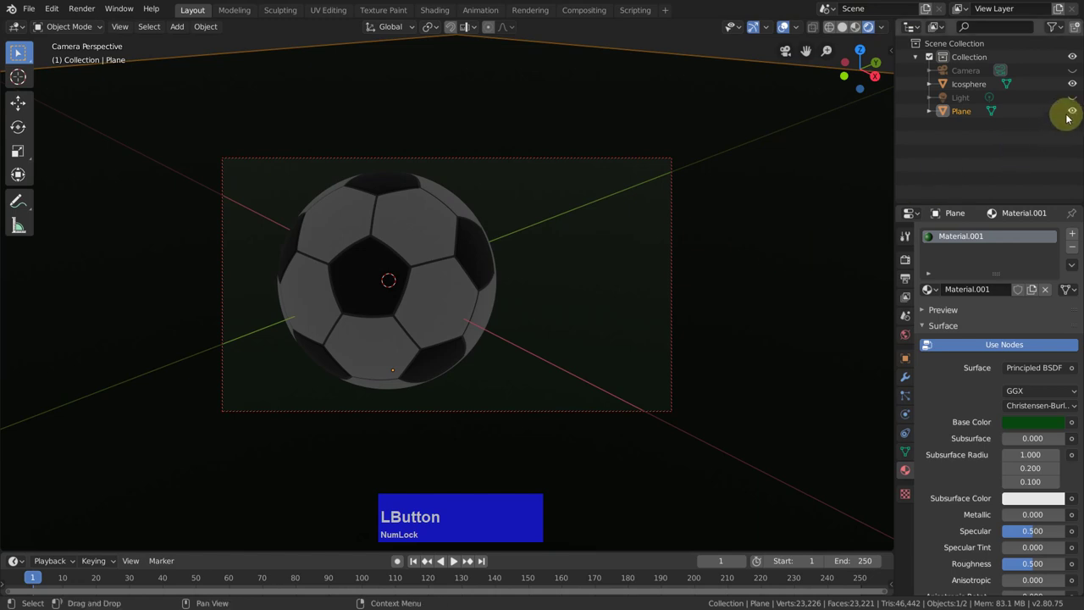
click(1076, 98)
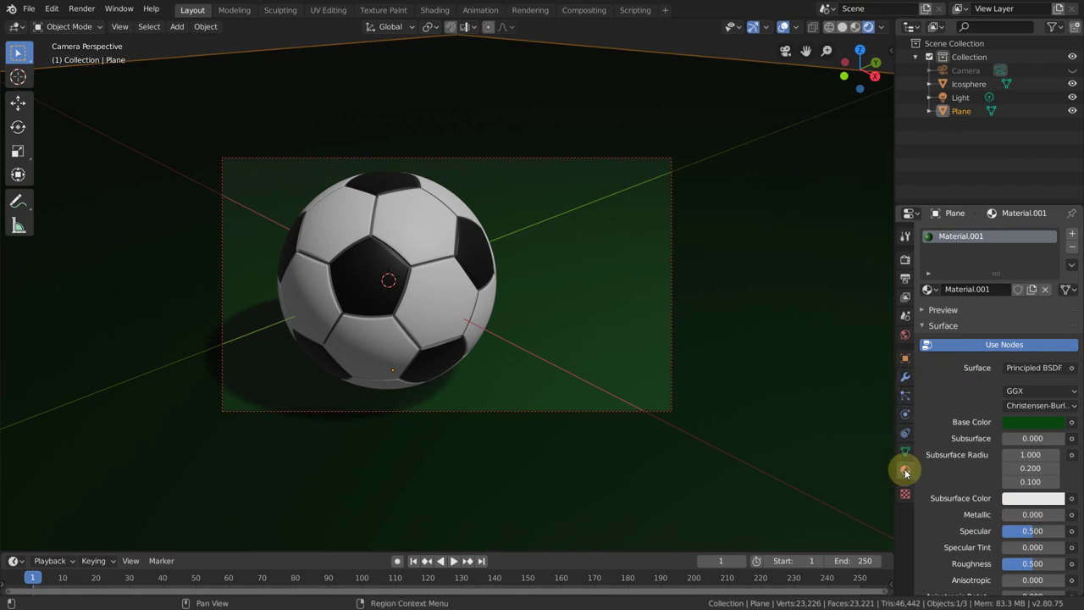
click(956, 99)
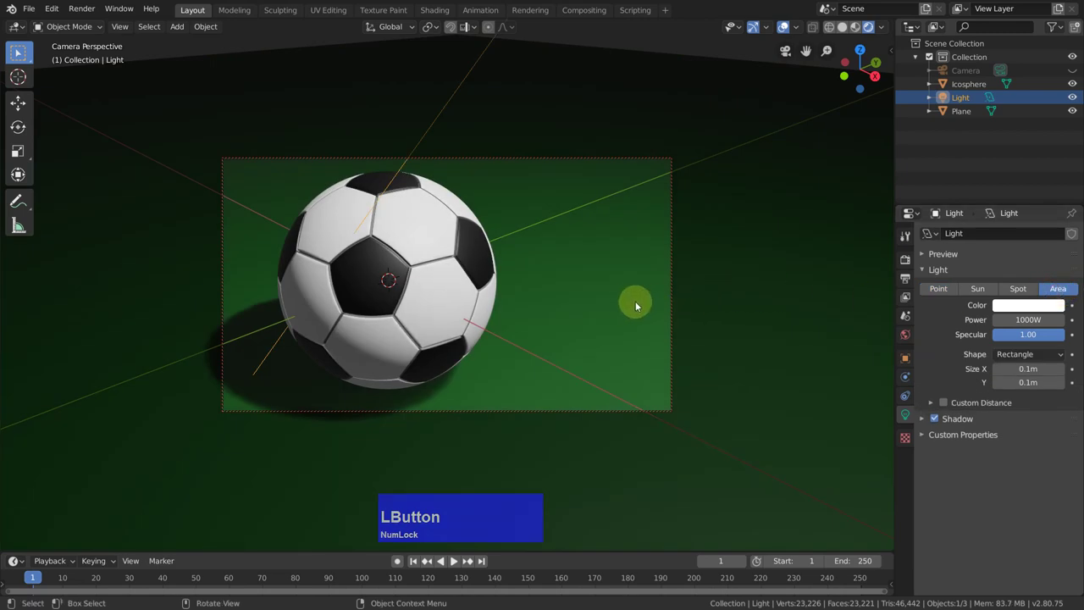
Zoom out, select the light and rotate/move it up and left to (-3.8, -4.72, -0.944 m).
scroll(down, 3)
middle_click(722, 327)
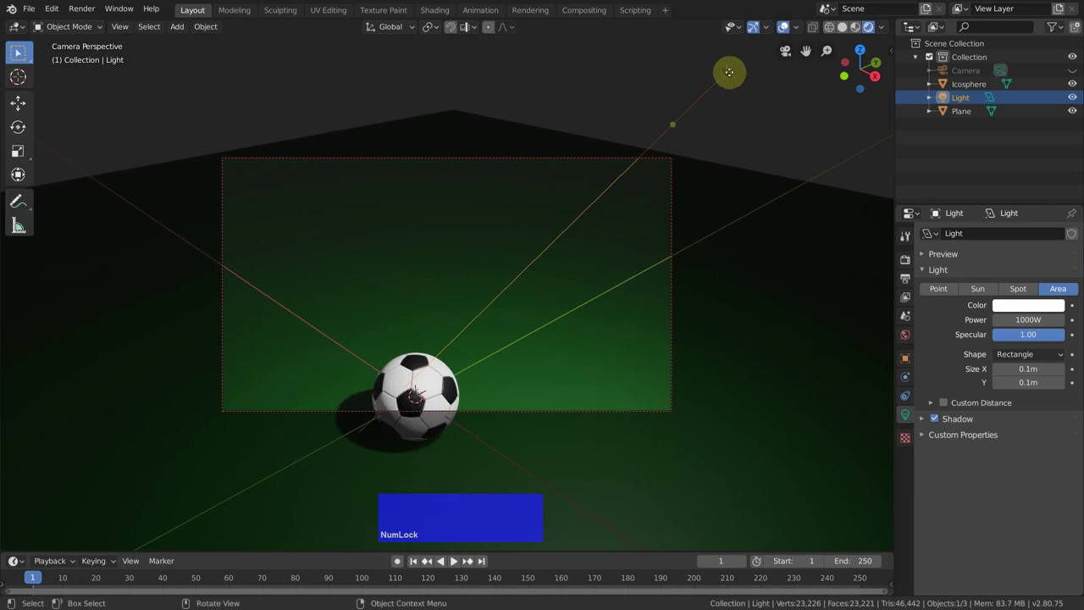
click(786, 26)
key(r)
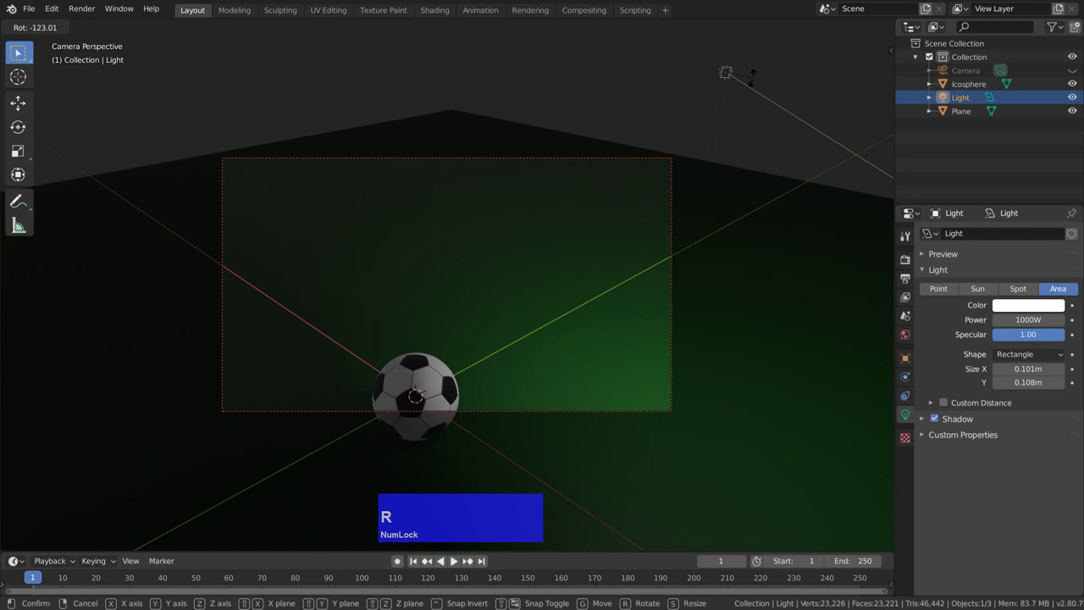
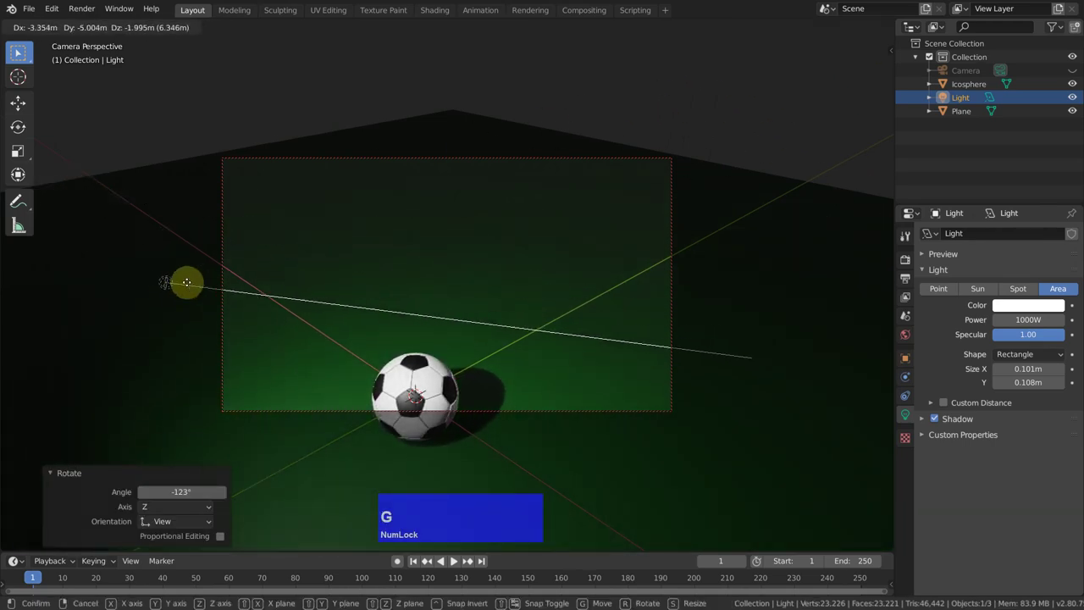
click(180, 187)
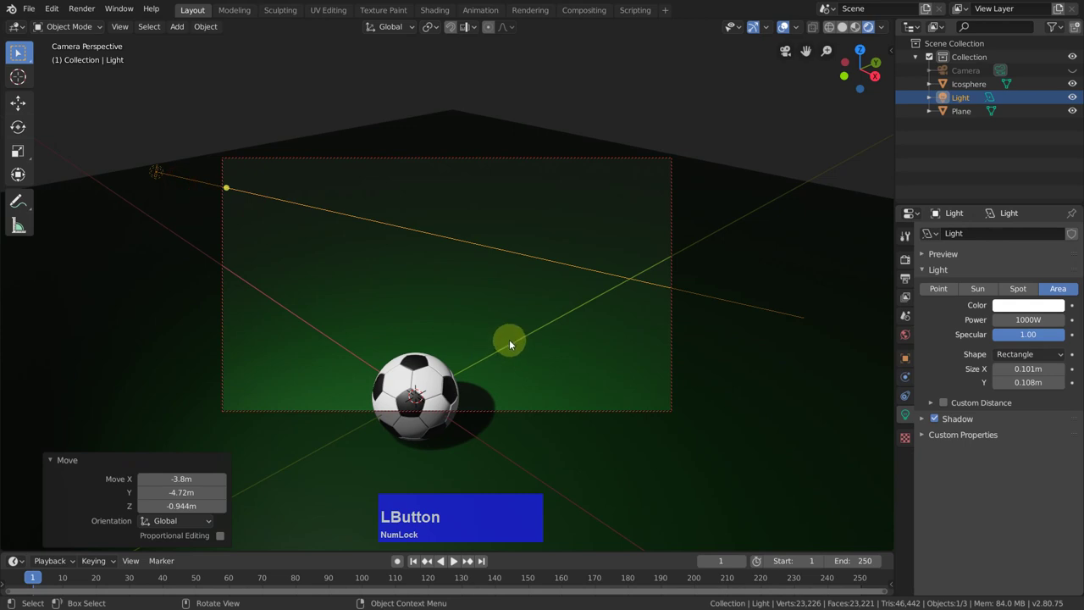
Recentre the camera view on the ball so its shadow shows on the grass.
scroll(up, 3)
scroll(down, 3)
middle_click(440, 330)
scroll(up, 3)
scroll(down, 3)
middle_click(476, 269)
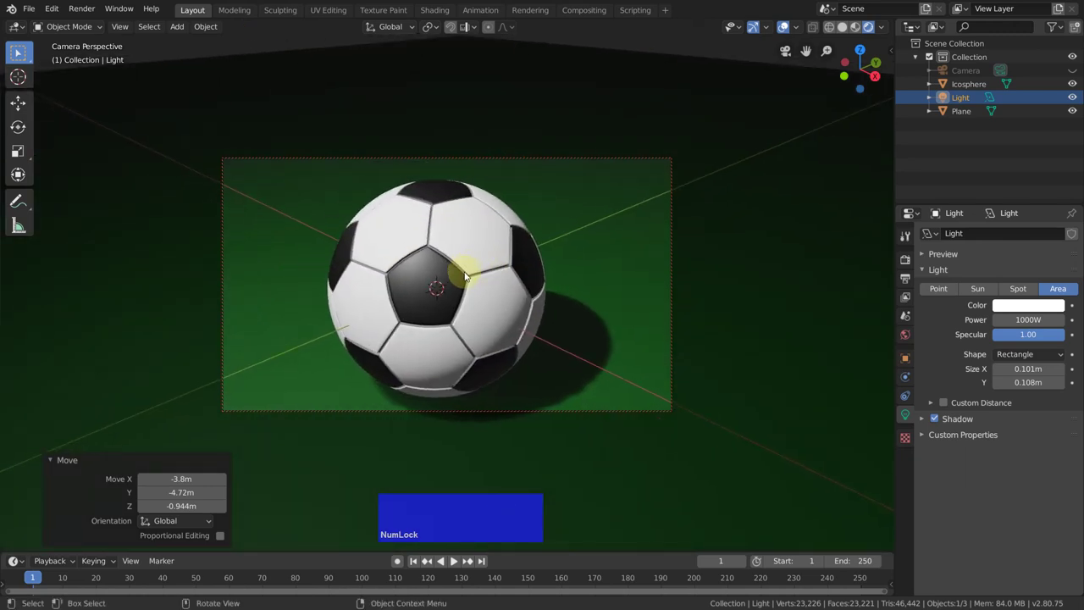
key(r)
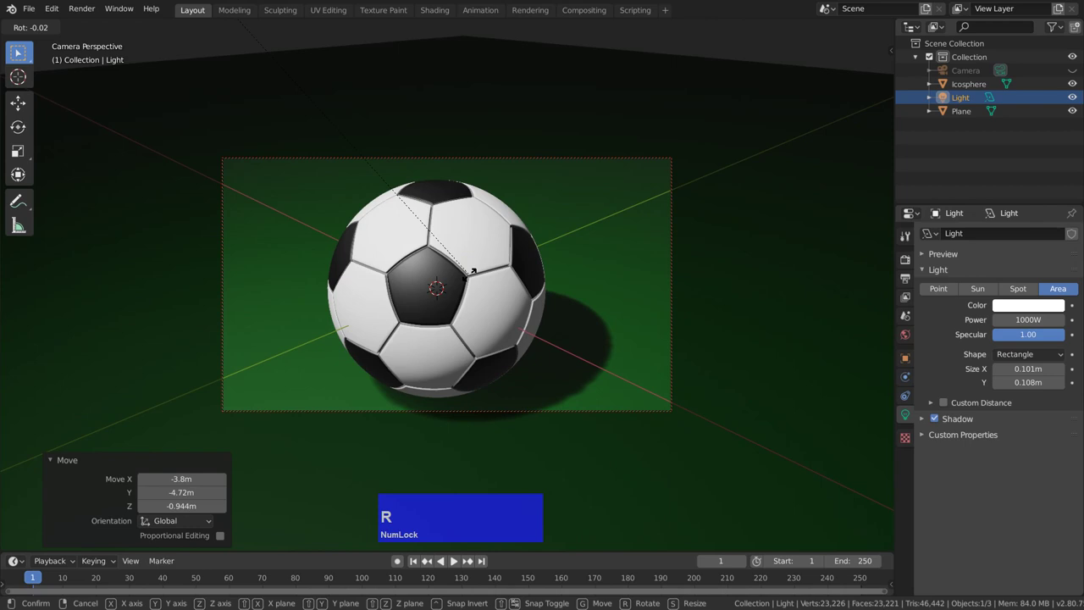
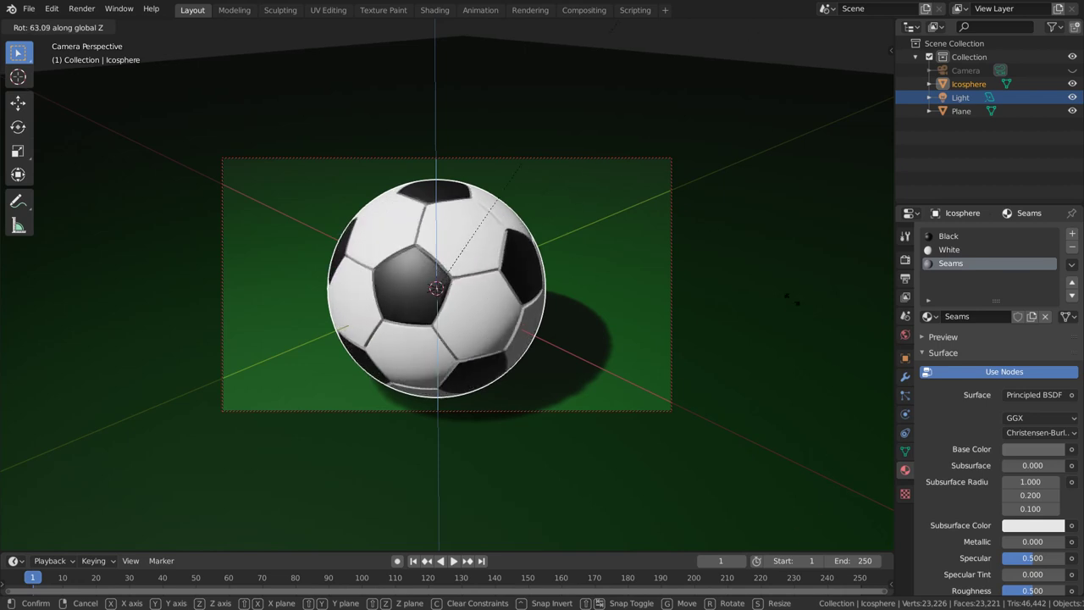
Rotate the soccer ball about 62° around Z, then about 61° around Y.
click(810, 292)
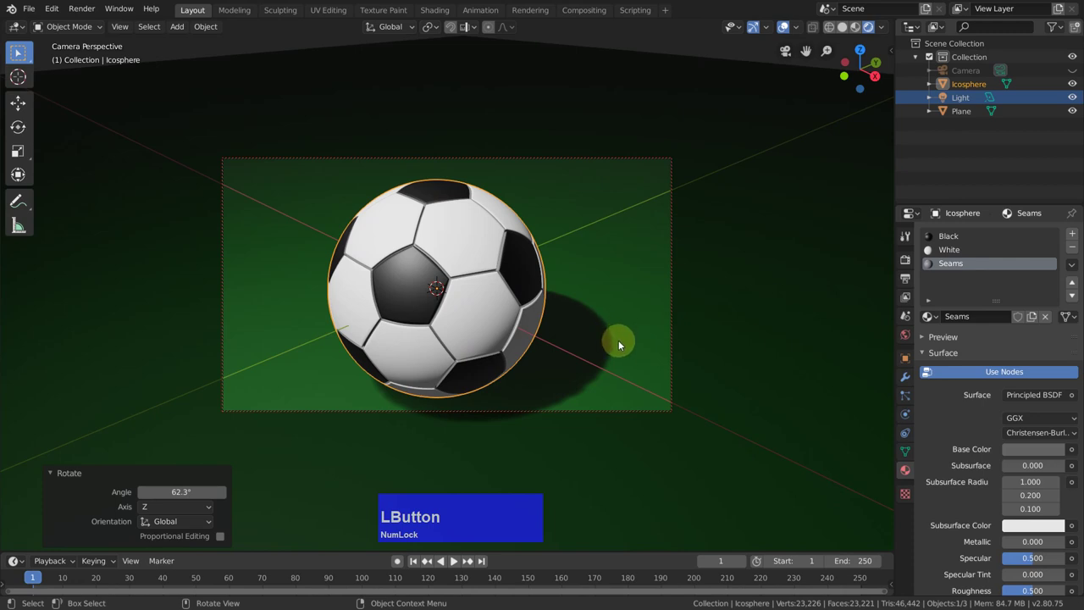
key(r)
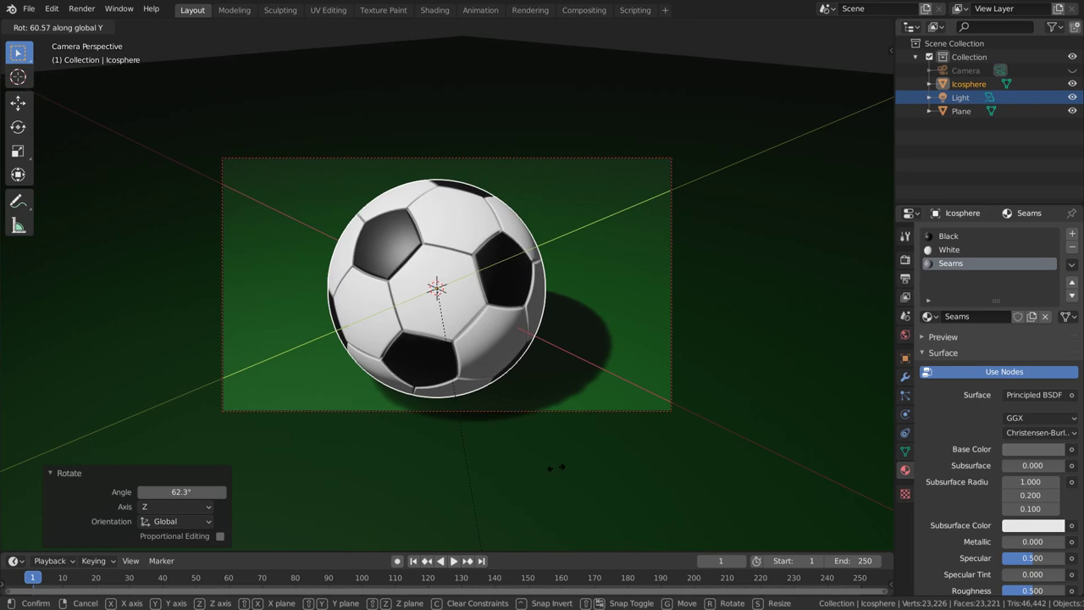
click(550, 474)
Set the render resolution scale to 66% of 1920×1080 in Output Properties.
middle_click(606, 335)
click(910, 278)
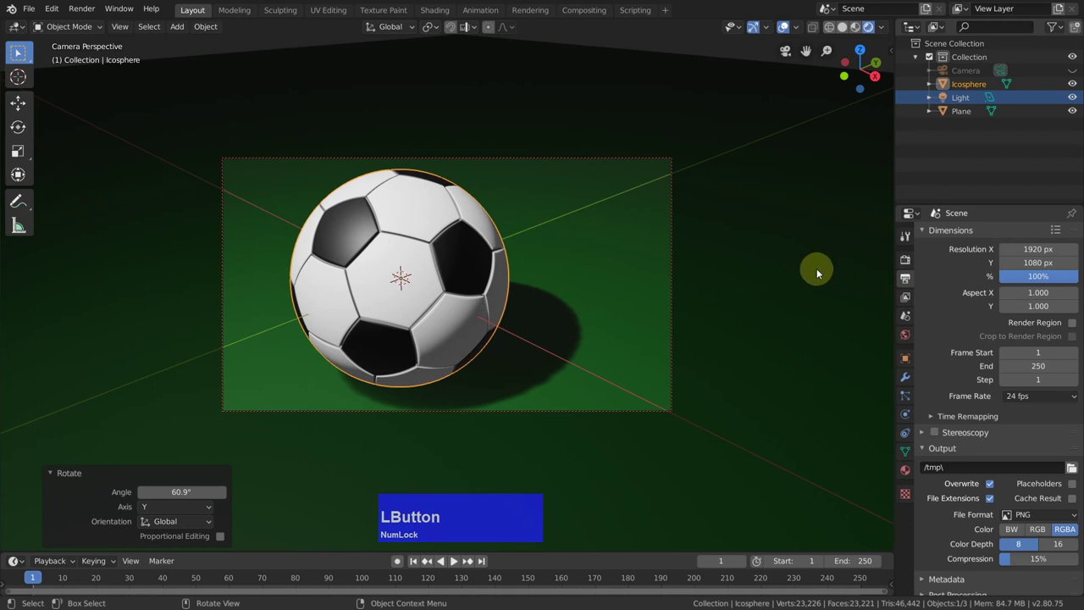
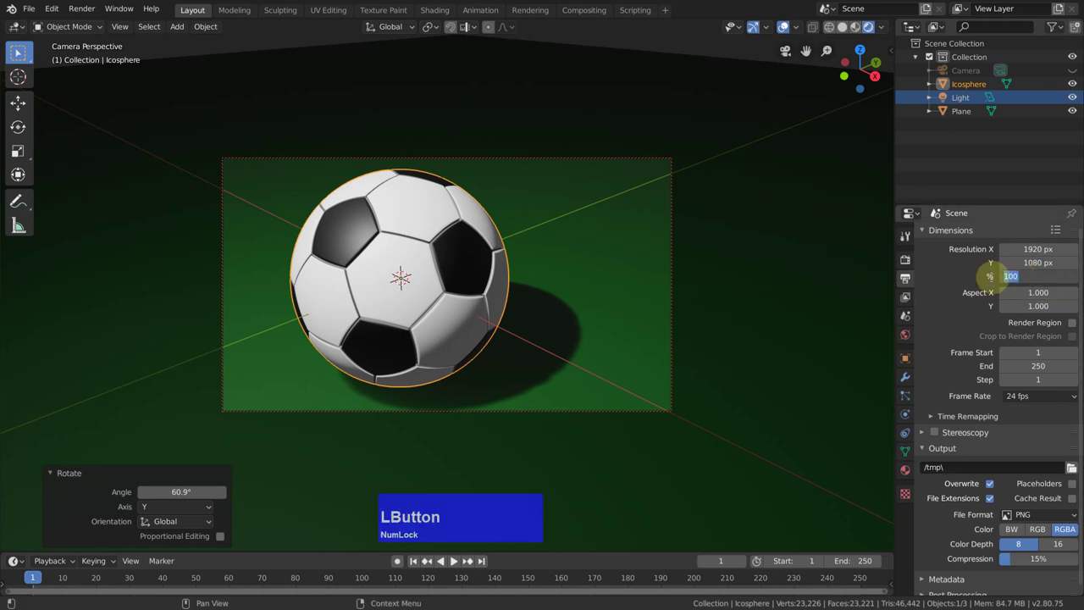
key(6)
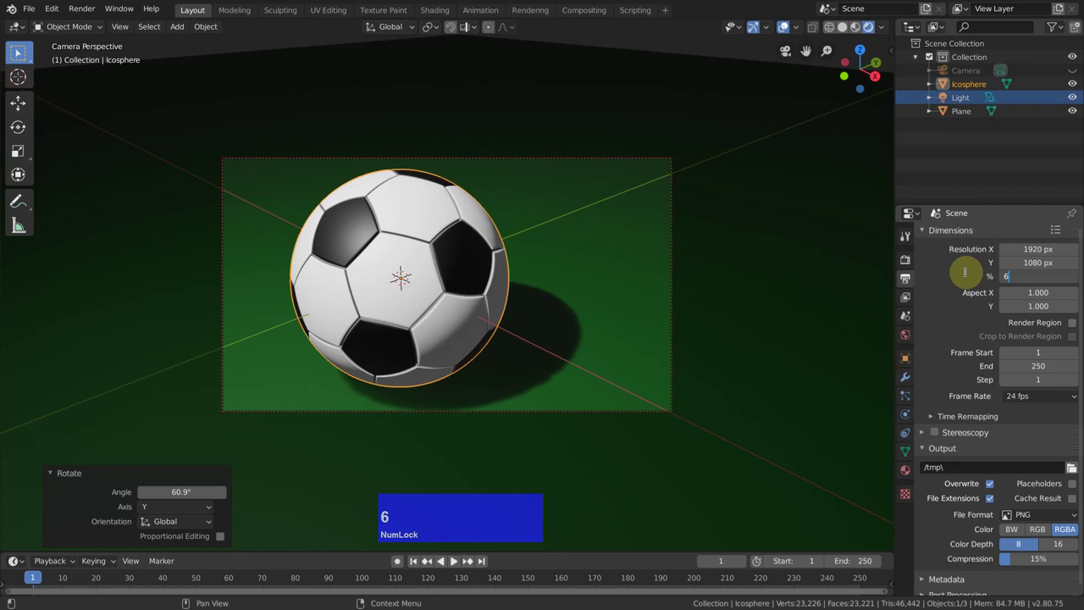
text(66)
key(Return)
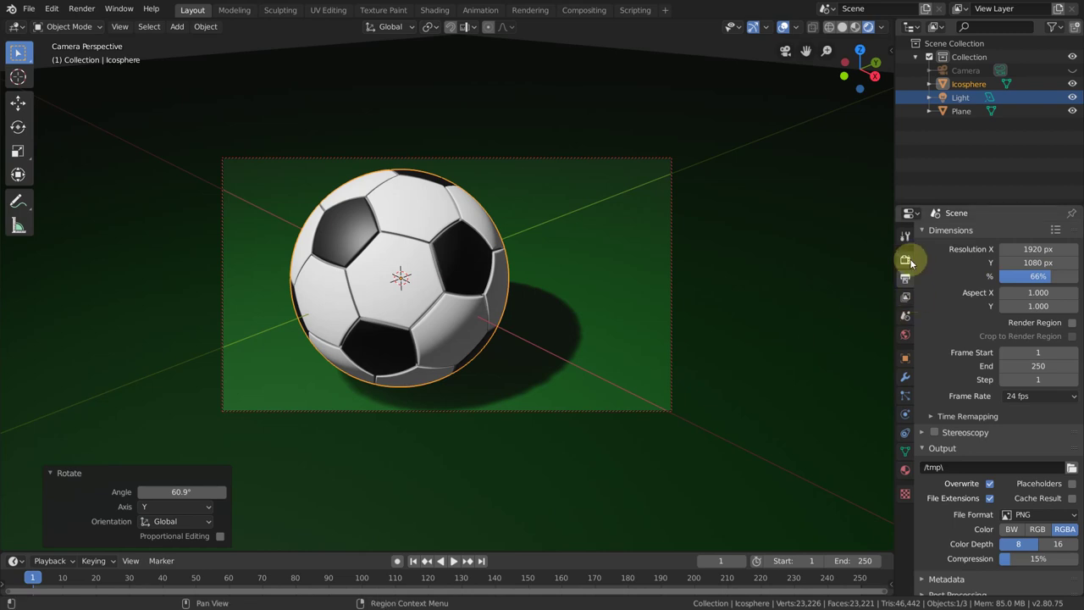
Raise the Cycles render samples from 128 to 1024.
click(914, 262)
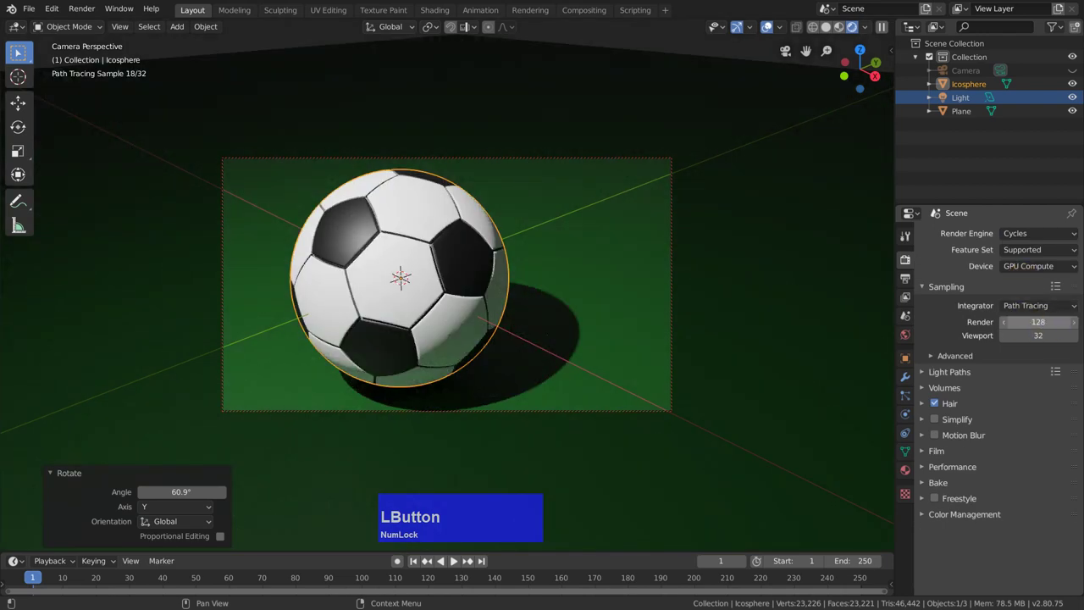
text(1024)
key(Return)
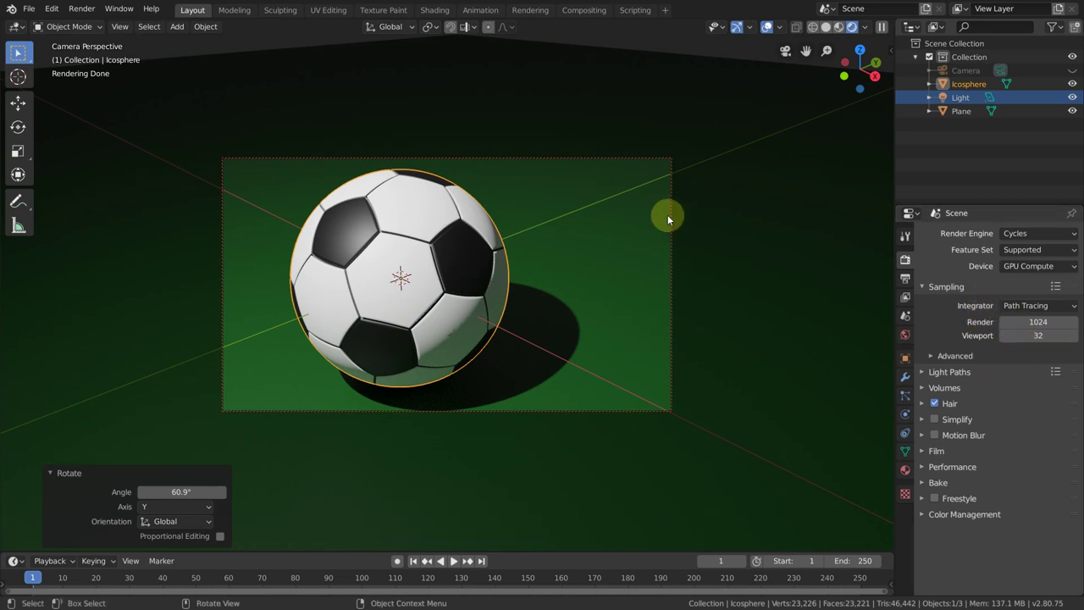
Render the final image with F12 and move the render window lower.
key(F12)
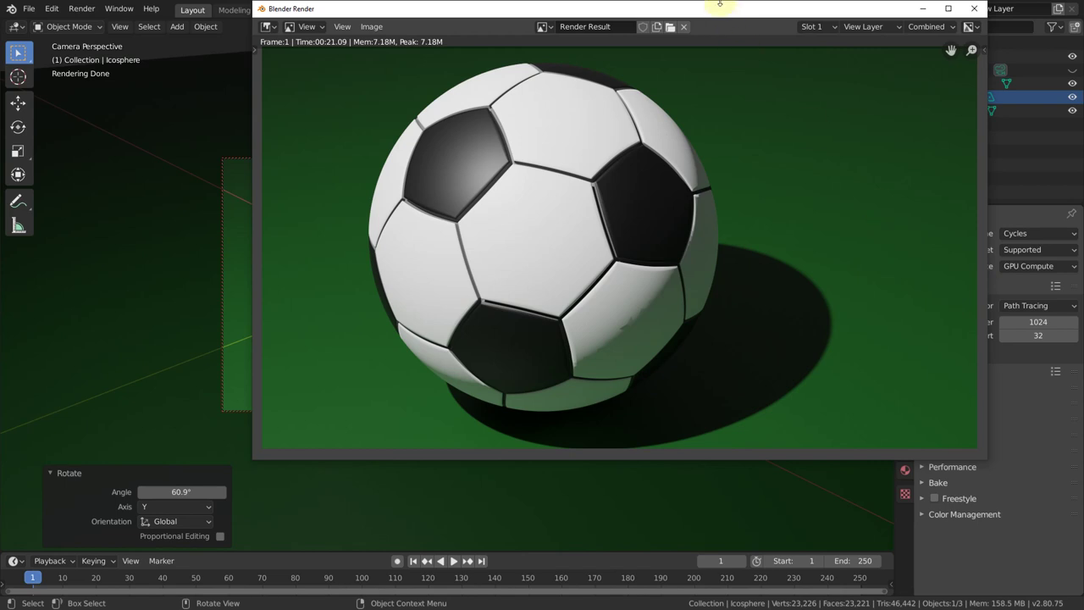
drag(723, 119, 656, 164)
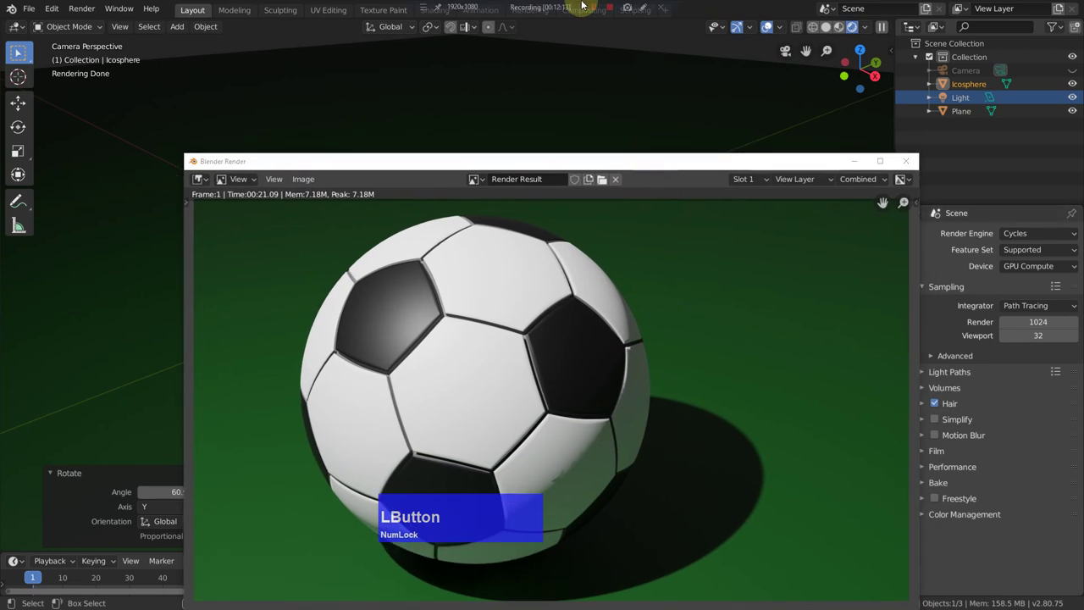